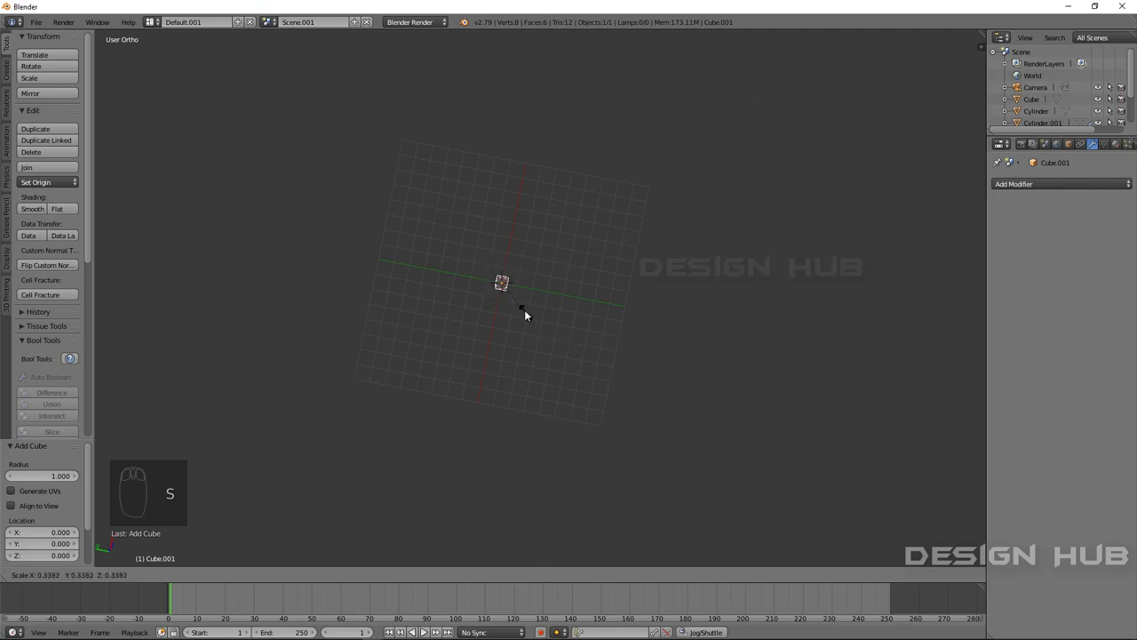
# Step: Scale the new cube along X and Y into a long, thin bar for the first cart shaft
pyautogui.moveTo(553, 307); pyautogui.dragTo(622, 253)
pyautogui.press('s')
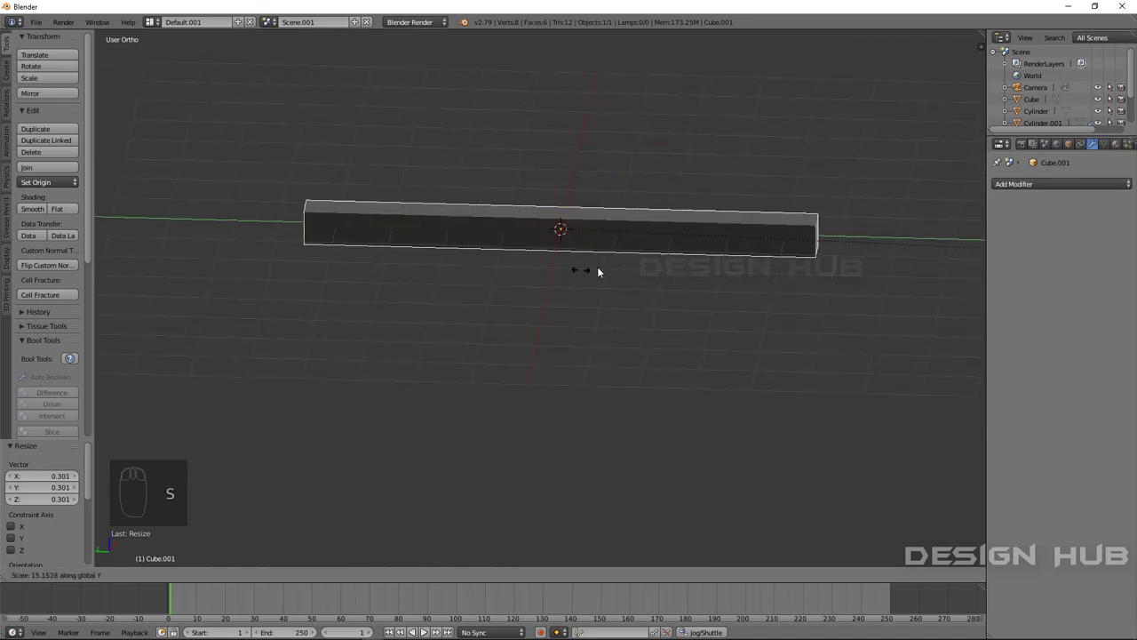
pyautogui.moveTo(601, 276); pyautogui.dragTo(365, 318)
pyautogui.press('s')
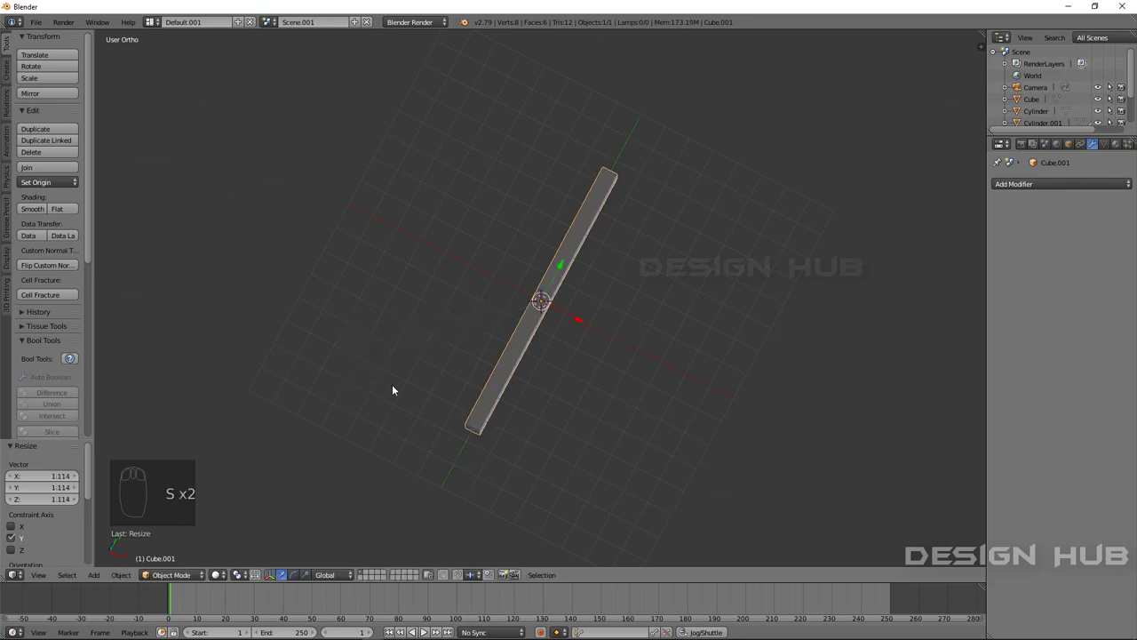
pyautogui.moveTo(511, 356); pyautogui.dragTo(556, 359)
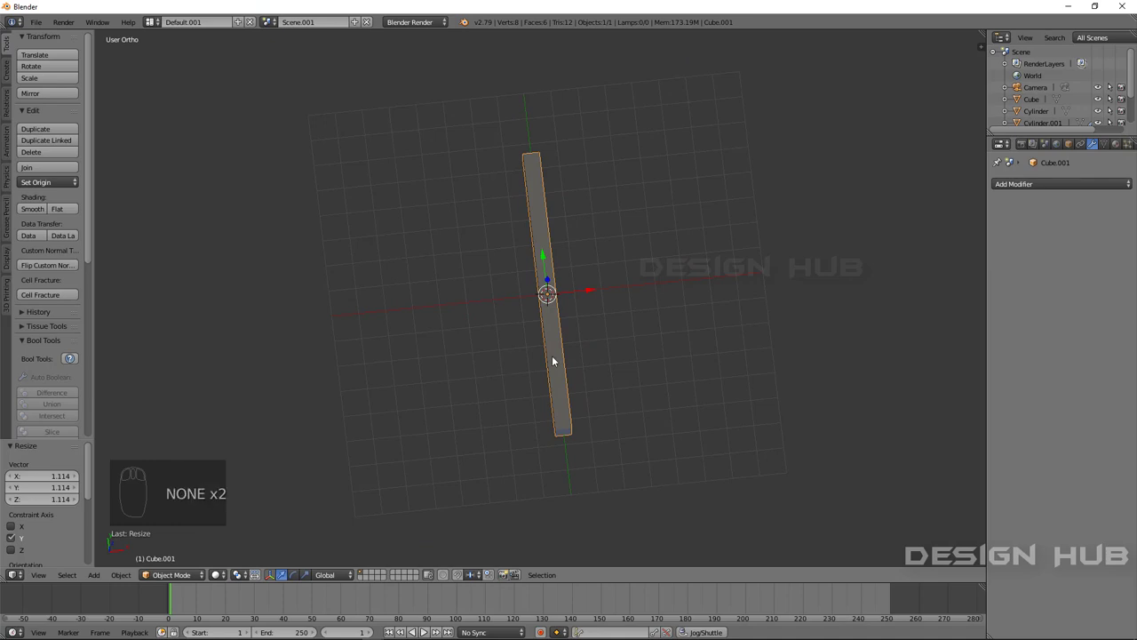
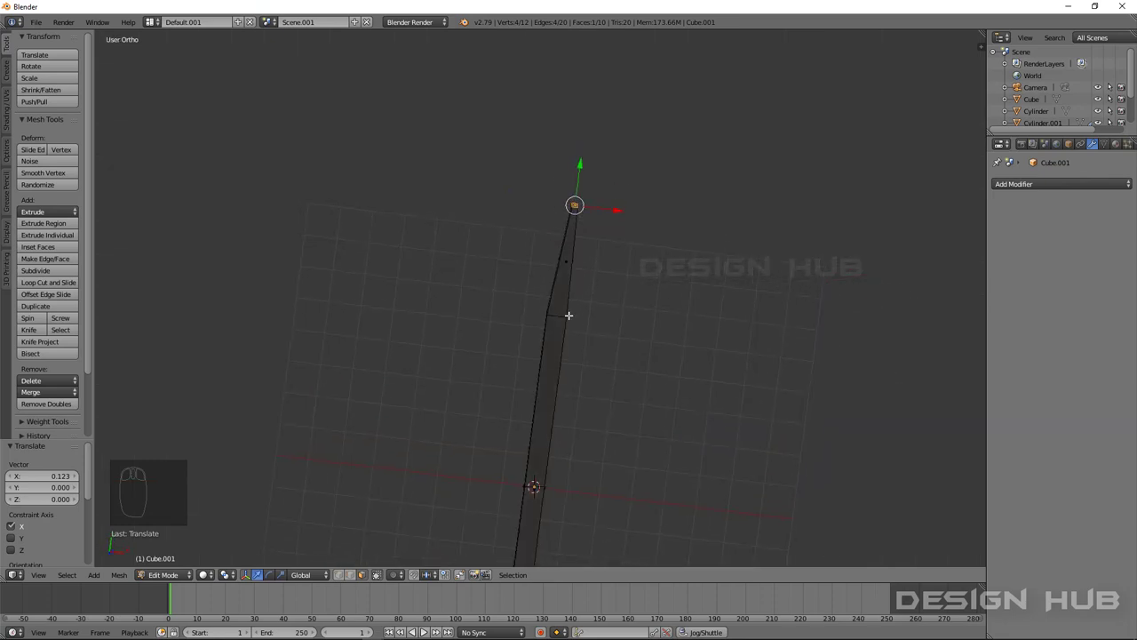
# Step: Pull the tip vertices in to taper the shaft end, then duplicate it as a second shaft
pyautogui.click(161, 583)
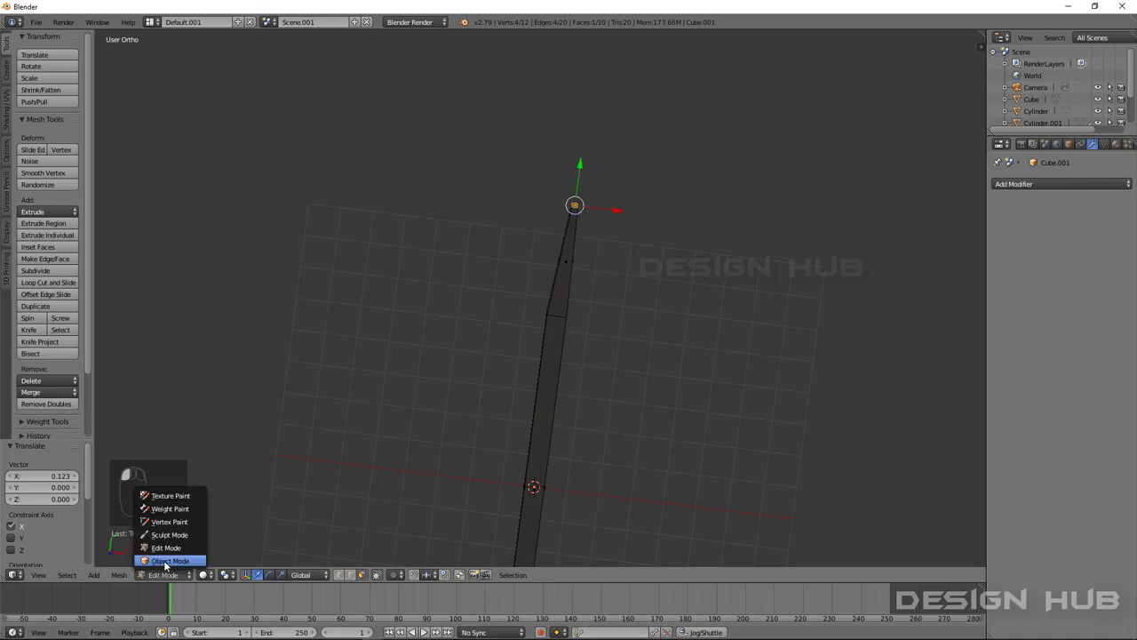
pyautogui.click(165, 568)
pyautogui.moveTo(359, 419); pyautogui.dragTo(563, 448)
pyautogui.moveTo(566, 449); pyautogui.dragTo(564, 447)
pyautogui.press('shift+d')
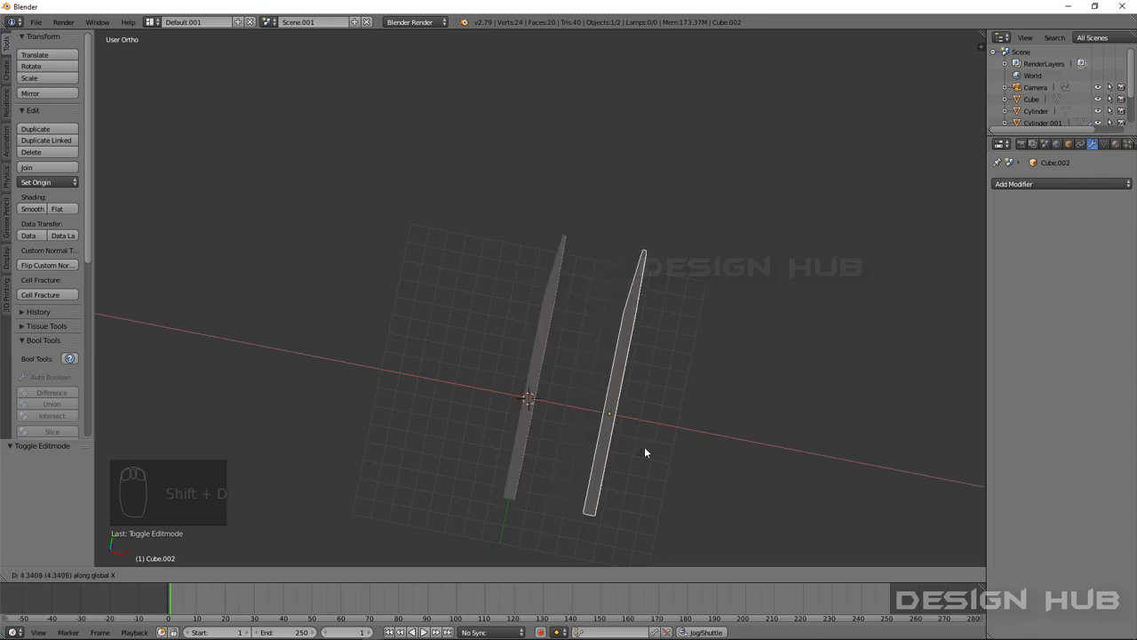
# Step: Move and rotate the second shaft on Y so it lies parallel to the first
pyautogui.moveTo(652, 437); pyautogui.dragTo(650, 422)
pyautogui.press('r')
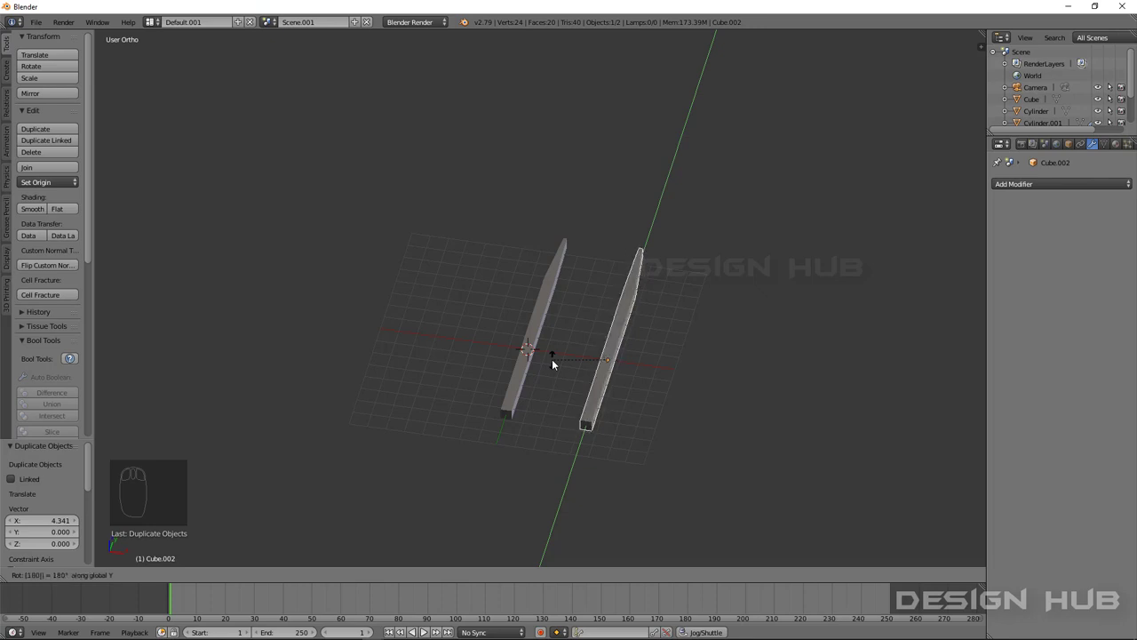
pyautogui.moveTo(655, 393); pyautogui.dragTo(576, 356)
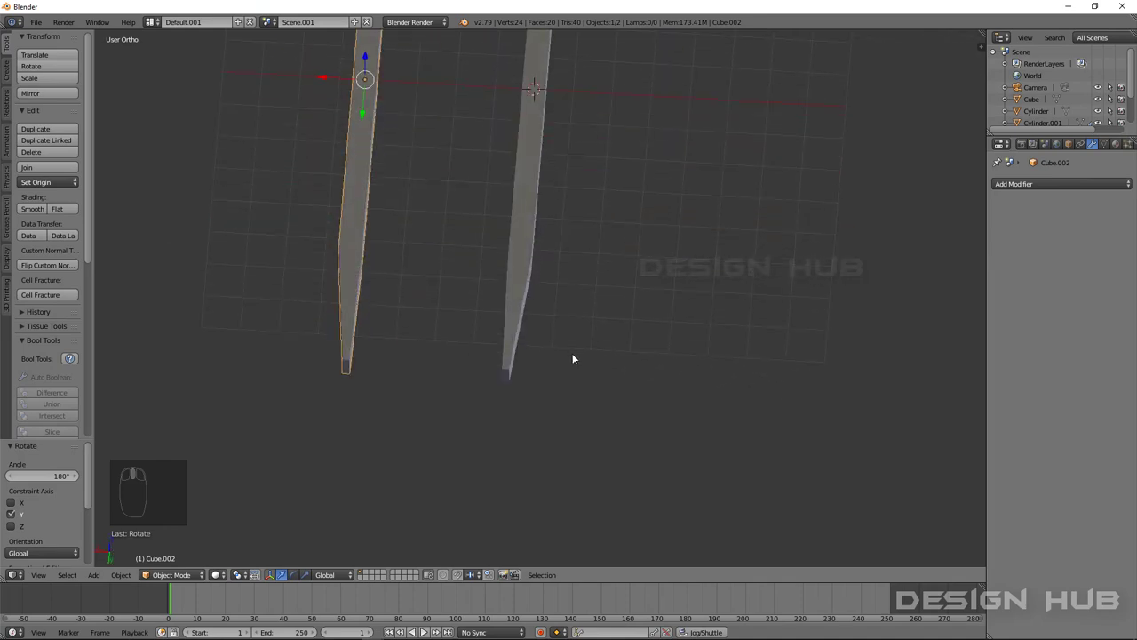
pyautogui.moveTo(546, 350); pyautogui.dragTo(511, 349)
# Step: From top view, delete the stray third shaft copy, leaving two spaced rails
pyautogui.press('KP_7')
pyautogui.scroll(3)
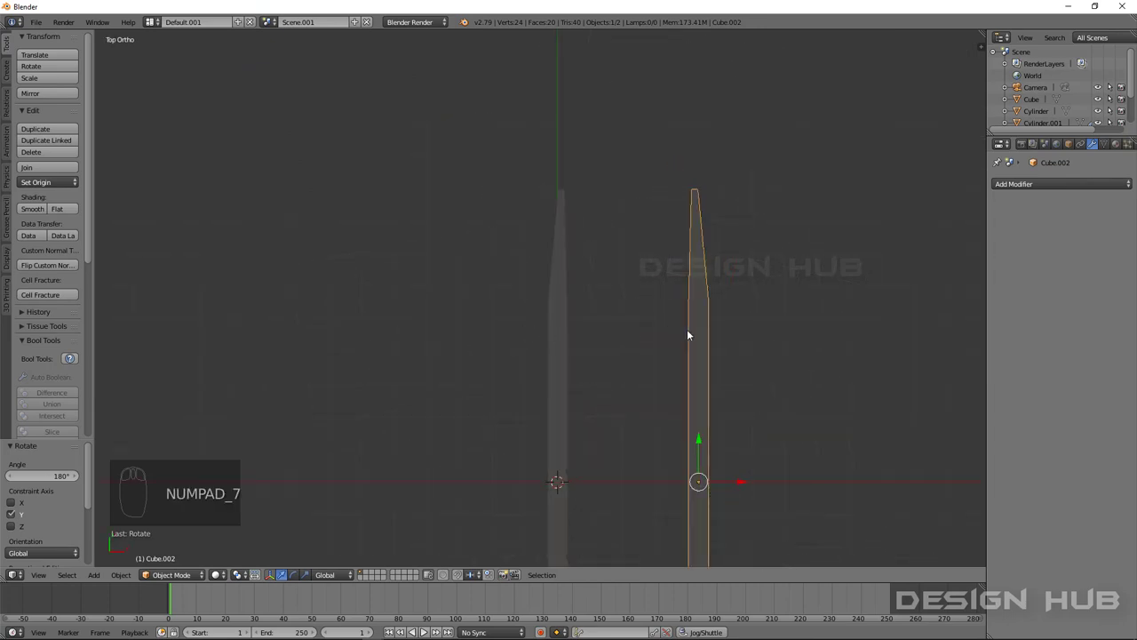
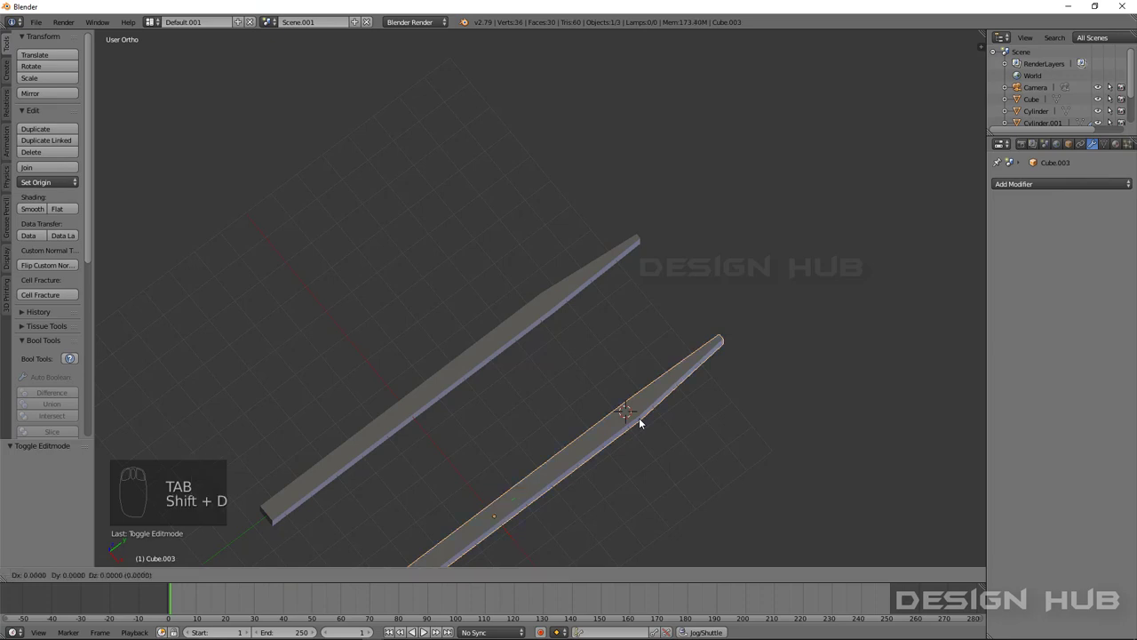
pyautogui.press('x')
pyautogui.press('shift+a')
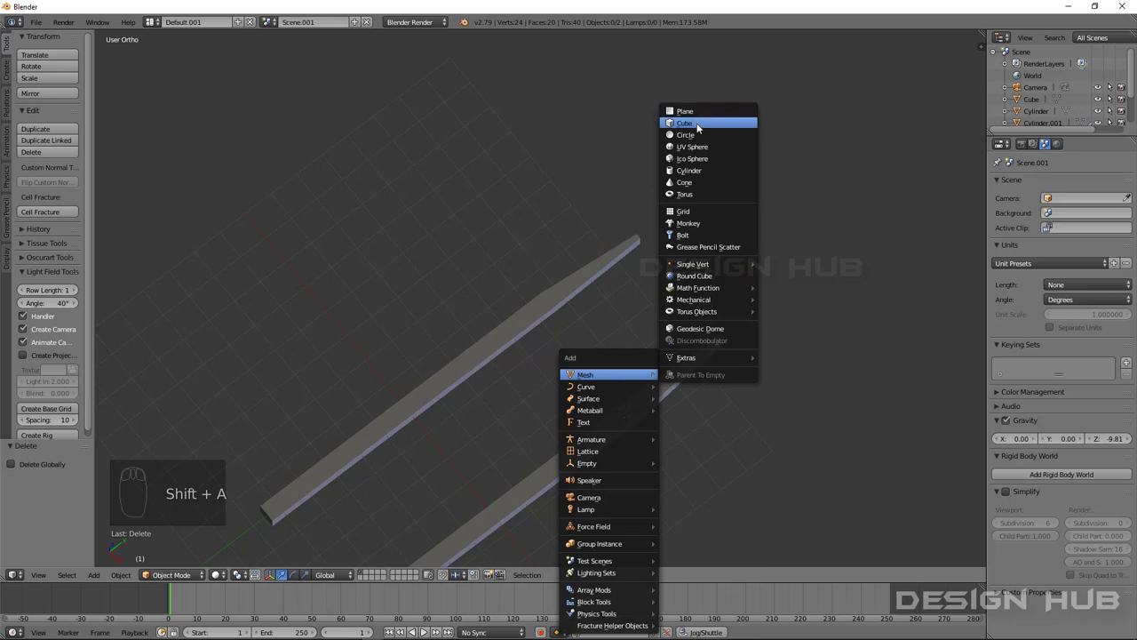
# Step: Add a cube from the Mesh menu and shrink it into a small block near the shafts
pyautogui.moveTo(658, 443); pyautogui.dragTo(617, 408)
pyautogui.click(608, 399)
pyautogui.moveTo(608, 399); pyautogui.dragTo(558, 296)
pyautogui.press('s')
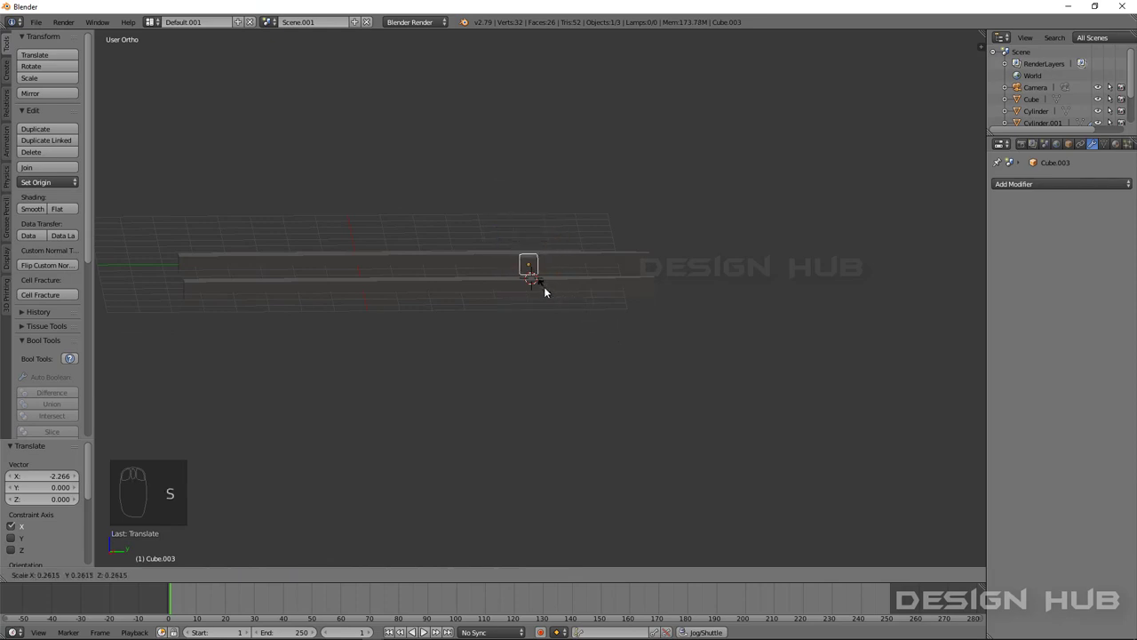
pyautogui.moveTo(553, 303); pyautogui.dragTo(516, 309)
pyautogui.moveTo(535, 333); pyautogui.dragTo(625, 441)
pyautogui.moveTo(605, 401); pyautogui.dragTo(625, 441)
# Step: From side view, flatten the block and bring it level with the shafts
pyautogui.press('KP_3')
pyautogui.moveTo(630, 415); pyautogui.dragTo(715, 384)
pyautogui.moveTo(715, 384); pyautogui.dragTo(757, 458)
pyautogui.moveTo(757, 459); pyautogui.dragTo(740, 409)
pyautogui.press('s')
pyautogui.moveTo(694, 429); pyautogui.dragTo(190, 305)
pyautogui.moveTo(203, 305); pyautogui.dragTo(414, 371)
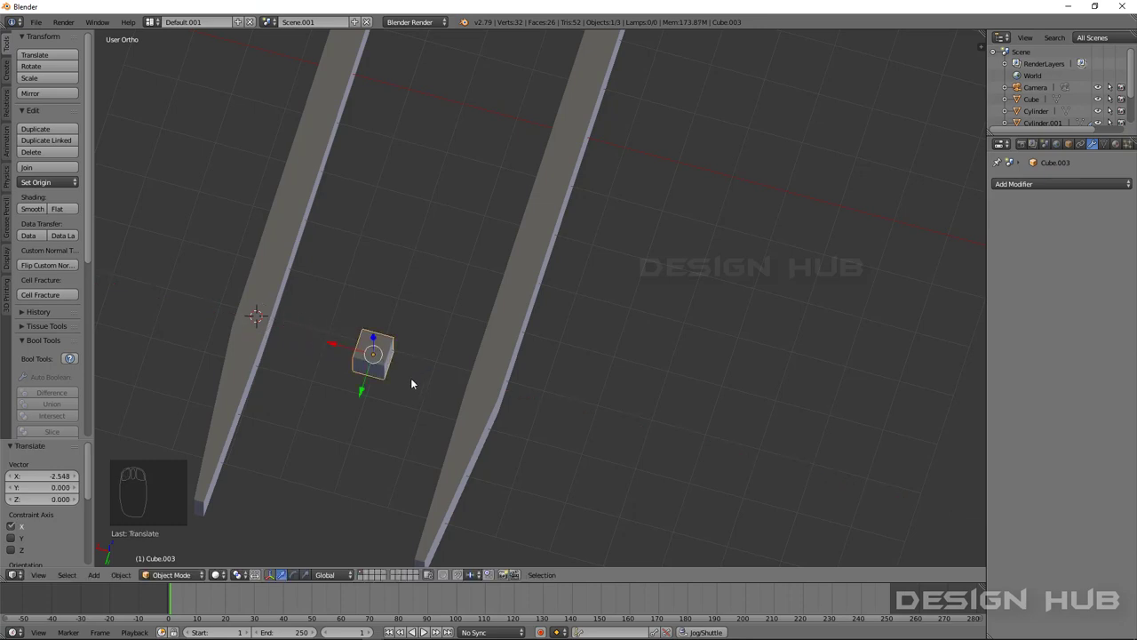
# Step: From top view, stretch the block along X into a crossbeam spanning both shafts and slide it into place
pyautogui.press('KP_7')
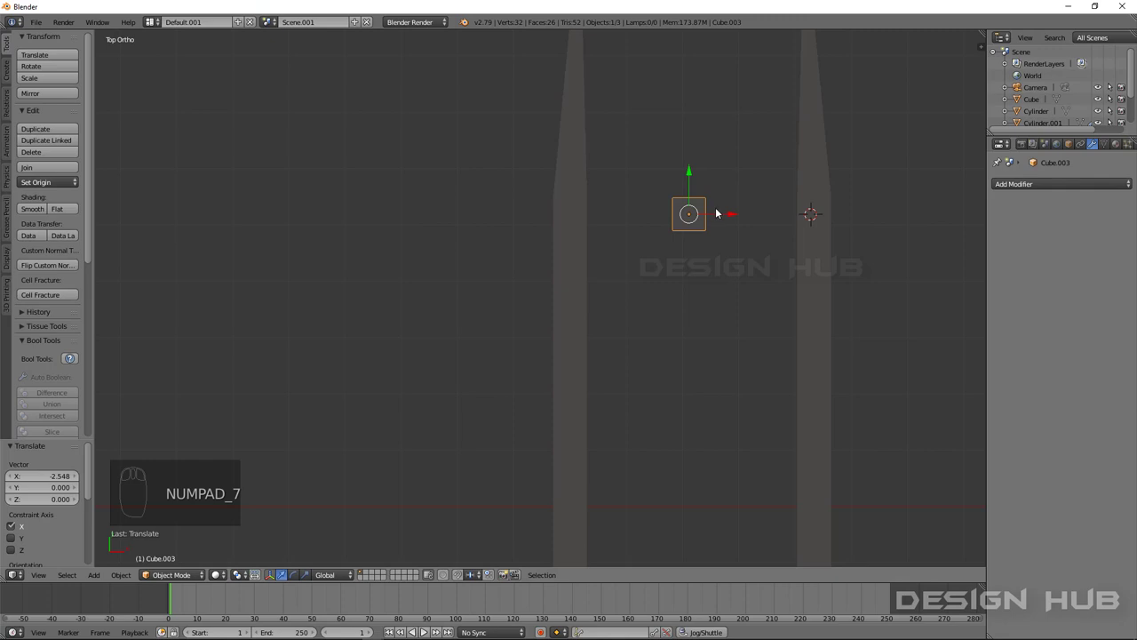
pyautogui.press('s')
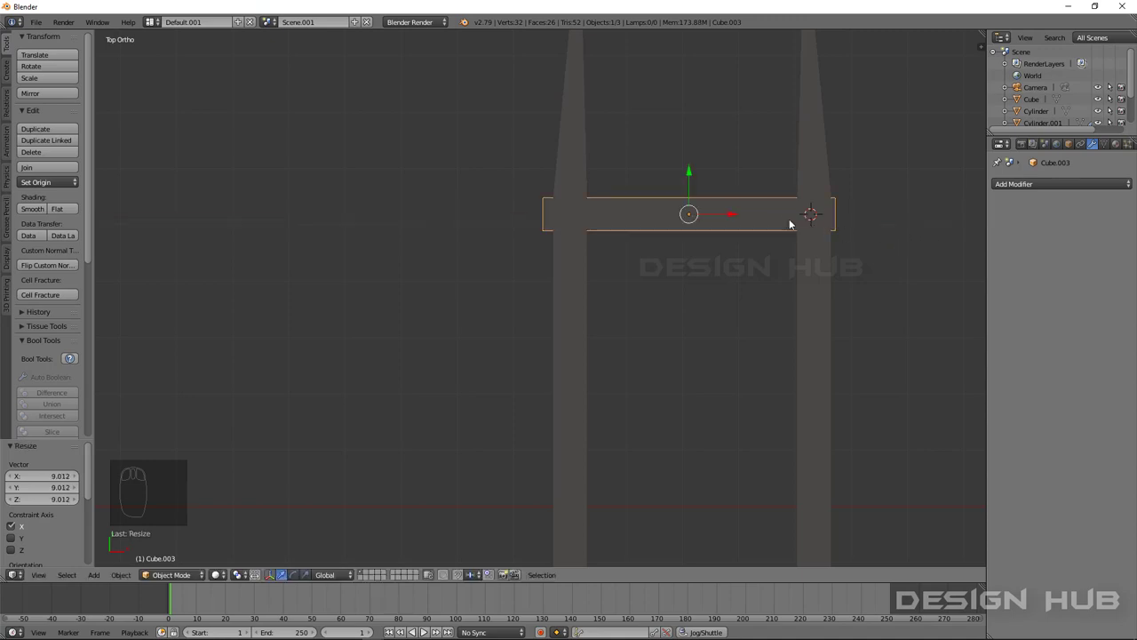
pyautogui.moveTo(735, 222); pyautogui.dragTo(738, 222)
pyautogui.moveTo(737, 224); pyautogui.dragTo(626, 235)
pyautogui.moveTo(619, 230); pyautogui.dragTo(577, 279)
pyautogui.moveTo(605, 279); pyautogui.dragTo(629, 285)
pyautogui.moveTo(638, 270); pyautogui.dragTo(630, 285)
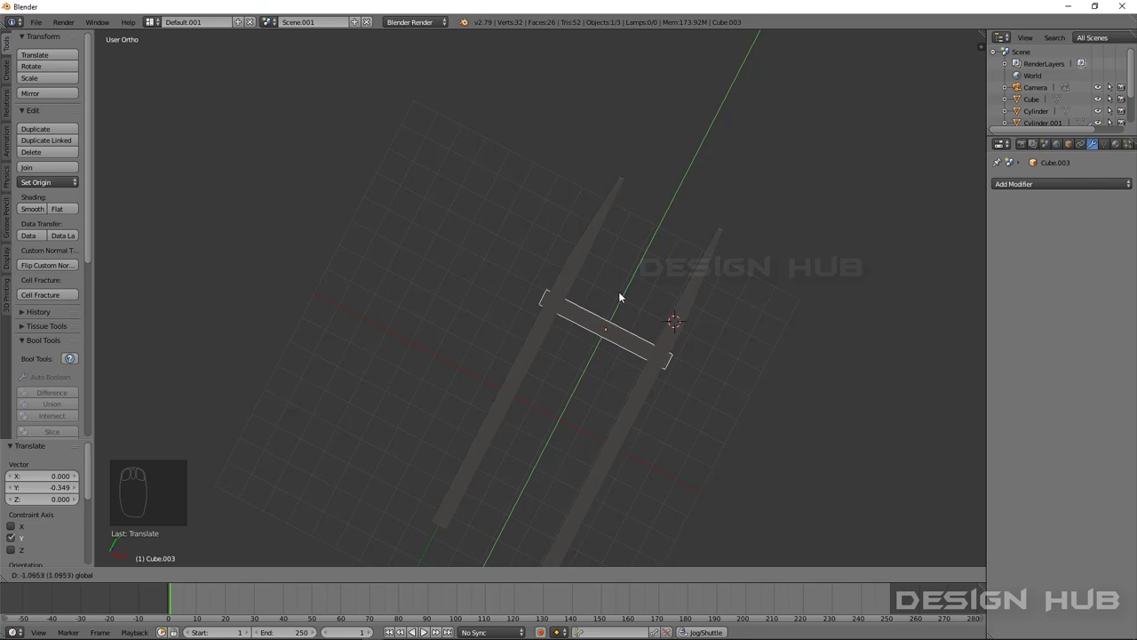
pyautogui.moveTo(603, 292); pyautogui.dragTo(587, 306)
# Step: Duplicate the crossbeam and move the copy along Y to the shafts' wide ends
pyautogui.moveTo(589, 305); pyautogui.dragTo(589, 315)
pyautogui.middleClick(589, 315)
pyautogui.press('shift+d')
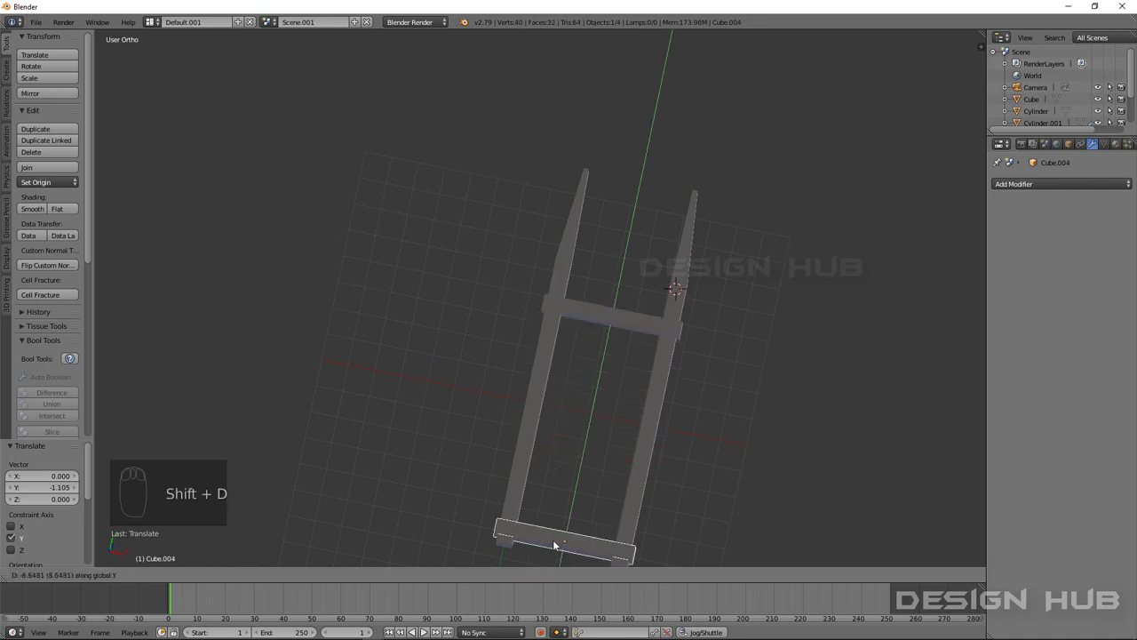
pyautogui.moveTo(554, 531); pyautogui.dragTo(605, 376)
pyautogui.moveTo(609, 384); pyautogui.dragTo(641, 246)
pyautogui.middleClick(642, 246)
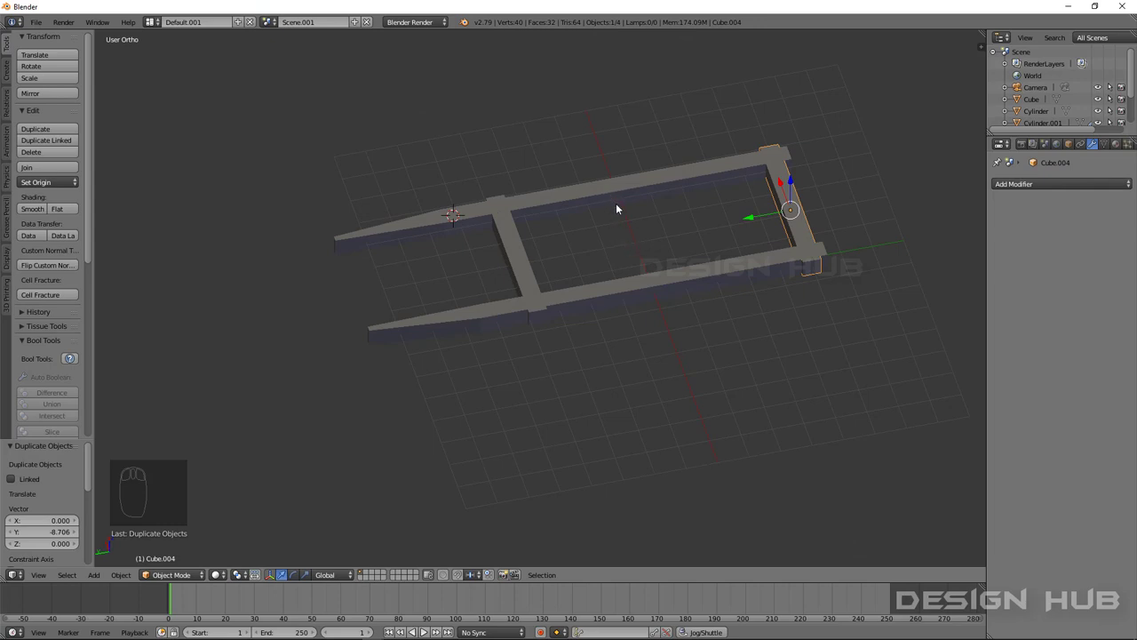
# Step: Orbit around the closed rectangular frame to check both crossbeams
pyautogui.moveTo(638, 241); pyautogui.dragTo(645, 297)
pyautogui.moveTo(642, 276); pyautogui.dragTo(621, 186)
pyautogui.moveTo(622, 188); pyautogui.dragTo(622, 186)
pyautogui.press('shift+a')
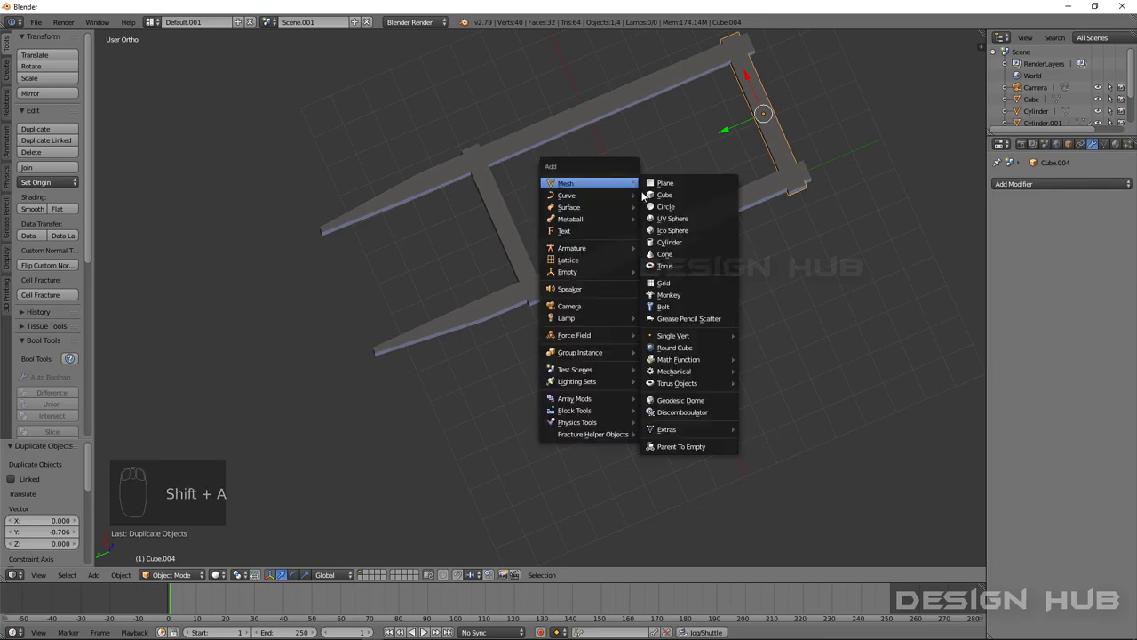
# Step: Add a cube and shrink it from front and side views to sit inside the frame
pyautogui.moveTo(650, 224); pyautogui.dragTo(688, 346)
pyautogui.press('KP_1')
pyautogui.press('s')
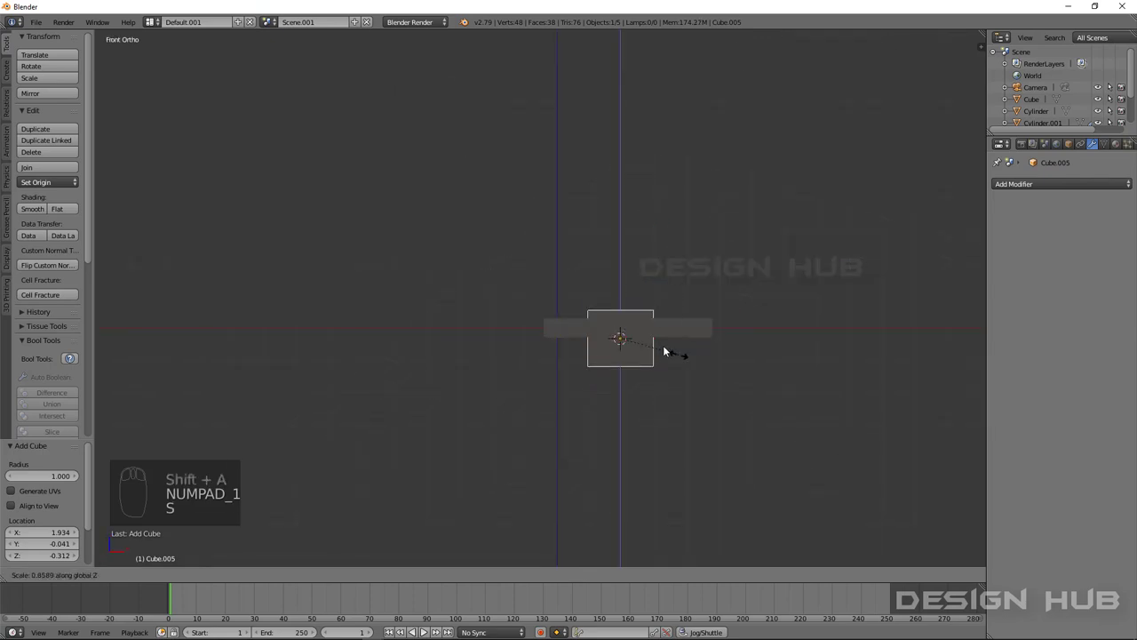
pyautogui.moveTo(596, 396); pyautogui.dragTo(493, 381)
pyautogui.moveTo(496, 390); pyautogui.dragTo(494, 377)
pyautogui.press('KP_3')
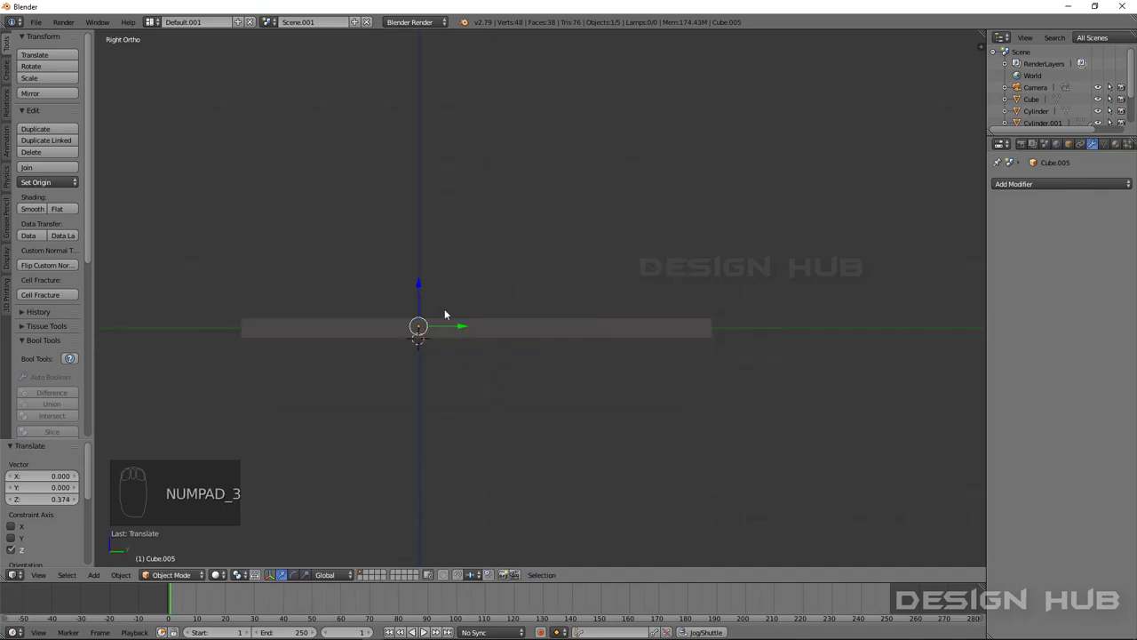
pyautogui.moveTo(423, 289); pyautogui.dragTo(422, 284)
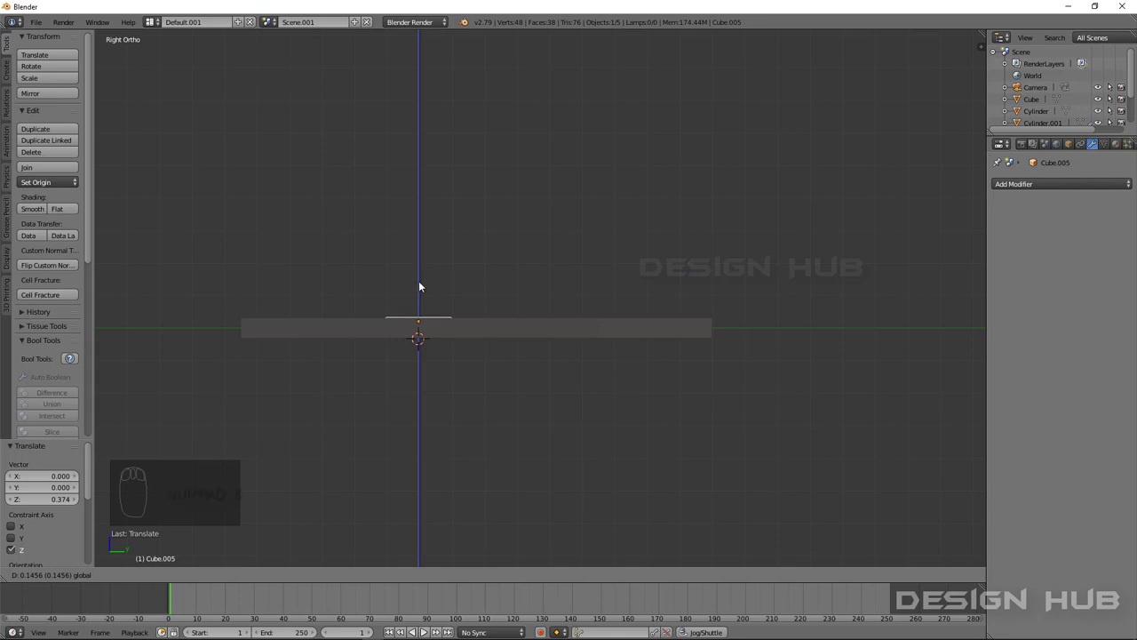
pyautogui.press('s')
# Step: From top view, resize the block along the frame's length to fit the bed
pyautogui.press('KP_7')
pyautogui.press('s')
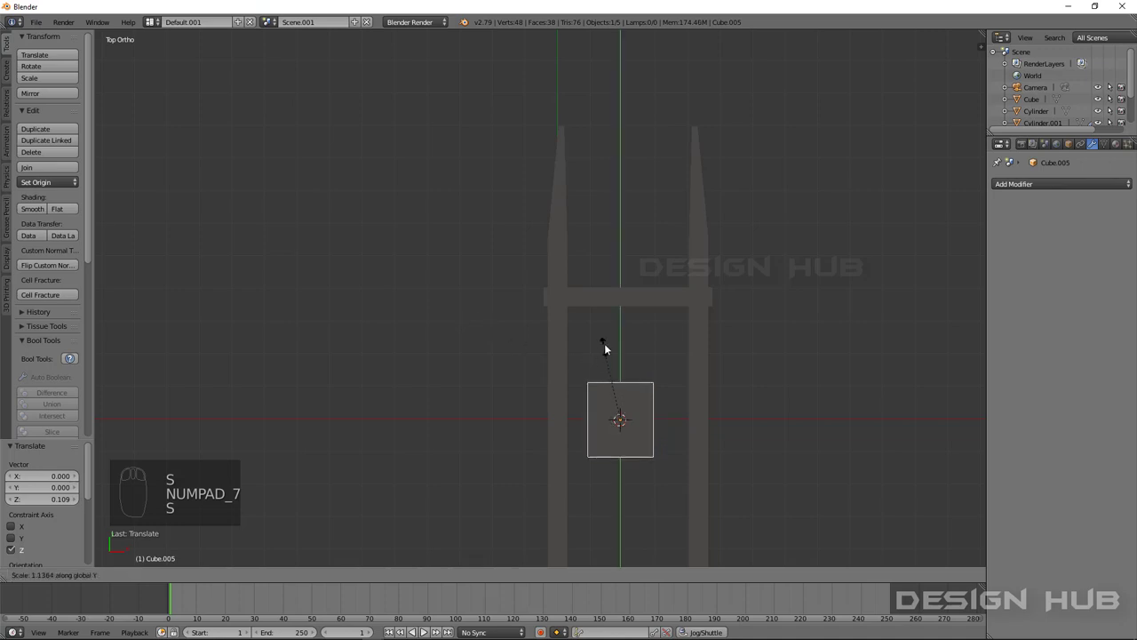
pyautogui.middleClick(640, 297)
pyautogui.moveTo(601, 337); pyautogui.dragTo(620, 334)
pyautogui.press('s')
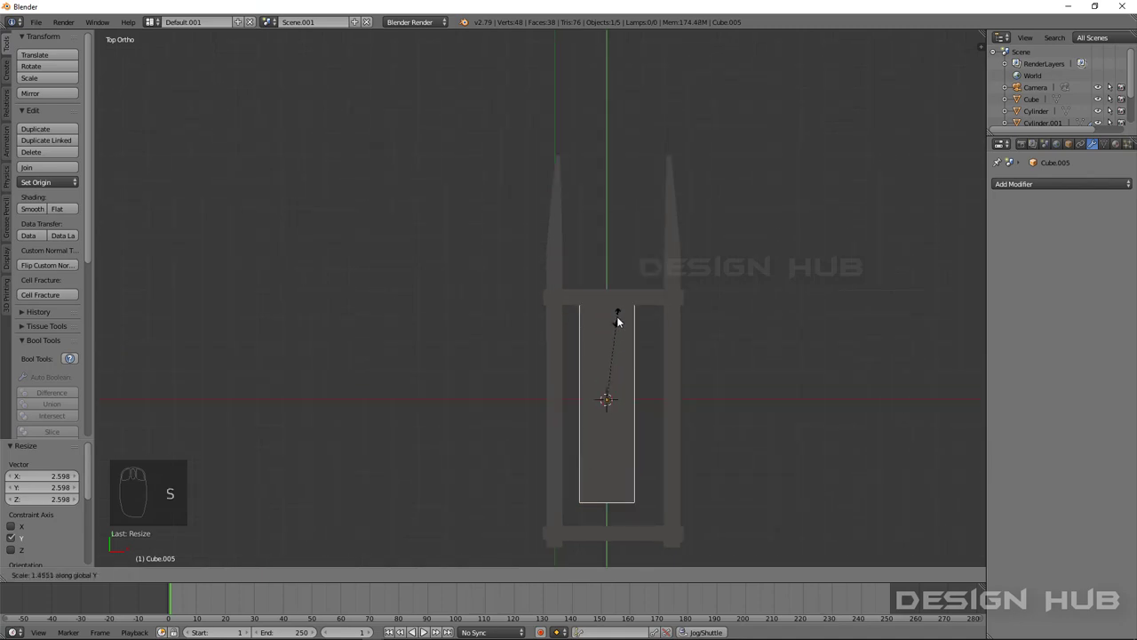
pyautogui.moveTo(607, 357); pyautogui.dragTo(609, 369)
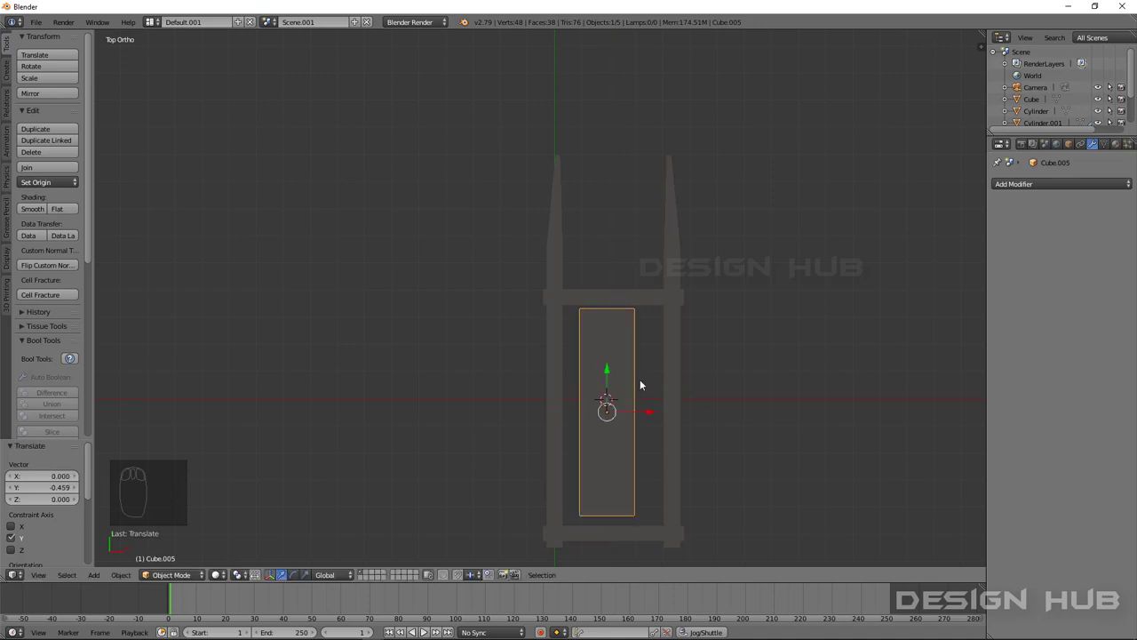
# Step: Flatten the block into a thin board and widen it across the whole bed
pyautogui.press('s')
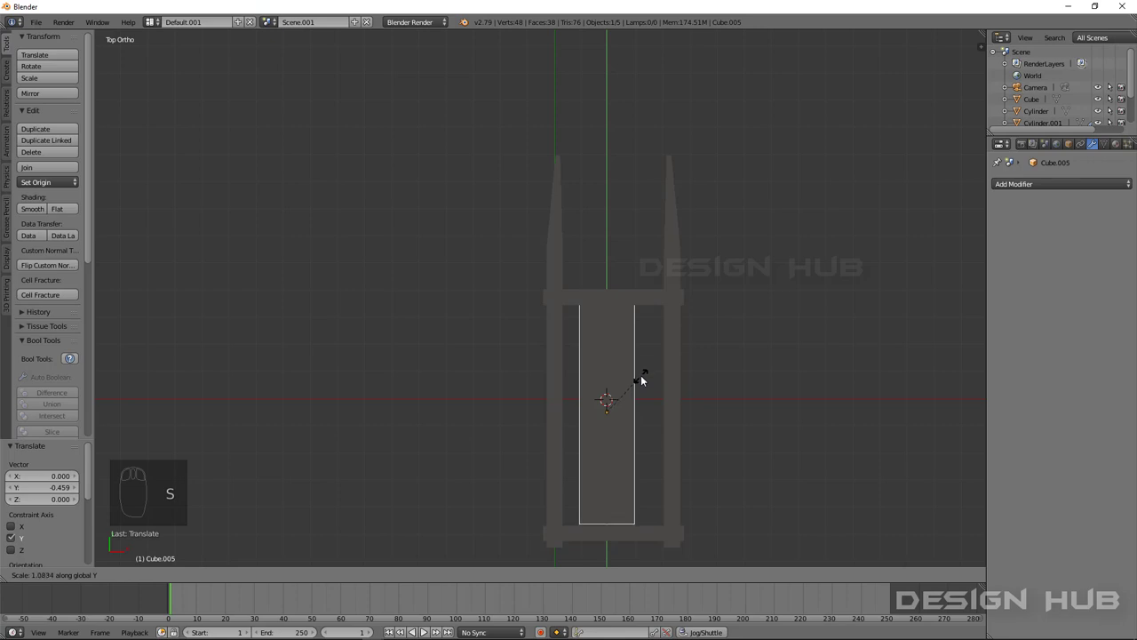
pyautogui.moveTo(612, 375); pyautogui.dragTo(632, 386)
pyautogui.press('s')
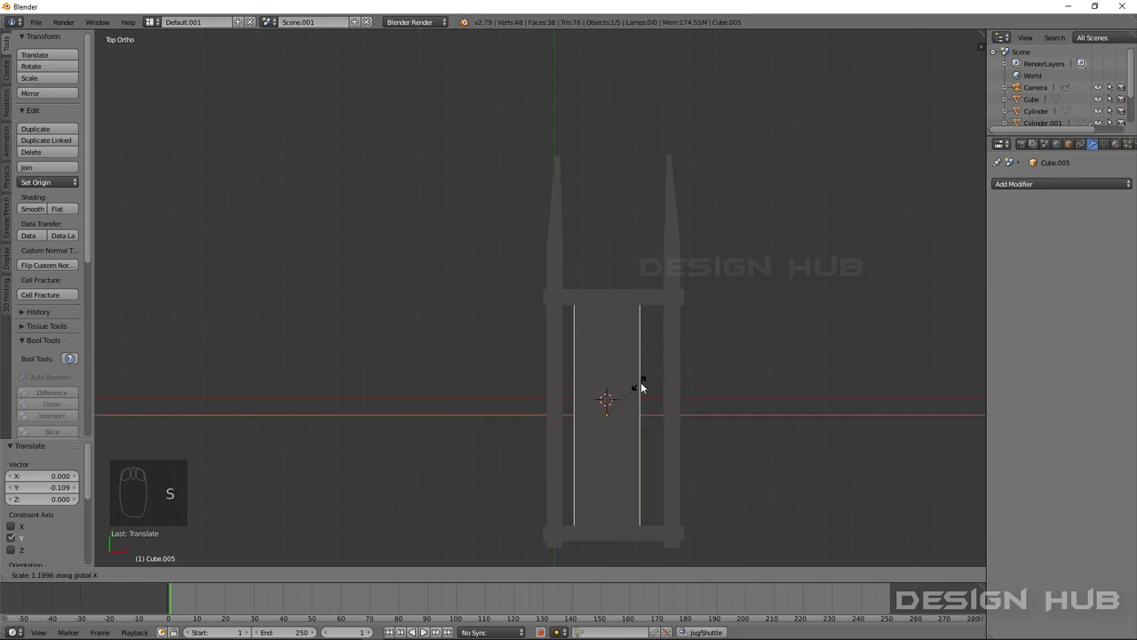
pyautogui.moveTo(655, 417); pyautogui.dragTo(658, 417)
pyautogui.press('s')
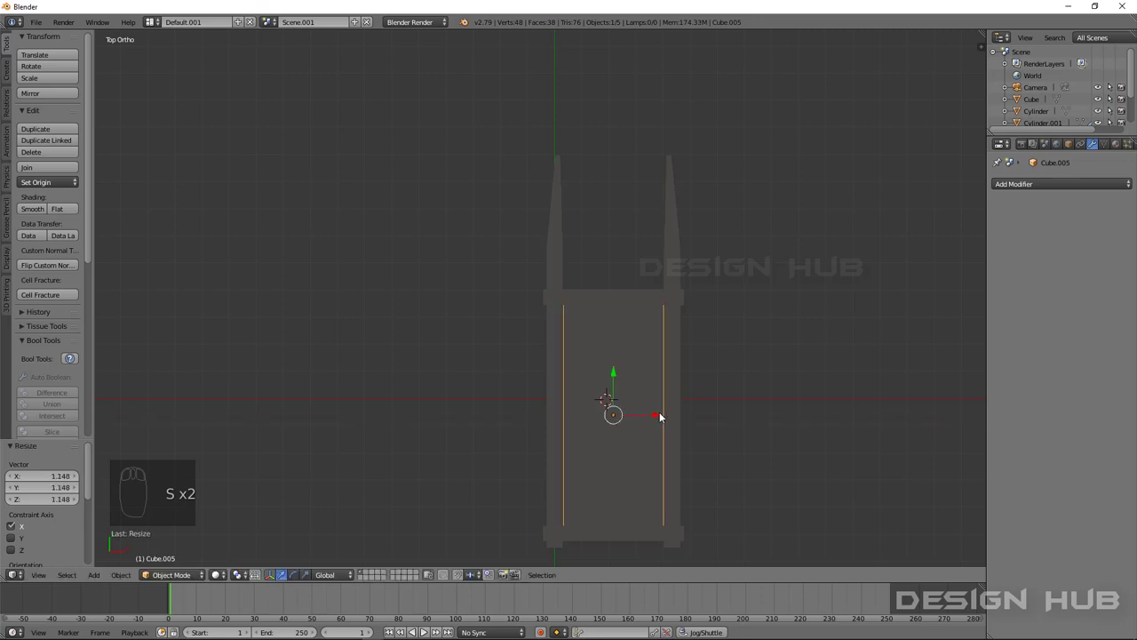
pyautogui.moveTo(604, 406); pyautogui.dragTo(543, 387)
# Step: Raise the floor board on Z so it rests on top of the frame beams
pyautogui.moveTo(709, 363); pyautogui.dragTo(696, 358)
pyautogui.moveTo(696, 358); pyautogui.dragTo(696, 358)
pyautogui.moveTo(660, 384); pyautogui.dragTo(566, 313)
# Step: Add a cube and narrow it sideways into a thin slab for a side wall
pyautogui.moveTo(566, 313); pyautogui.dragTo(564, 313)
pyautogui.press('shift+a')
pyautogui.moveTo(599, 351); pyautogui.dragTo(629, 339)
pyautogui.press('s')
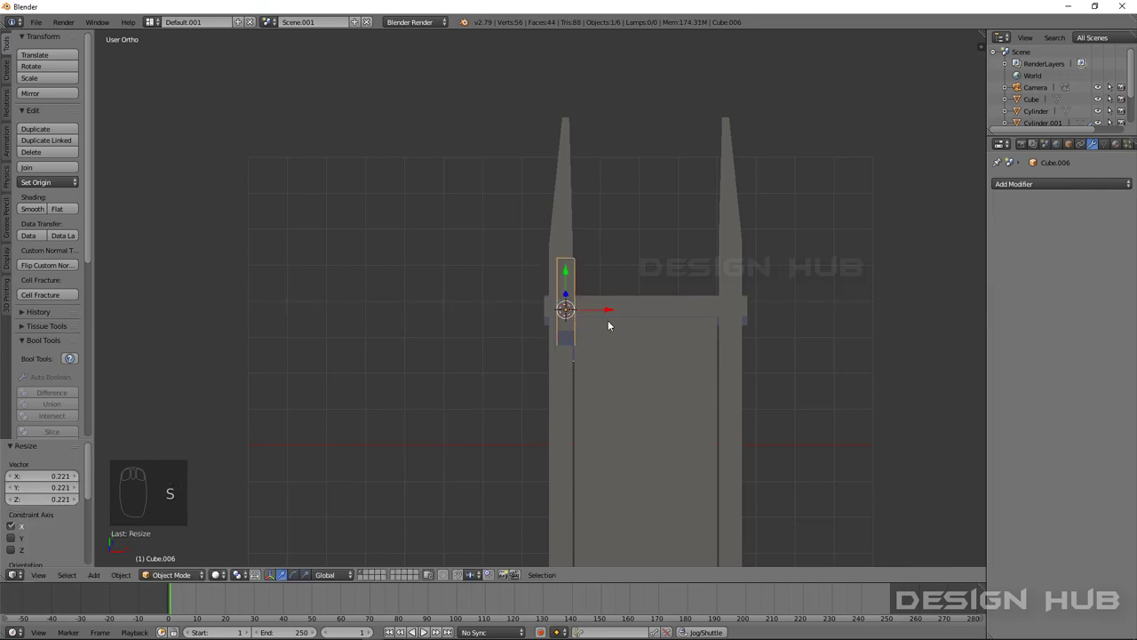
pyautogui.moveTo(608, 309); pyautogui.dragTo(609, 312)
pyautogui.moveTo(609, 327); pyautogui.dragTo(562, 318)
# Step: From side view, lift the slab above the bed surface
pyautogui.press('KP_3')
pyautogui.moveTo(540, 285); pyautogui.dragTo(541, 268)
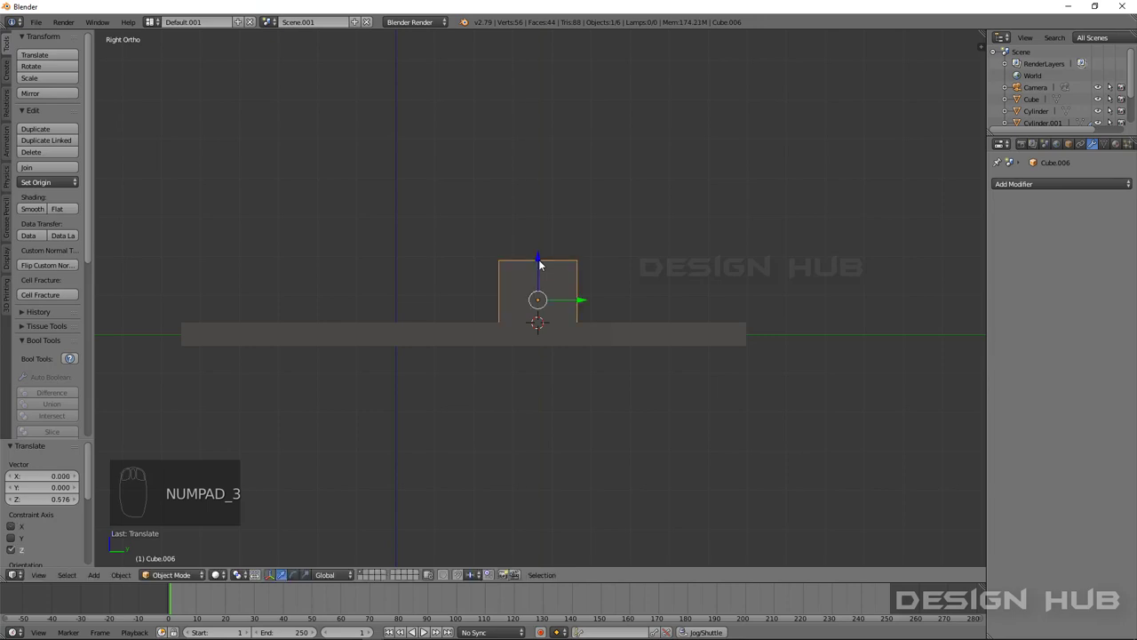
pyautogui.moveTo(568, 311); pyautogui.dragTo(473, 316)
pyautogui.moveTo(478, 357); pyautogui.dragTo(469, 319)
pyautogui.moveTo(470, 319); pyautogui.dragTo(466, 334)
# Step: Stretch the slab along the bed's full length and thin it into a tall wall
pyautogui.press('s')
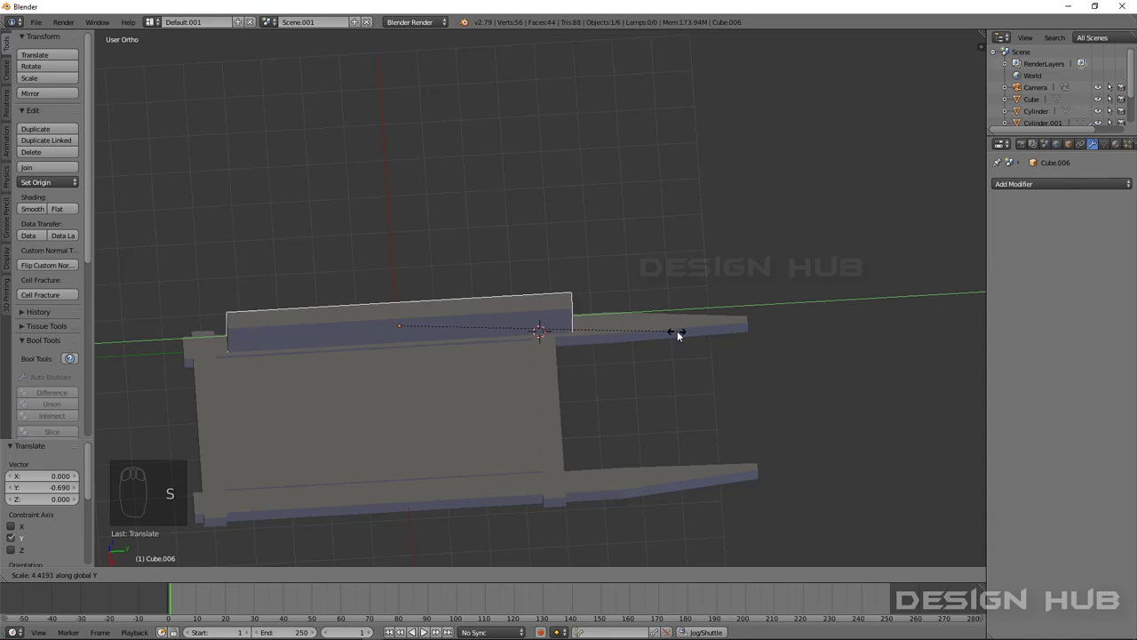
pyautogui.moveTo(447, 324); pyautogui.dragTo(445, 337)
pyautogui.moveTo(454, 358); pyautogui.dragTo(496, 387)
pyautogui.press('s')
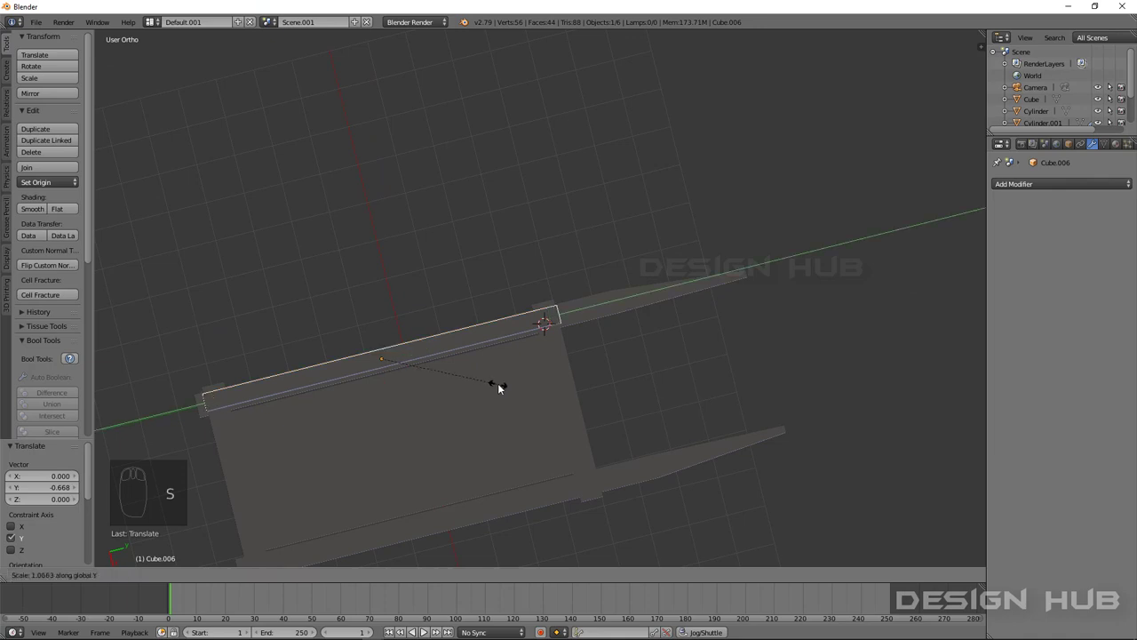
pyautogui.moveTo(431, 344); pyautogui.dragTo(468, 370)
pyautogui.press('s')
pyautogui.click(467, 371)
pyautogui.moveTo(442, 371); pyautogui.dragTo(608, 265)
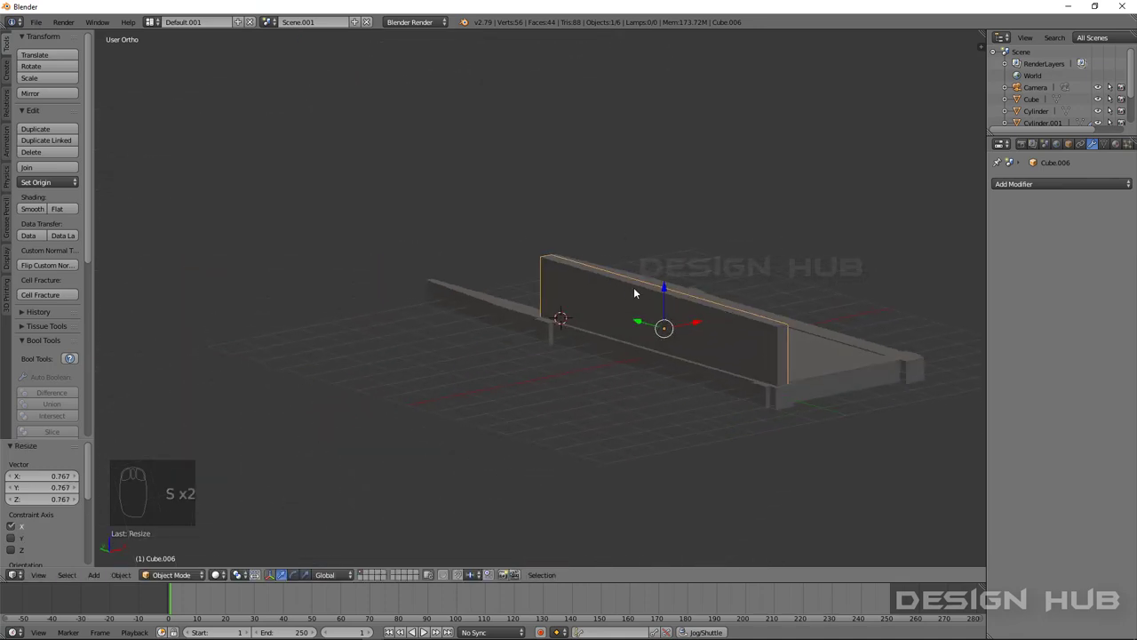
# Step: Seat the wall along one long edge of the cart bed
pyautogui.moveTo(634, 302); pyautogui.dragTo(651, 304)
pyautogui.moveTo(650, 311); pyautogui.dragTo(579, 375)
pyautogui.moveTo(679, 364); pyautogui.dragTo(434, 326)
pyautogui.moveTo(409, 317); pyautogui.dragTo(425, 316)
pyautogui.moveTo(423, 318); pyautogui.dragTo(433, 368)
# Step: Duplicate the side wall and move the copy along X to the opposite bed edge
pyautogui.press('shift+d')
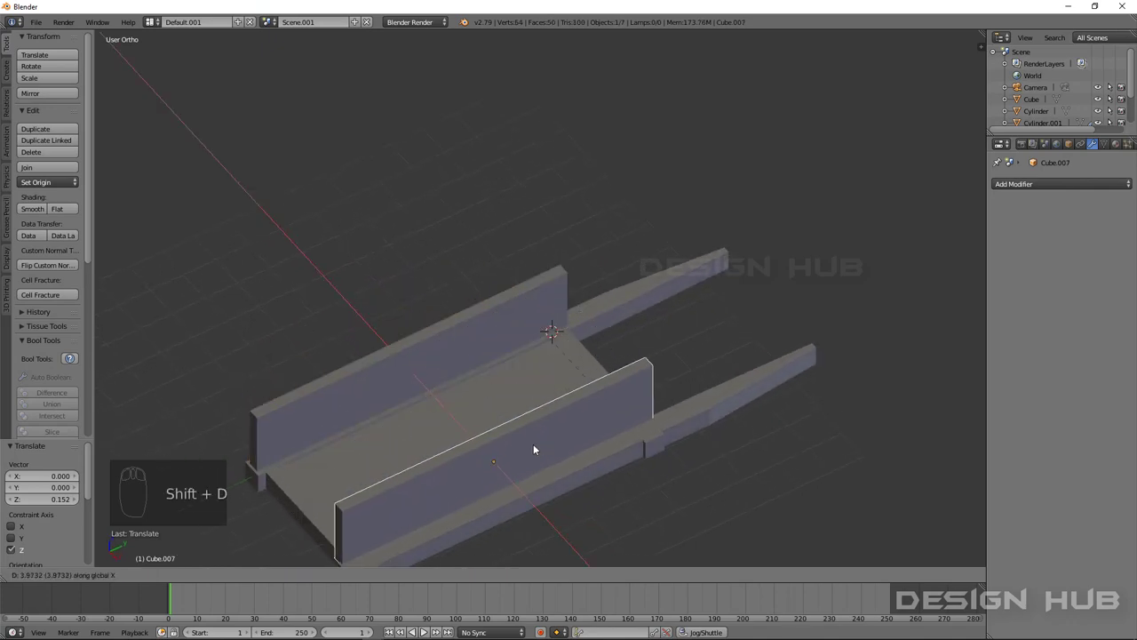
pyautogui.press('KP_7')
pyautogui.moveTo(771, 469); pyautogui.dragTo(771, 469)
pyautogui.moveTo(690, 429); pyautogui.dragTo(556, 478)
pyautogui.moveTo(526, 475); pyautogui.dragTo(507, 432)
pyautogui.press('shift+a')
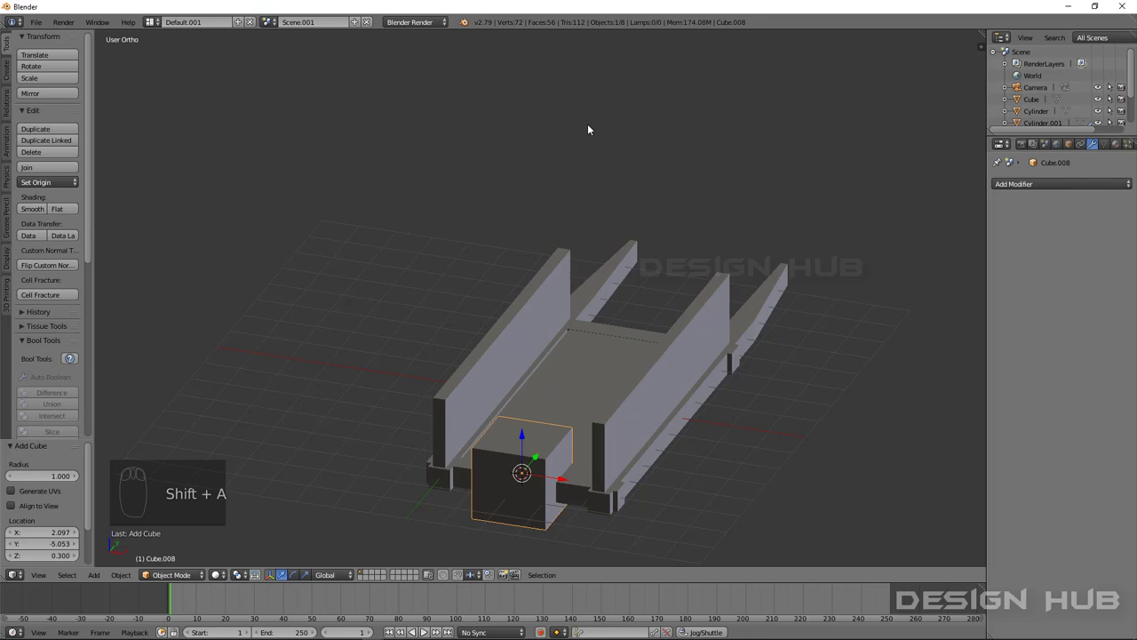
# Step: Shrink the new cube and, from front view, move it to the front of the bed
pyautogui.moveTo(569, 352); pyautogui.dragTo(493, 432)
pyautogui.press('s')
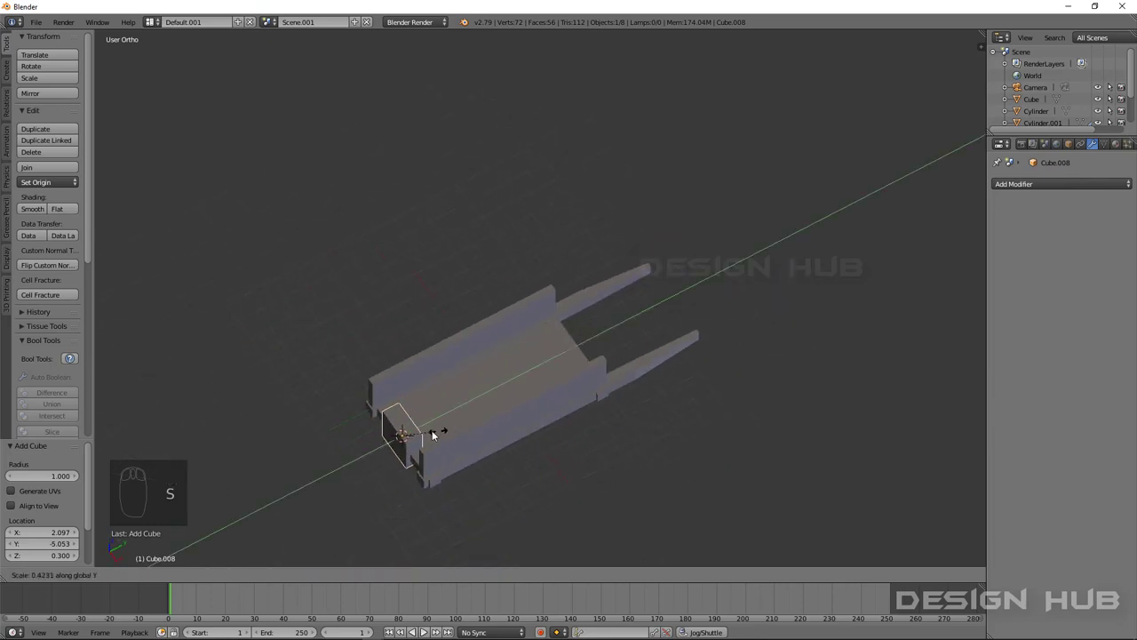
pyautogui.moveTo(456, 428); pyautogui.dragTo(481, 411)
pyautogui.press('ctrl+KP_1')
pyautogui.moveTo(488, 354); pyautogui.dragTo(427, 301)
pyautogui.moveTo(428, 300); pyautogui.dragTo(490, 318)
# Step: Flatten the block on Z into a low board and span it on X between the side walls
pyautogui.press('s')
pyautogui.moveTo(453, 338); pyautogui.dragTo(256, 355)
pyautogui.press('KP_1')
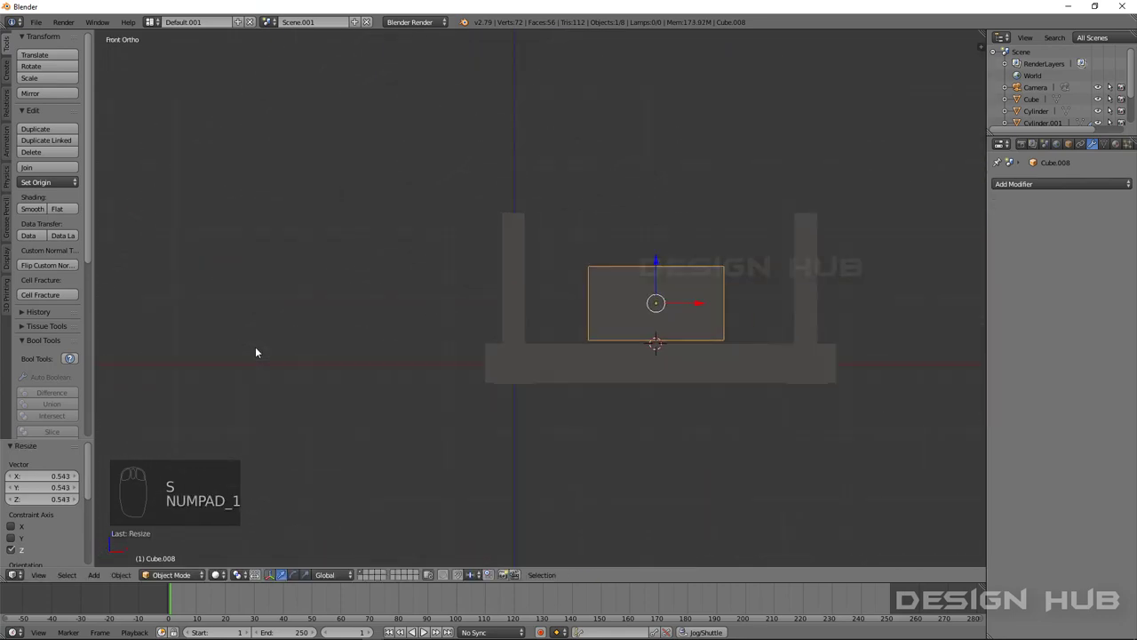
pyautogui.moveTo(656, 266); pyautogui.dragTo(718, 340)
pyautogui.press('s')
pyautogui.click(737, 335)
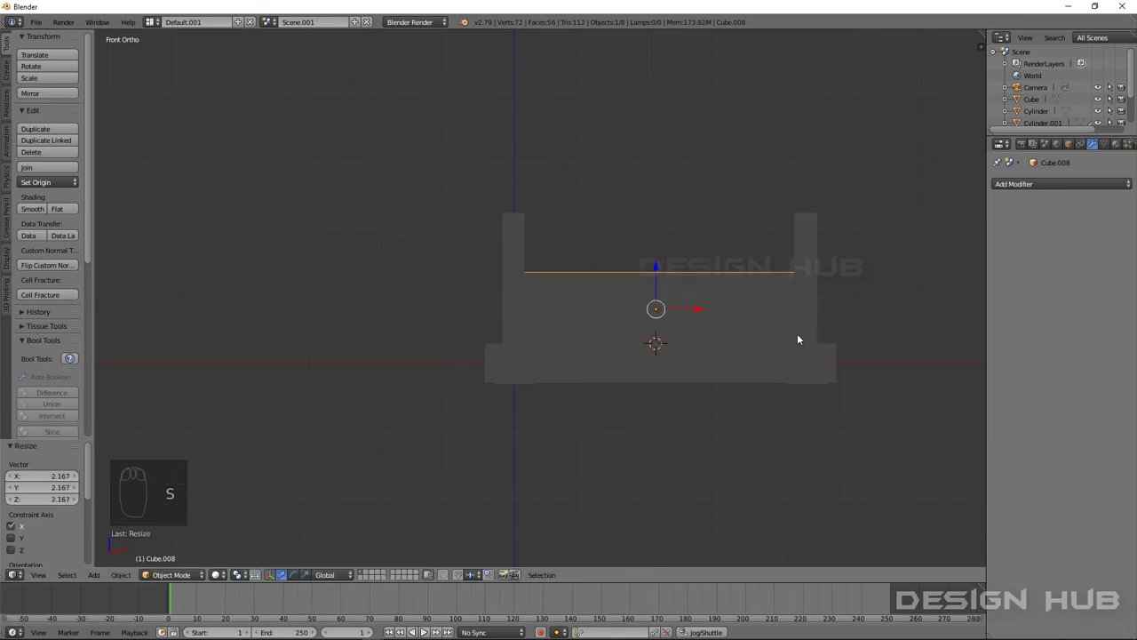
# Step: Orbit and zoom out to inspect the end board and the whole bed
pyautogui.middleClick(642, 376)
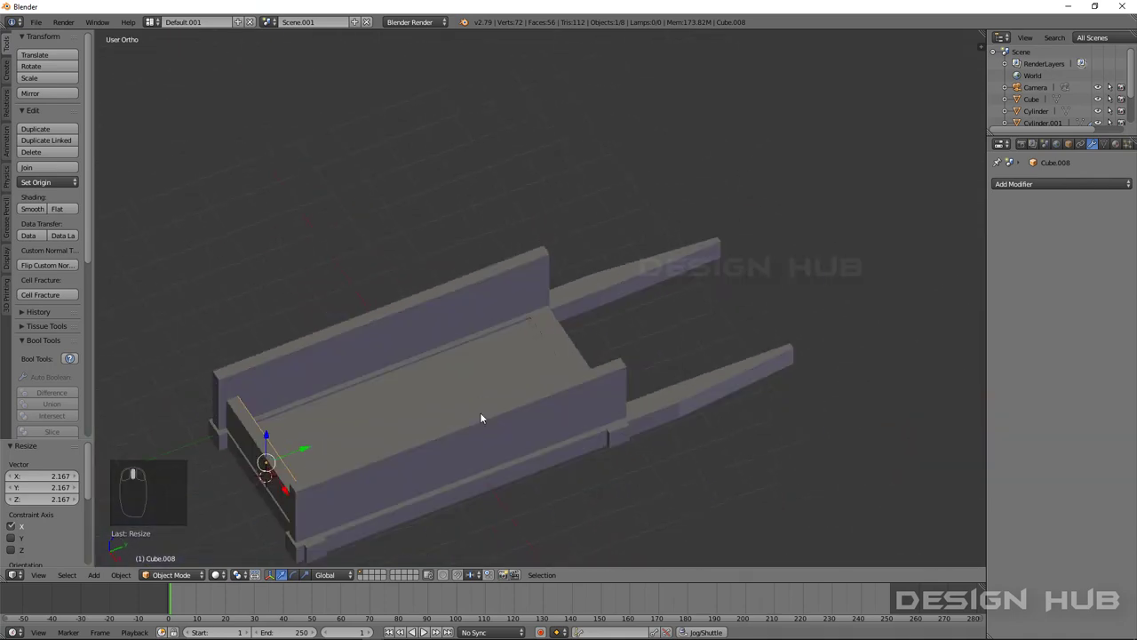
pyautogui.moveTo(454, 468); pyautogui.dragTo(515, 399)
pyautogui.scroll(-3)
pyautogui.moveTo(535, 397); pyautogui.dragTo(578, 373)
pyautogui.scroll(-3)
pyautogui.moveTo(600, 382); pyautogui.dragTo(598, 448)
pyautogui.moveTo(599, 446); pyautogui.dragTo(593, 430)
# Step: Add a cube, shrink it to a small block and move it to the bed's front corner
pyautogui.press('shift+a')
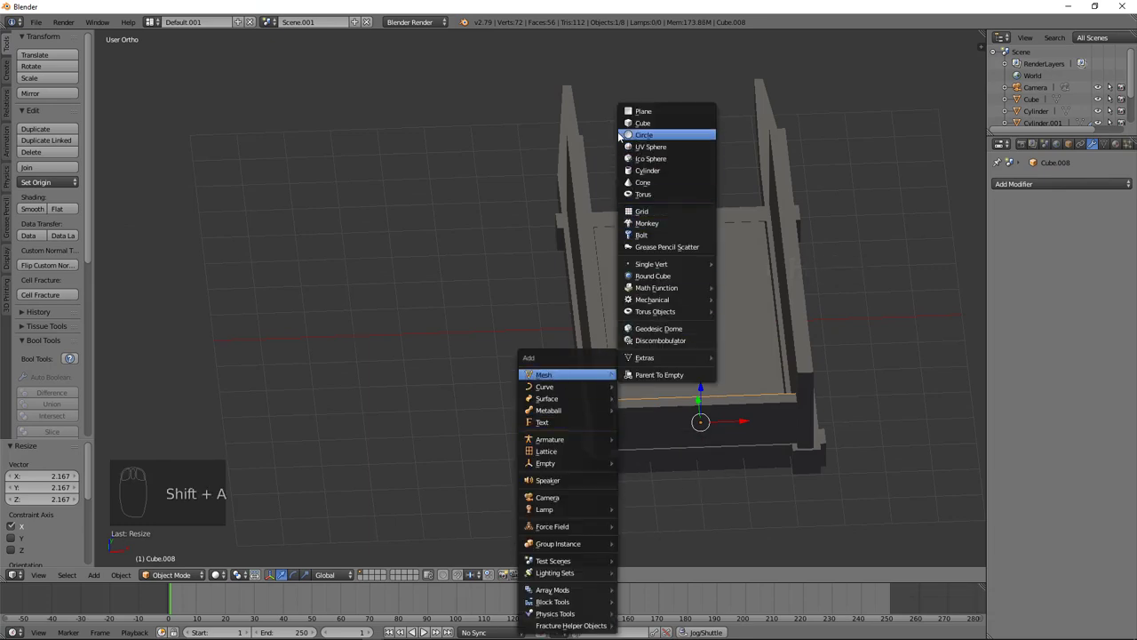
pyautogui.moveTo(641, 315); pyautogui.dragTo(679, 454)
pyautogui.press('s')
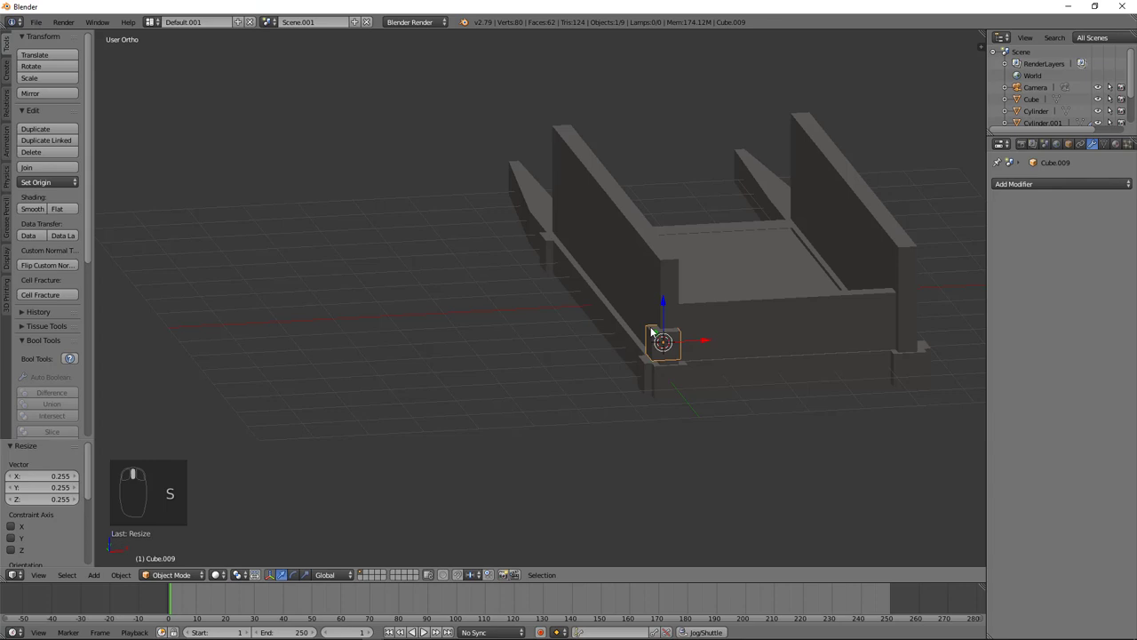
pyautogui.moveTo(687, 325); pyautogui.dragTo(657, 388)
pyautogui.press('s')
pyautogui.moveTo(614, 421); pyautogui.dragTo(742, 357)
pyautogui.moveTo(743, 357); pyautogui.dragTo(760, 376)
# Step: Stretch the block on Z into a tall corner post
pyautogui.moveTo(771, 369); pyautogui.dragTo(757, 375)
pyautogui.moveTo(760, 376); pyautogui.dragTo(752, 372)
pyautogui.moveTo(769, 385); pyautogui.dragTo(801, 244)
pyautogui.moveTo(799, 282); pyautogui.dragTo(799, 293)
pyautogui.press('s')
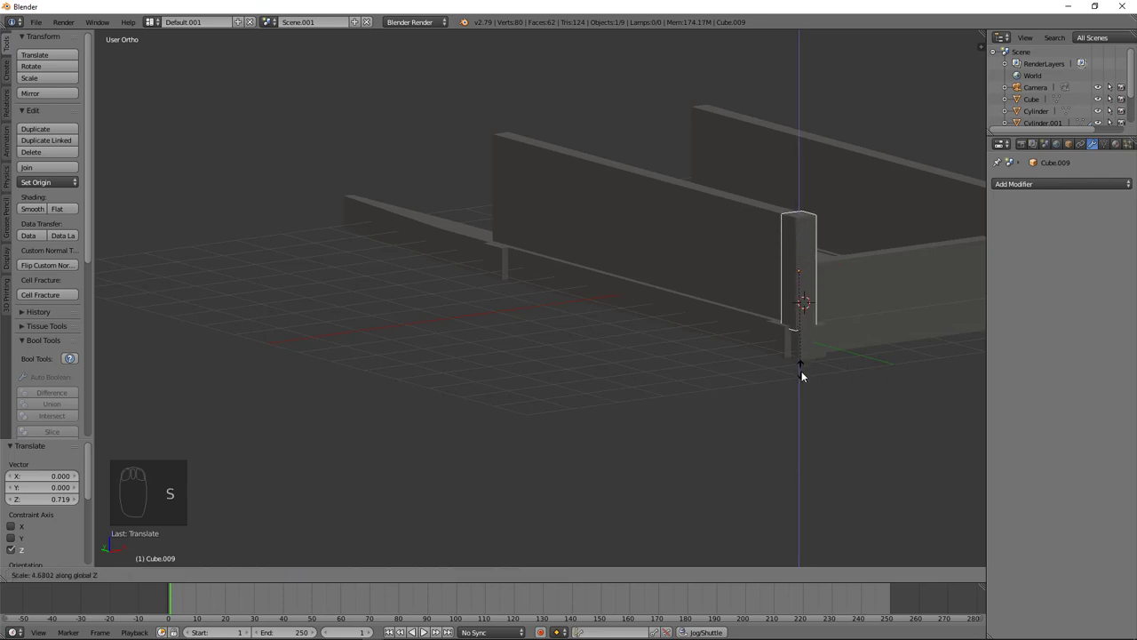
pyautogui.moveTo(791, 386); pyautogui.dragTo(644, 520)
# Step: Thin the post on Y to the wall's thickness and align it on X with the wall end
pyautogui.press('s')
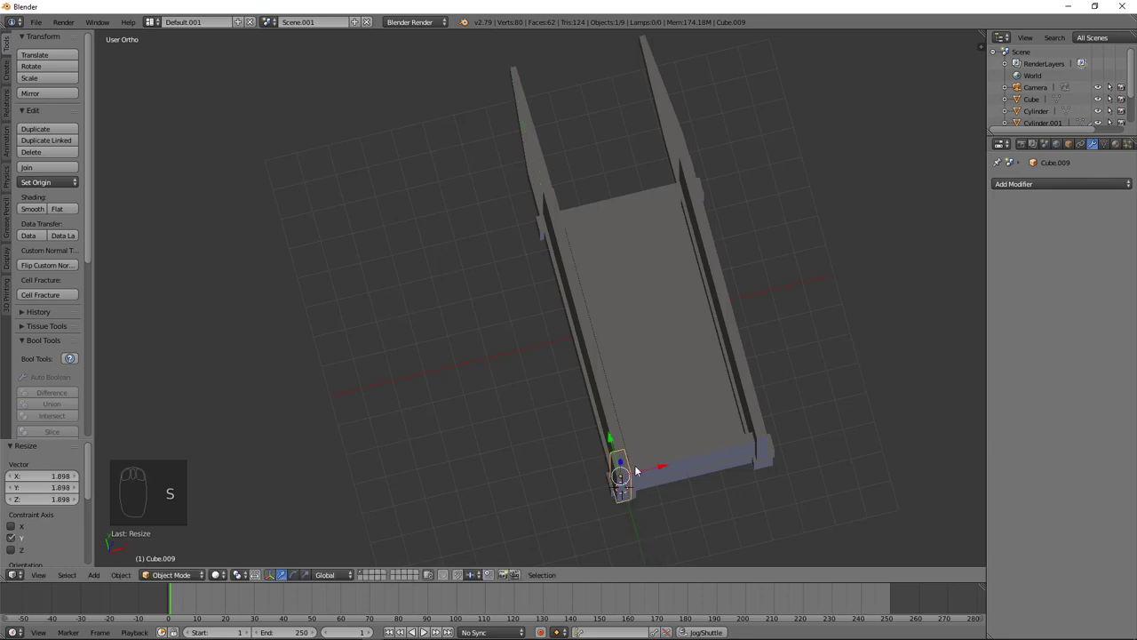
pyautogui.moveTo(624, 453); pyautogui.dragTo(547, 388)
pyautogui.moveTo(551, 385); pyautogui.dragTo(635, 381)
pyautogui.middleClick(555, 382)
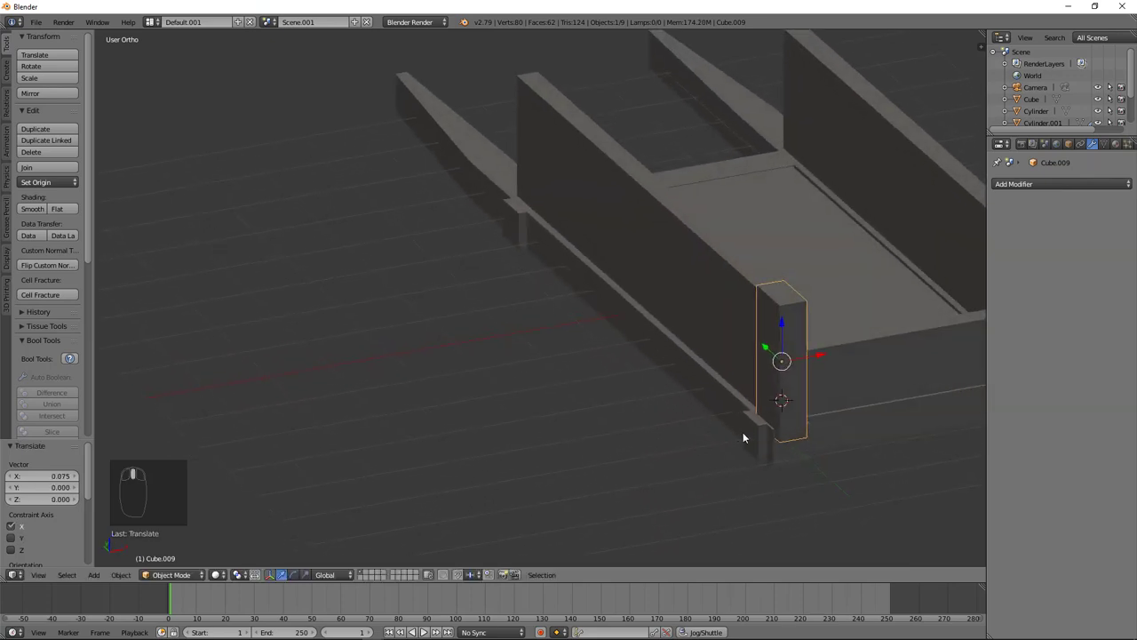
pyautogui.moveTo(754, 435); pyautogui.dragTo(805, 445)
# Step: Shorten the lower front beam along X to fit, then join the cart parts into one mesh
pyautogui.press('d')
pyautogui.middleClick(805, 445)
pyautogui.press('x')
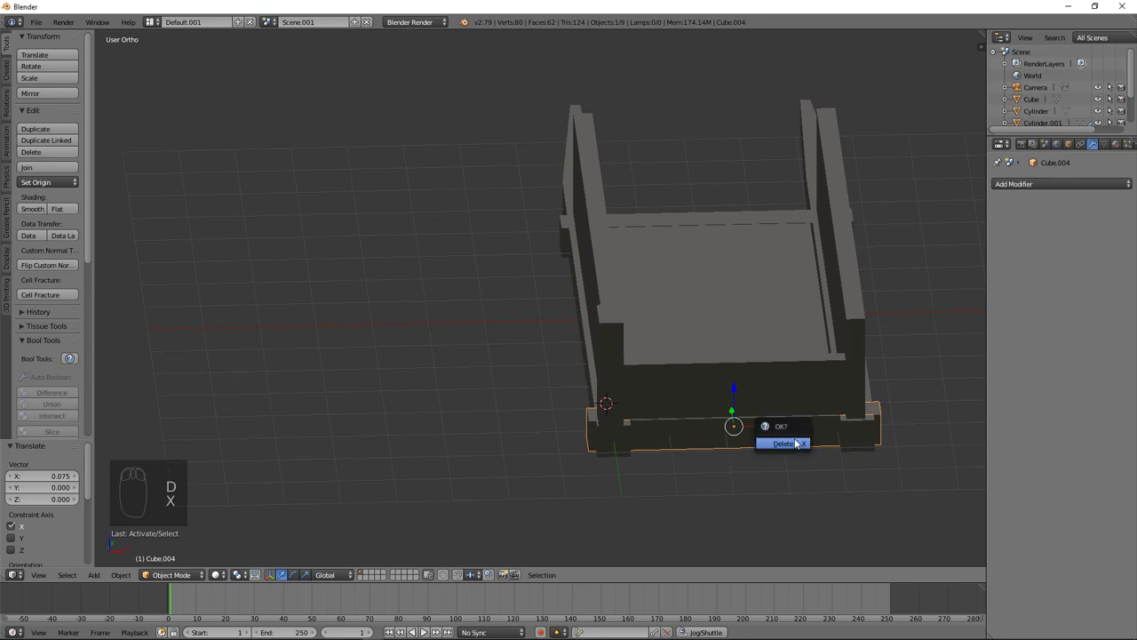
pyautogui.press('s')
pyautogui.moveTo(802, 450); pyautogui.dragTo(678, 460)
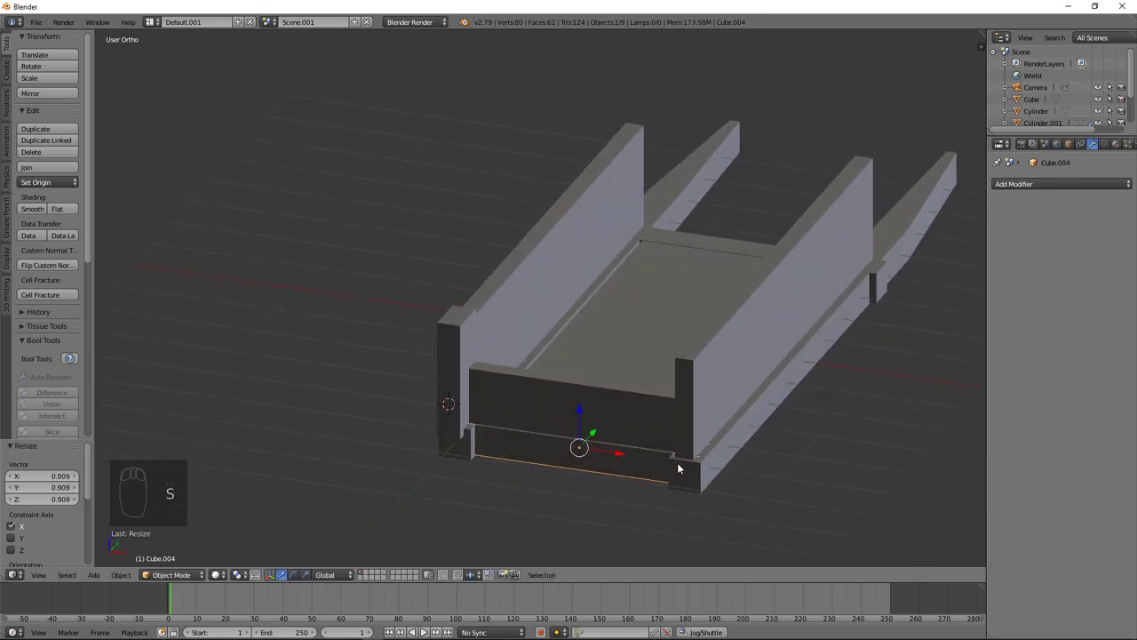
pyautogui.press('s')
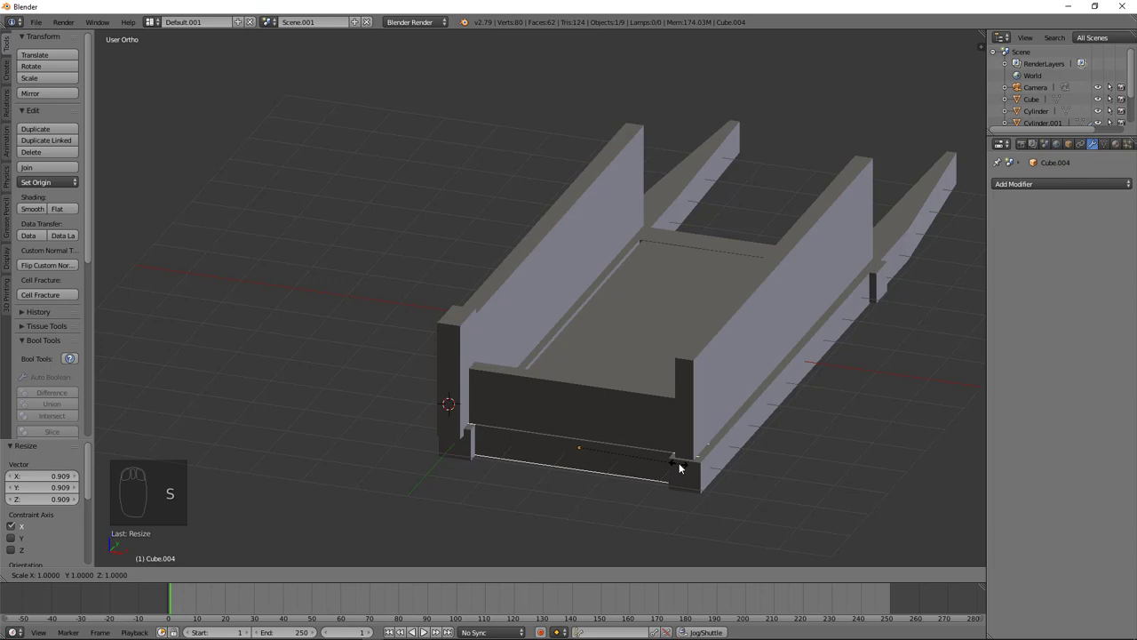
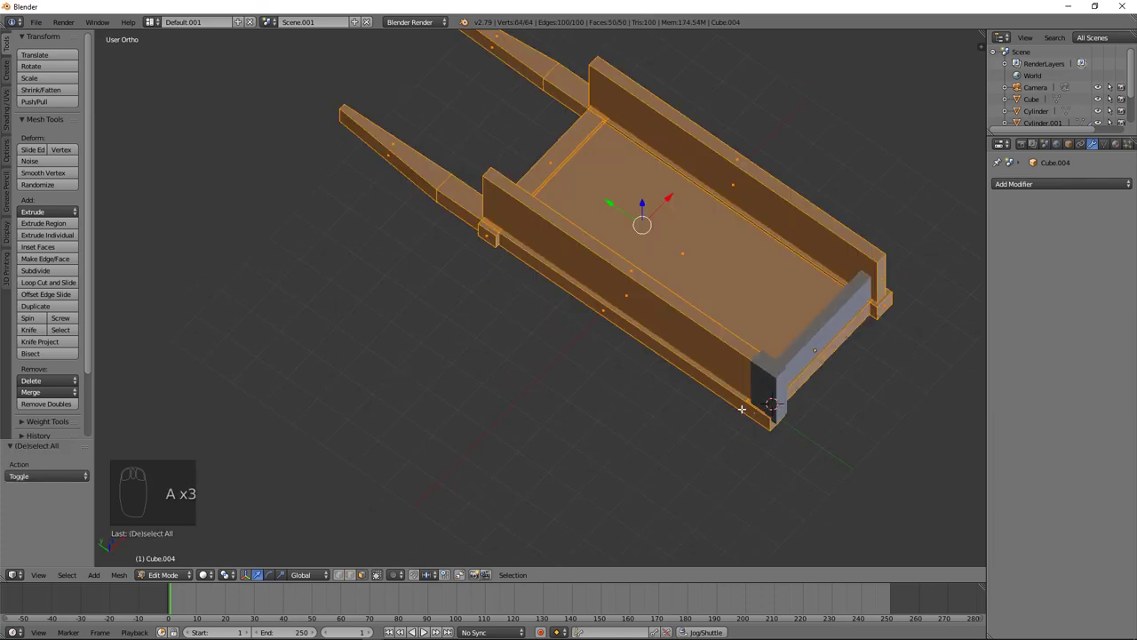
# Step: Extrude the tops of the two back corner posts up to match the front posts
pyautogui.press('Tab')
pyautogui.moveTo(780, 381); pyautogui.dragTo(26, 156)
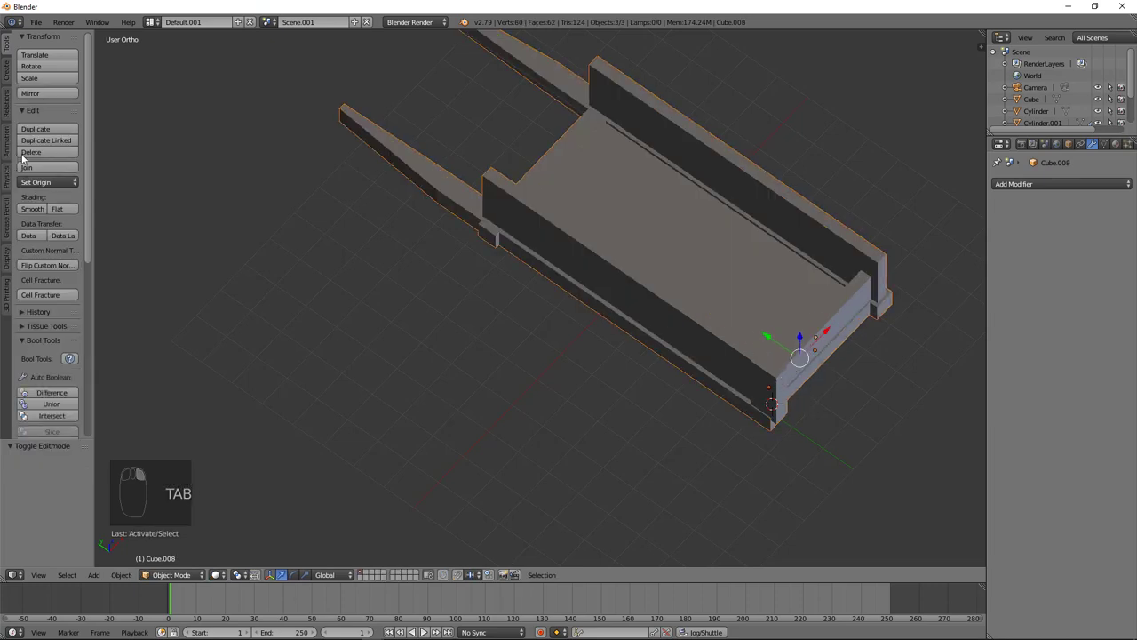
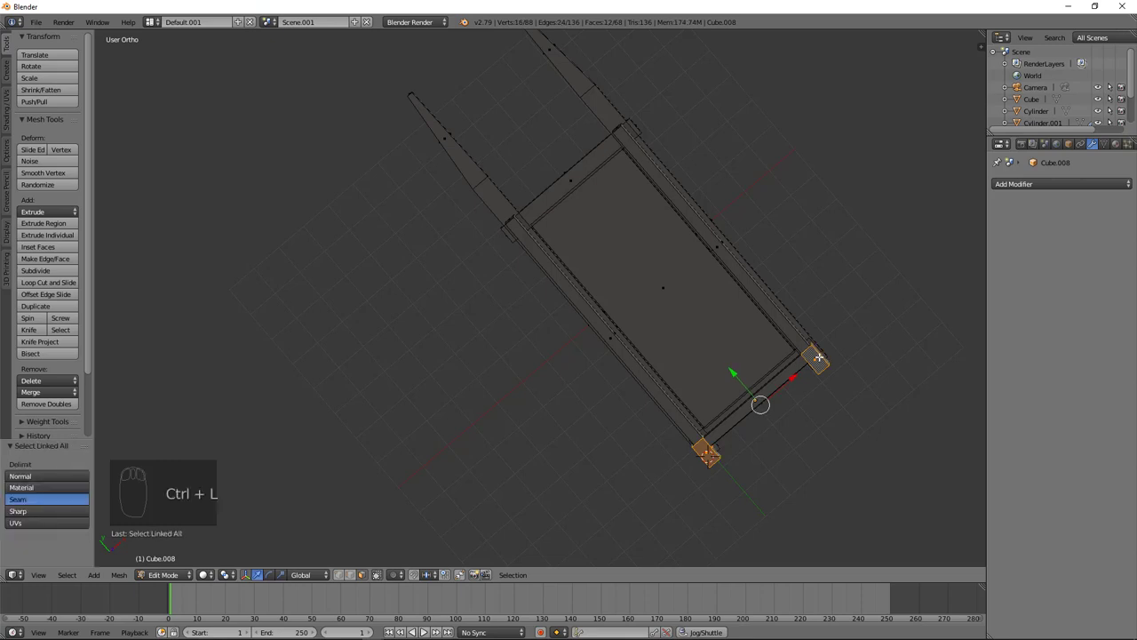
pyautogui.press('shift+d')
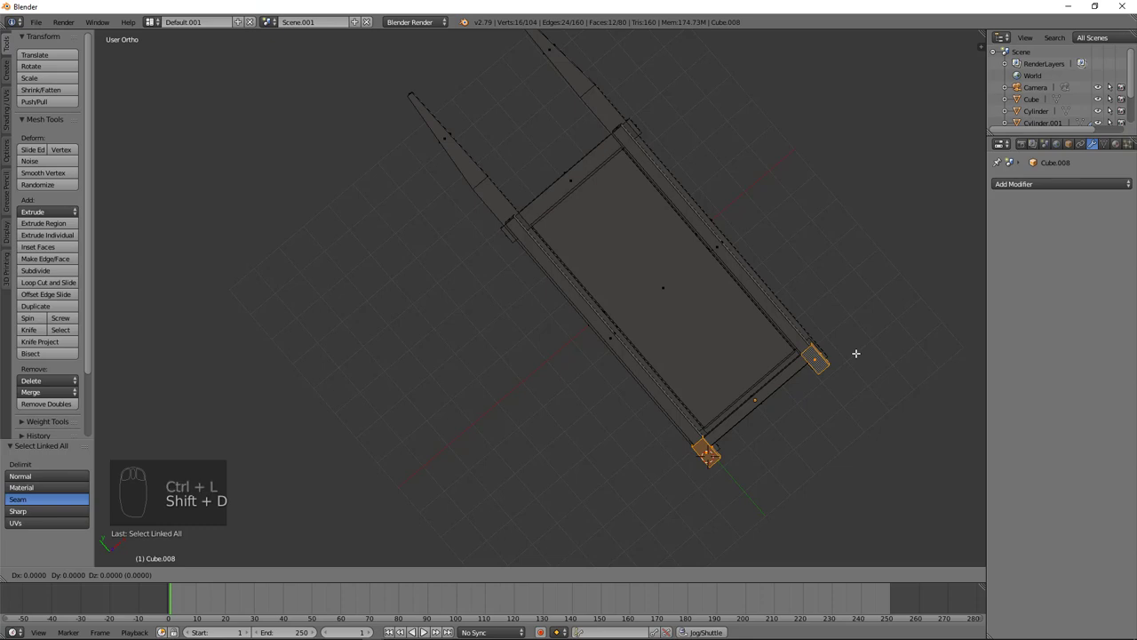
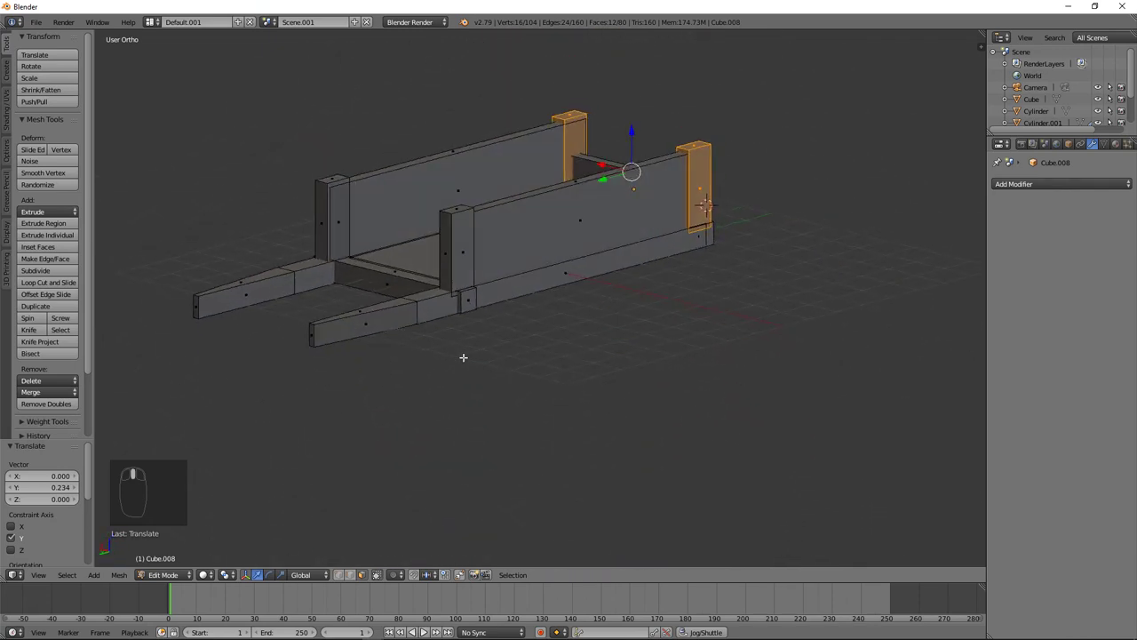
# Step: From the right side view, add an open-ended cylinder (Cap Fill Nothing) below the cart
pyautogui.press('Tab')
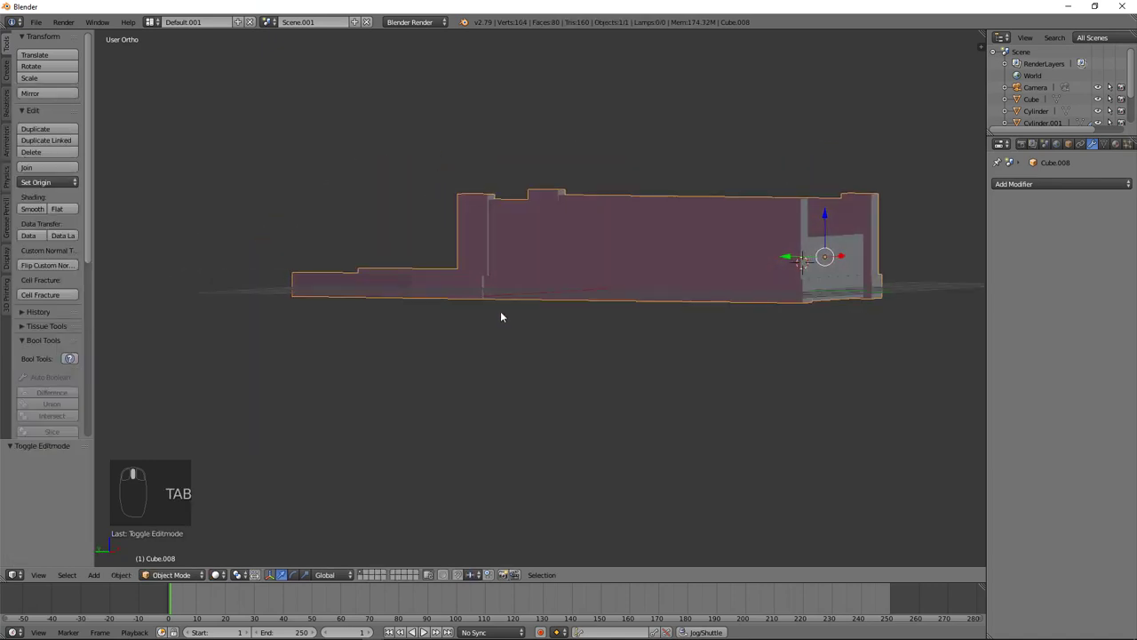
pyautogui.middleClick(452, 361)
pyautogui.moveTo(585, 331); pyautogui.dragTo(633, 286)
pyautogui.press('KP_1')
pyautogui.press('KP_3')
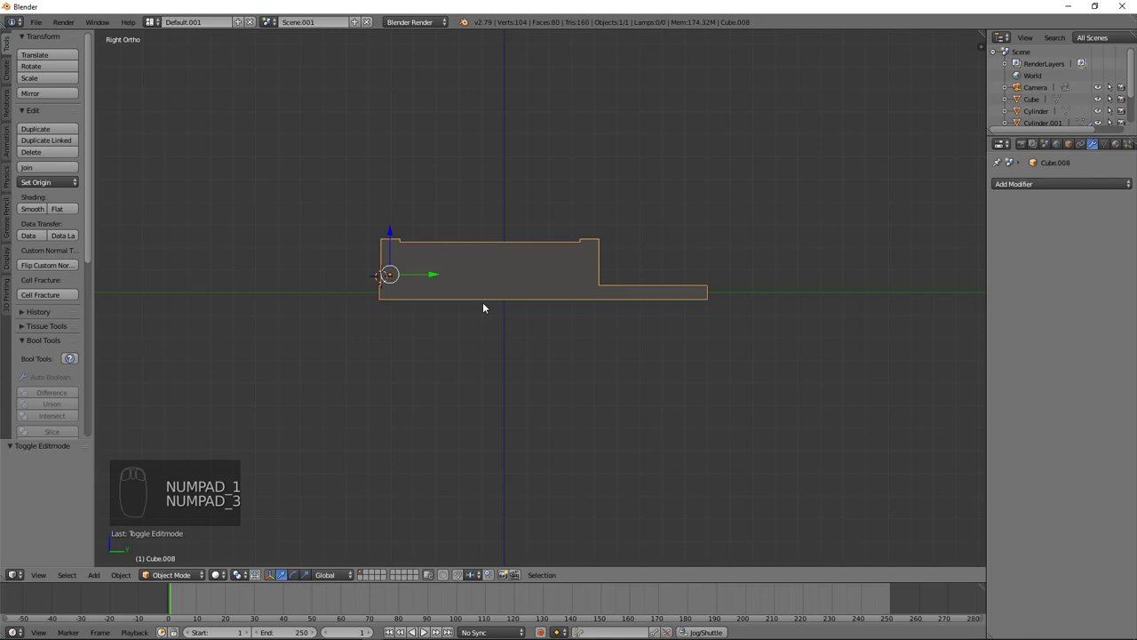
pyautogui.moveTo(486, 304); pyautogui.dragTo(508, 320)
pyautogui.press('shift+a')
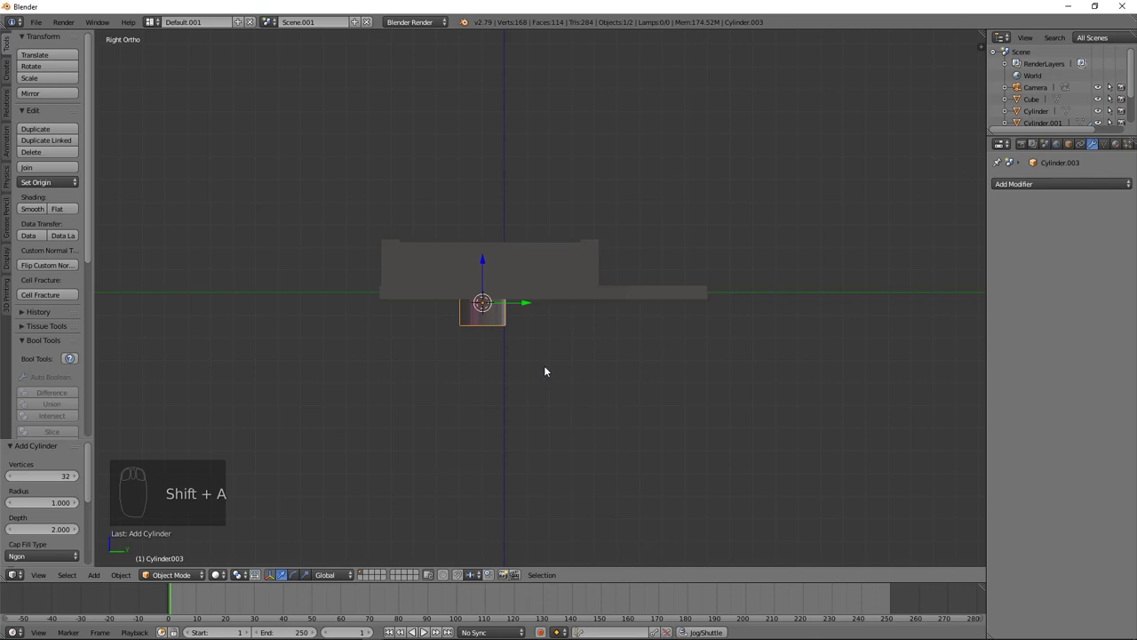
pyautogui.moveTo(61, 557); pyautogui.dragTo(308, 465)
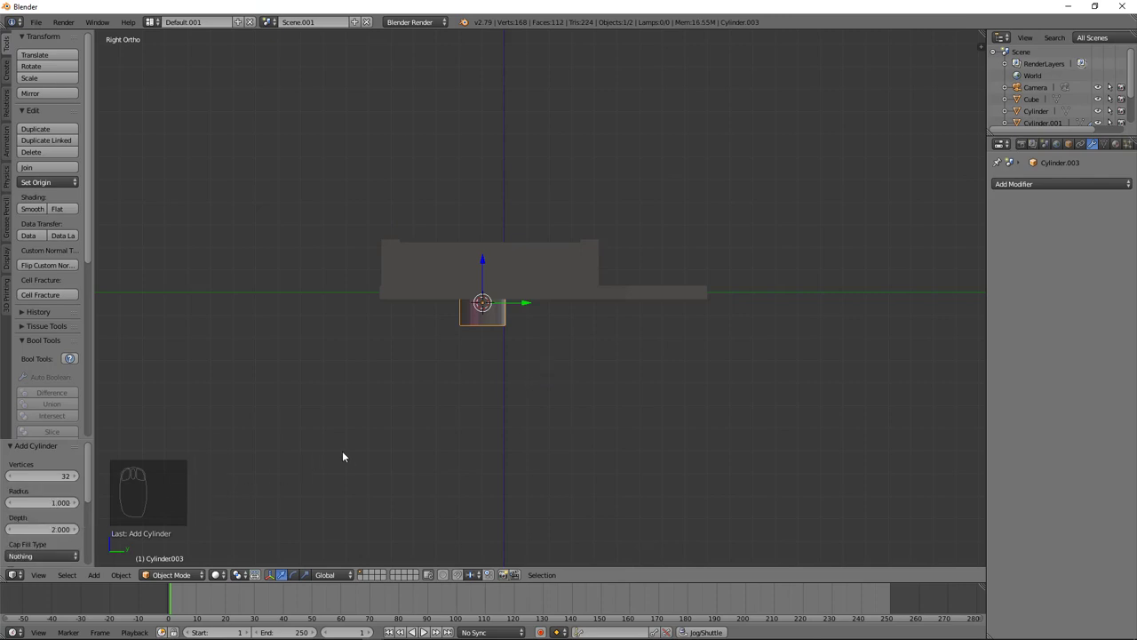
# Step: Rotate the cylinder 90°, enlarge it to wheel size and flatten it along X into a thin rim
pyautogui.press('r')
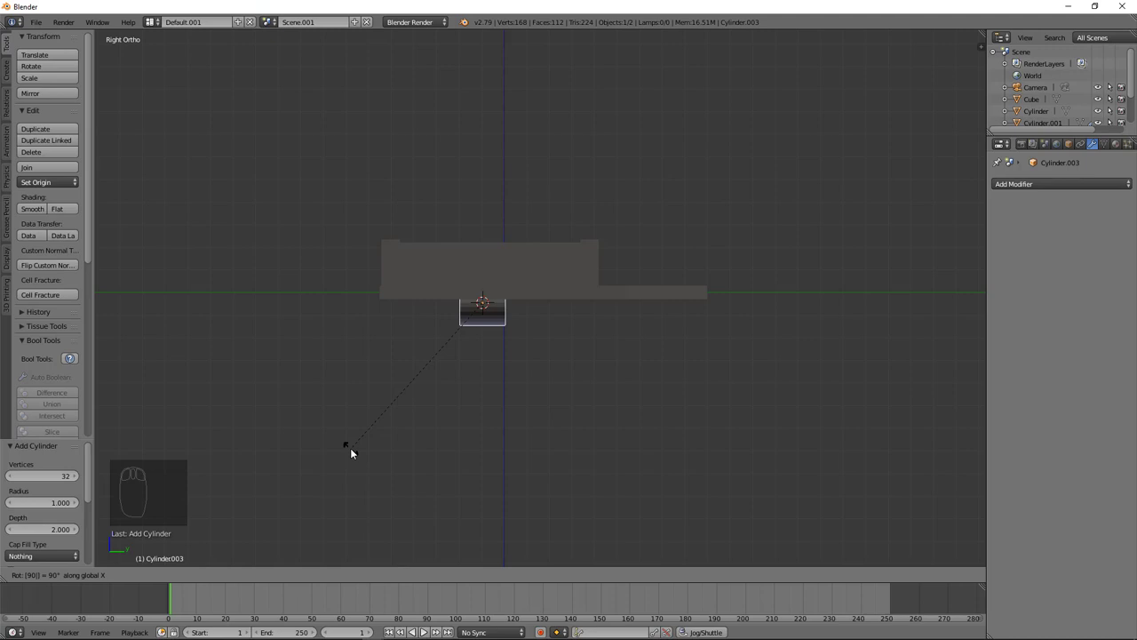
pyautogui.press('r')
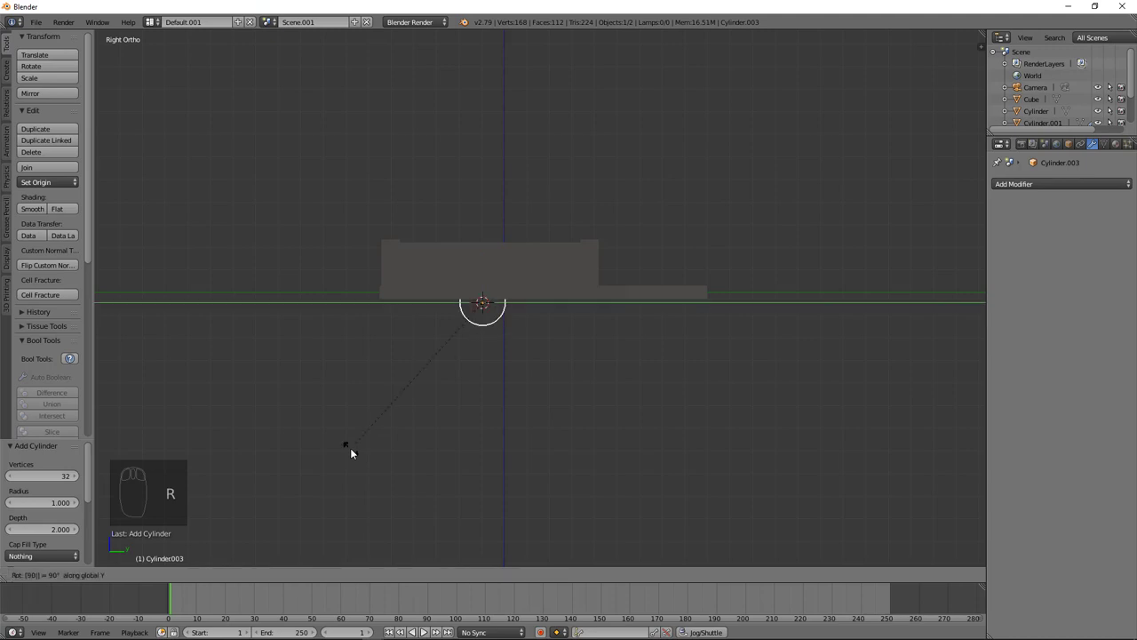
pyautogui.moveTo(407, 457); pyautogui.dragTo(439, 303)
pyautogui.moveTo(439, 303); pyautogui.dragTo(399, 333)
pyautogui.middleClick(398, 354)
pyautogui.press('s')
pyautogui.moveTo(455, 299); pyautogui.dragTo(438, 294)
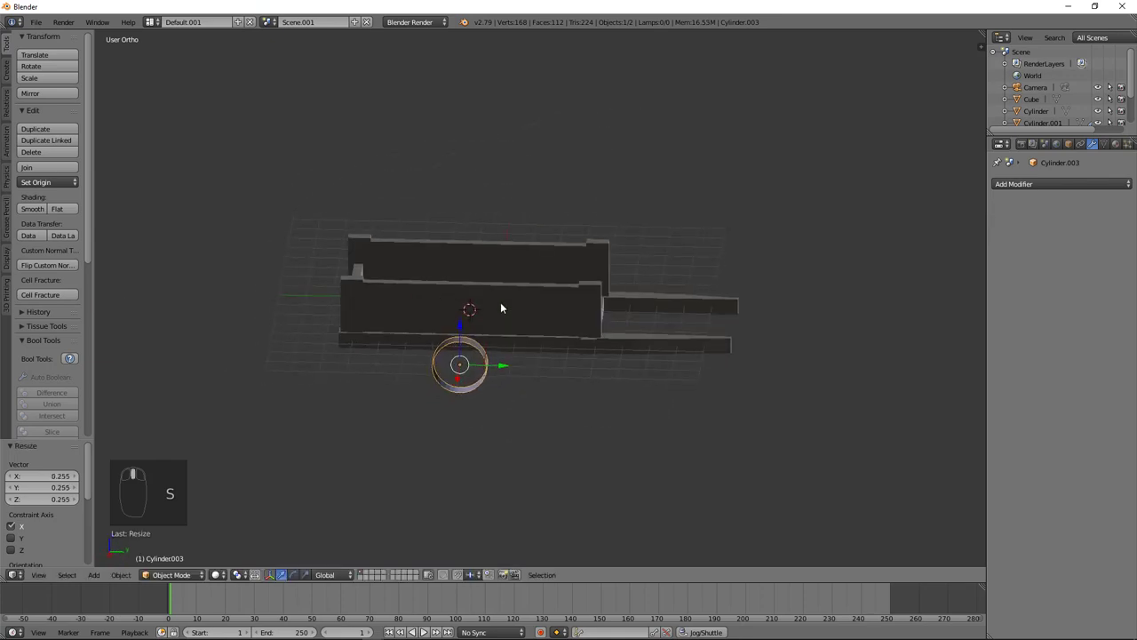
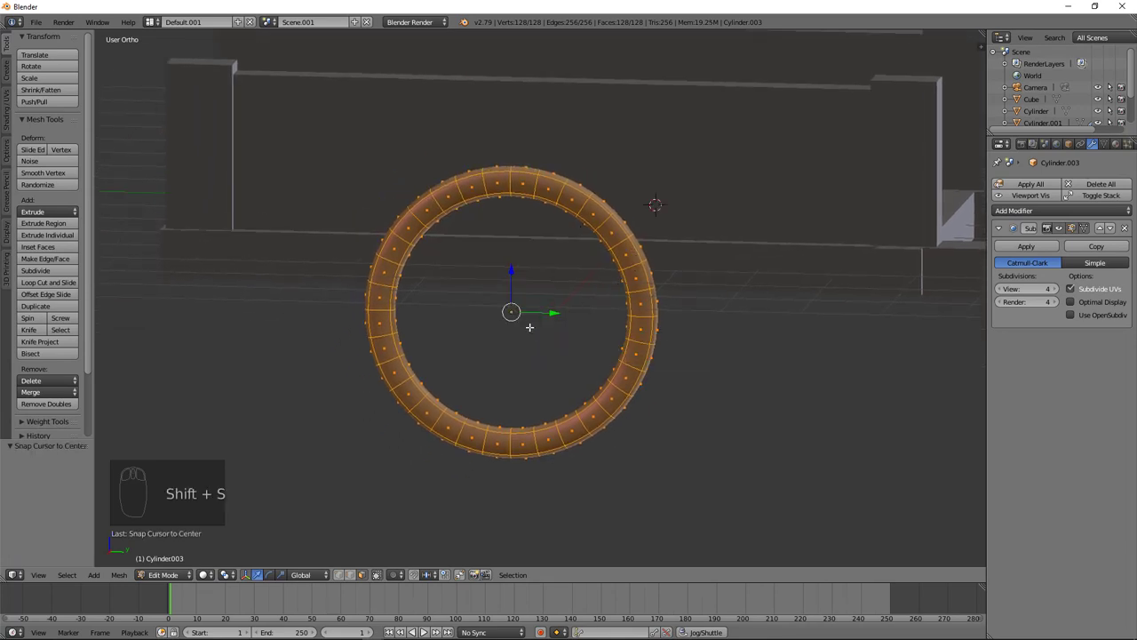
# Step: Snap the 3D cursor to the centre of the level-4 subdivided wheel rim
pyautogui.press('shift+s')
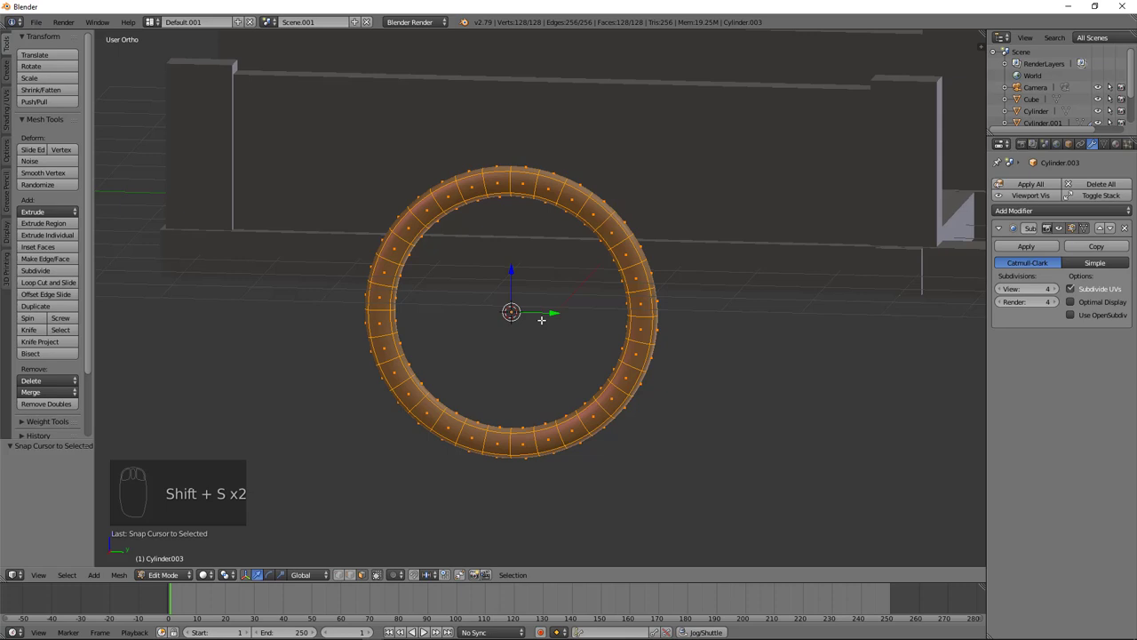
# Step: Add a thin cylinder at the rim centre and scale it into a vertical spoke reaching the rim
pyautogui.press('shift+a')
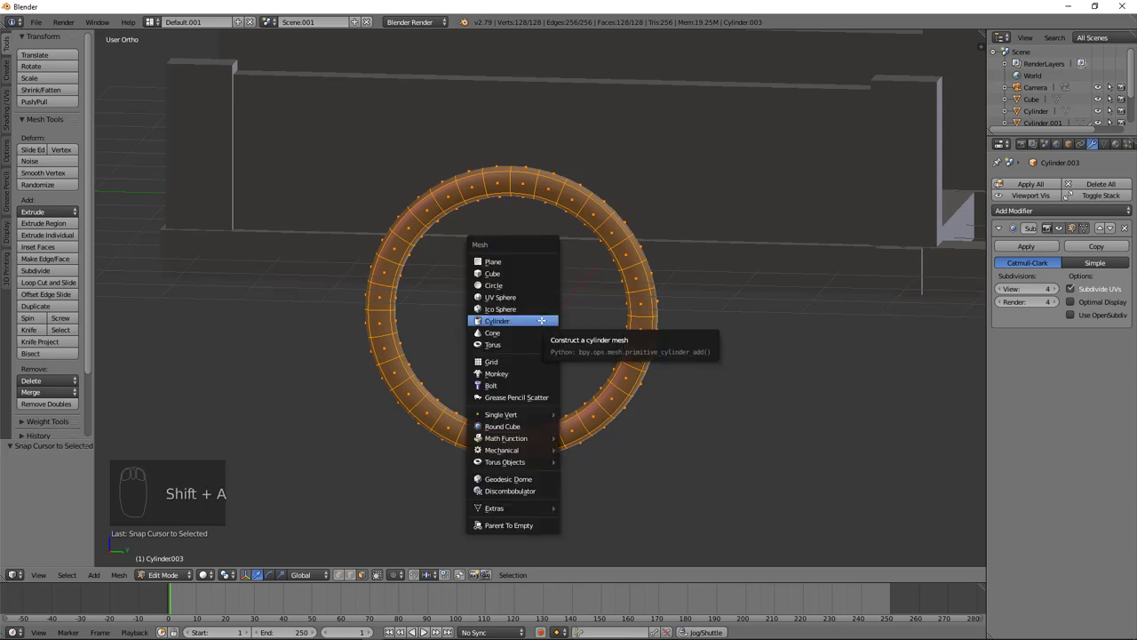
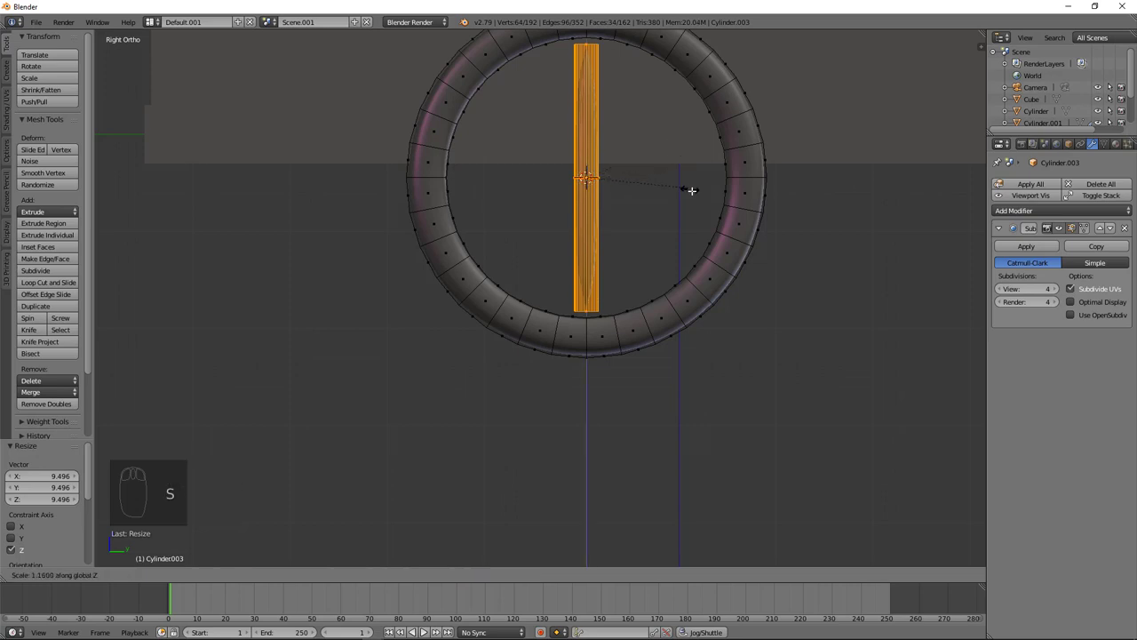
pyautogui.press('s')
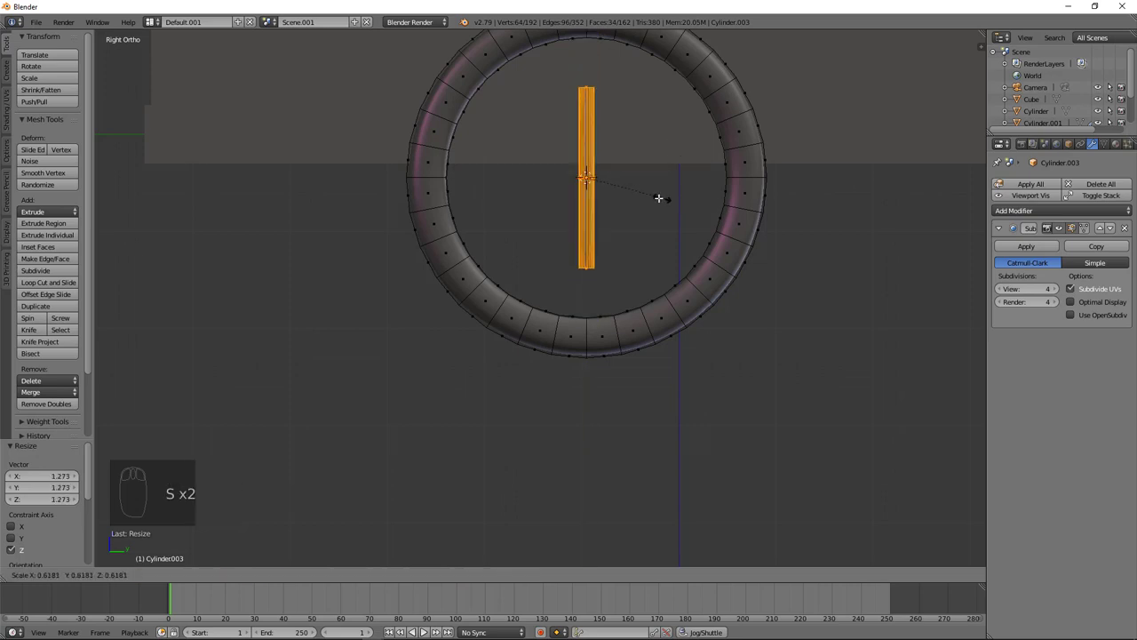
pyautogui.press('s')
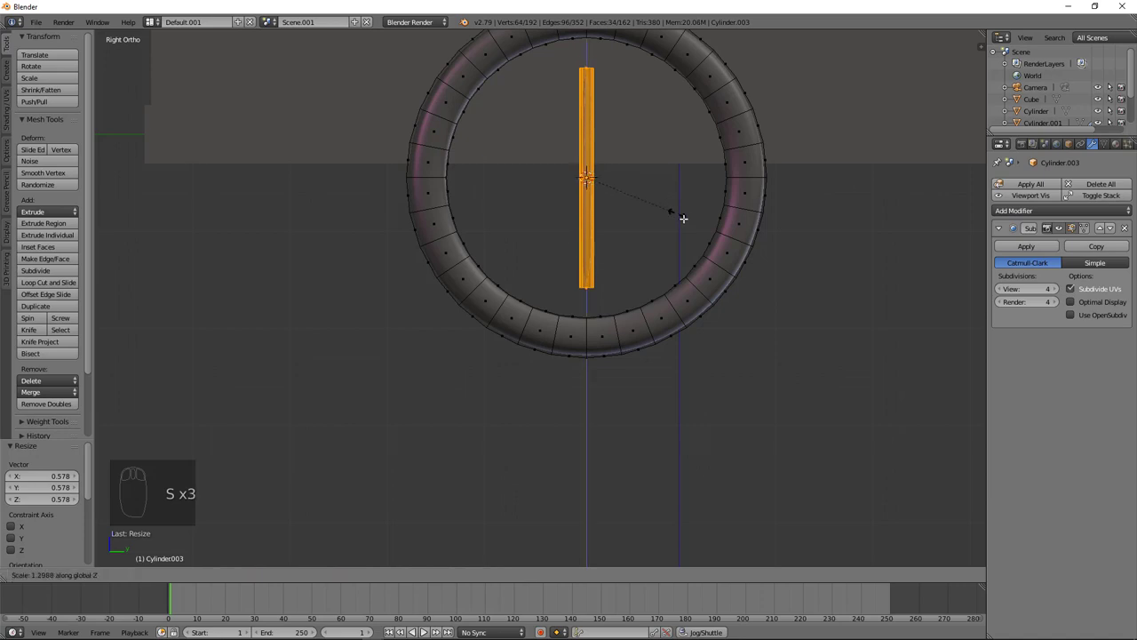
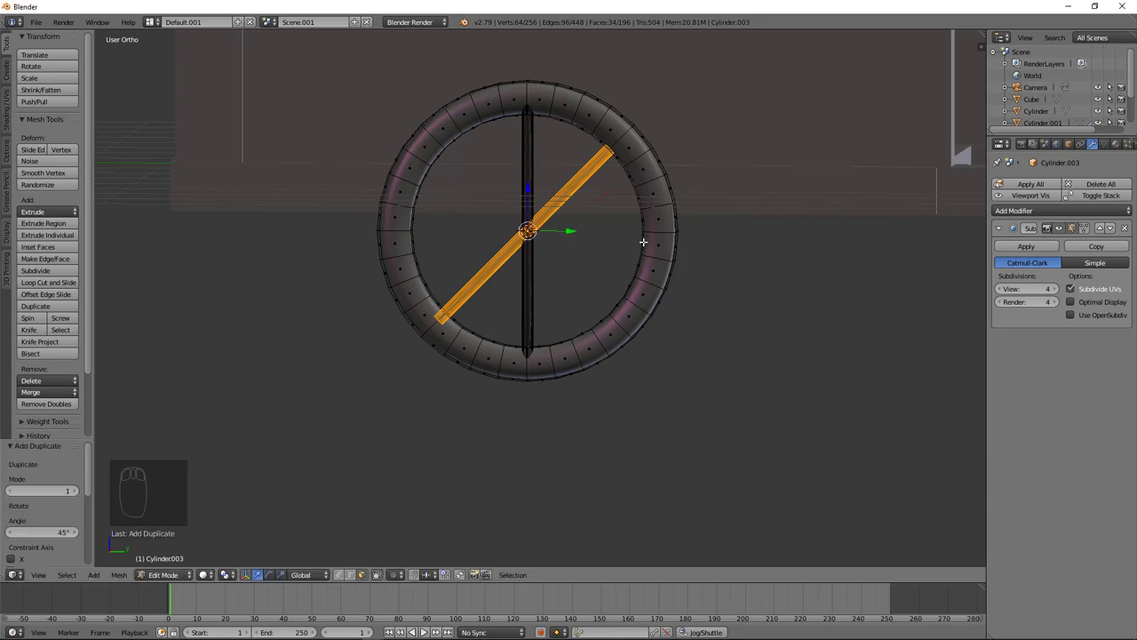
# Step: Duplicate and rotate spokes to horizontal and the other diagonal, undoing extra copies
pyautogui.press('shift+d')
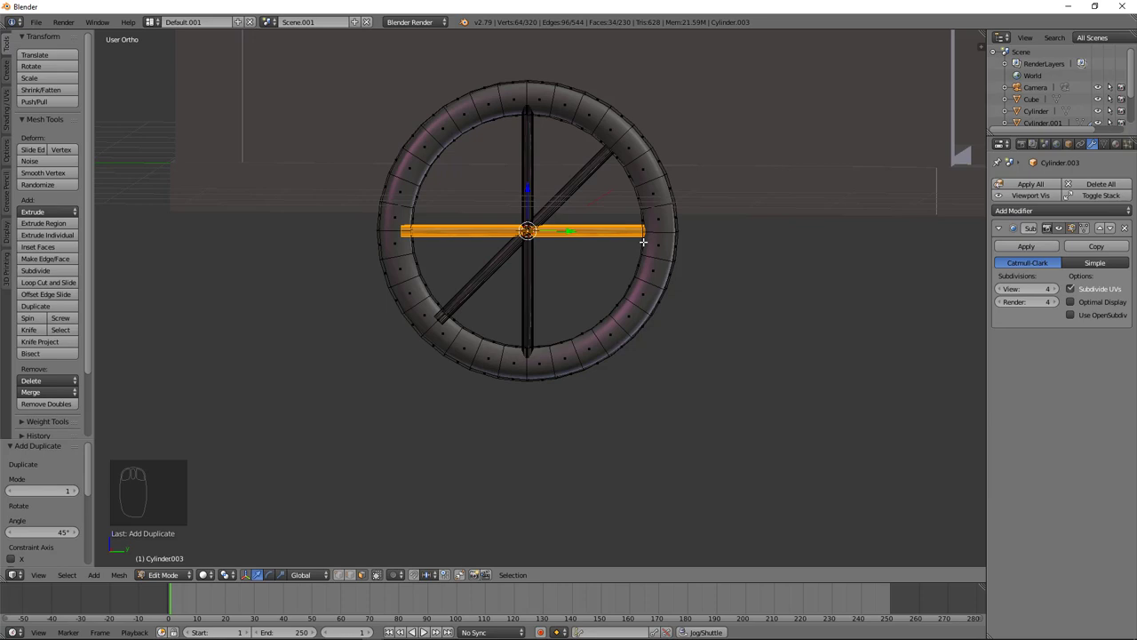
pyautogui.press('shift+d')
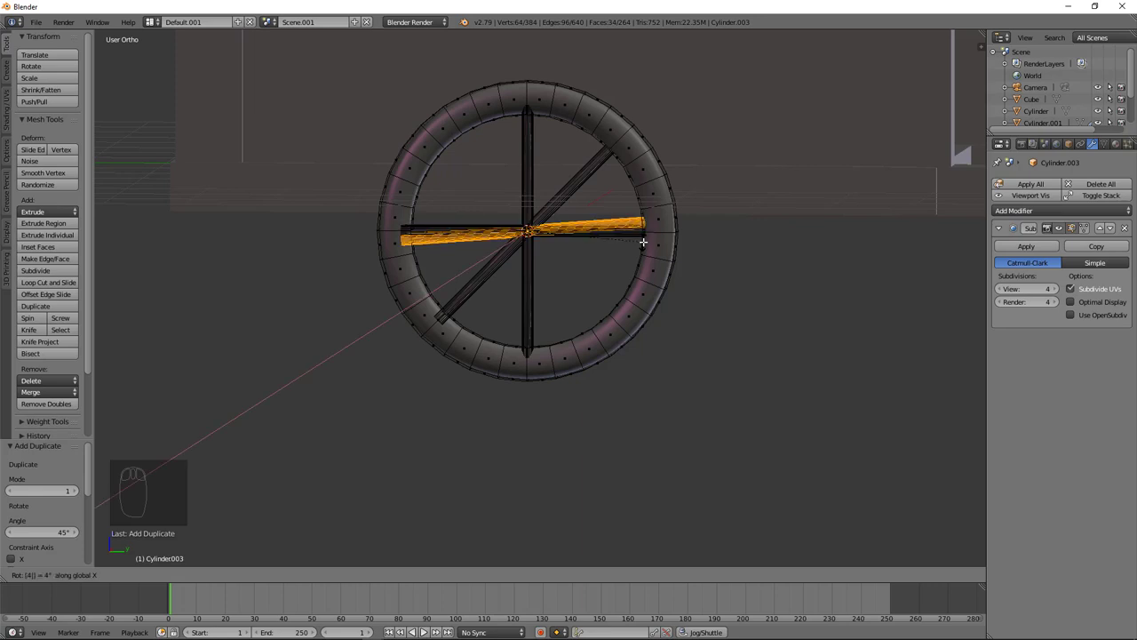
pyautogui.press('ctrl+z')
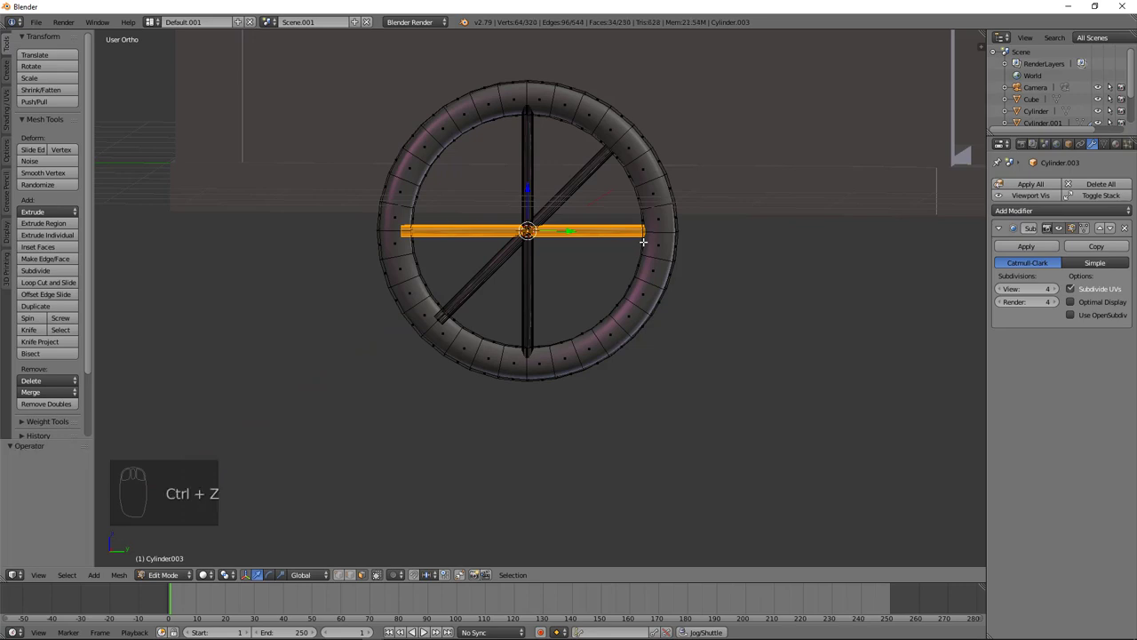
pyautogui.press('shift+d')
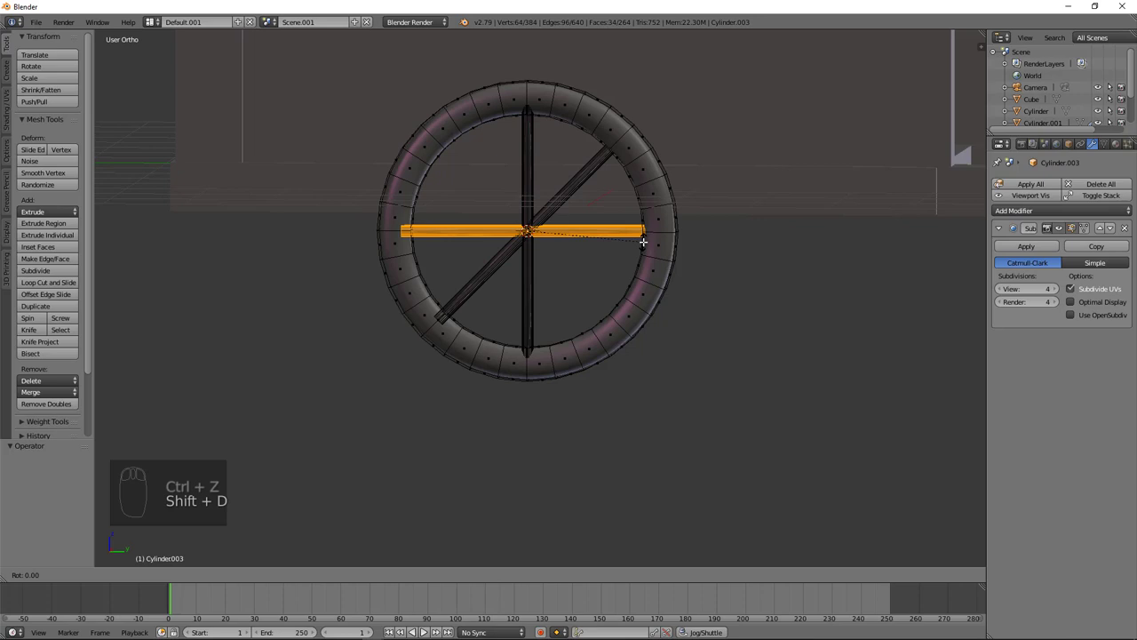
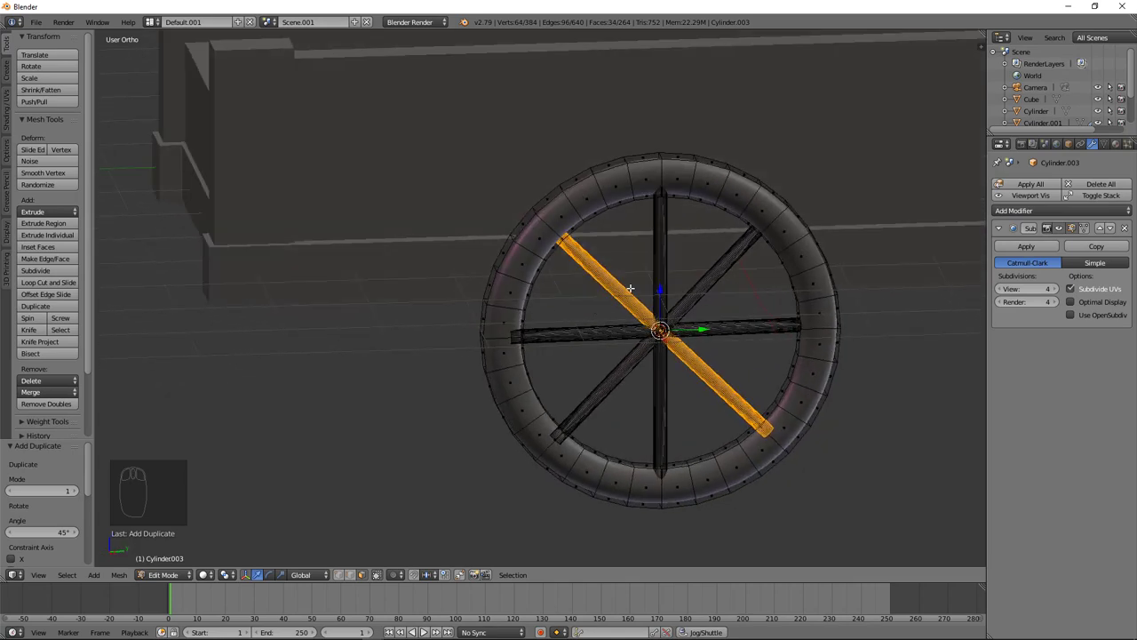
pyautogui.press('shift+r')
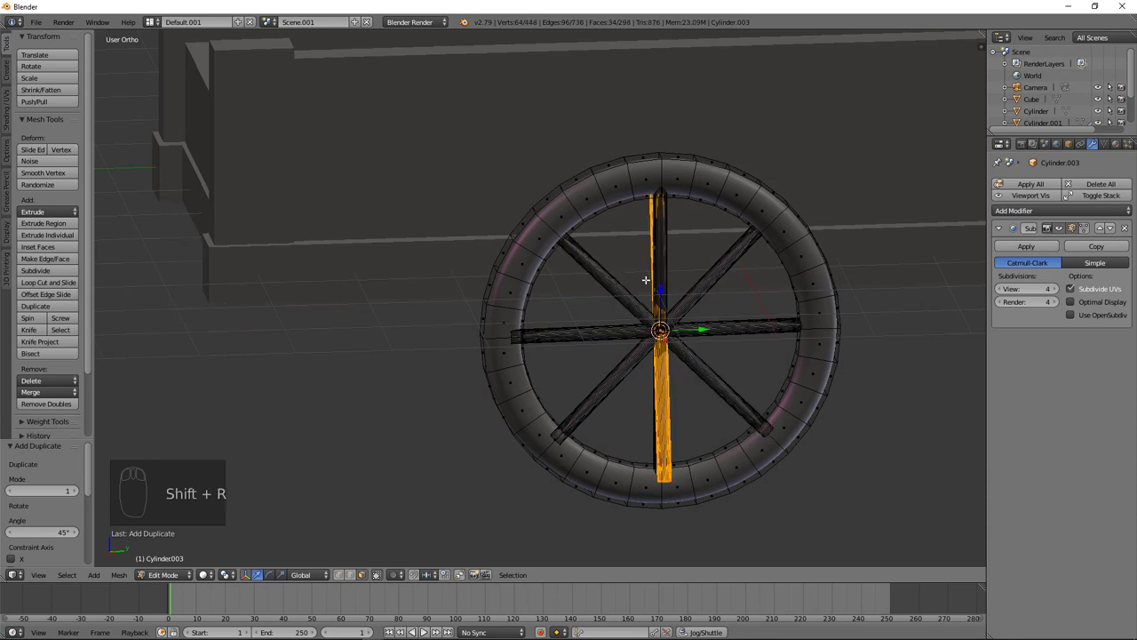
pyautogui.press('ctrl+z')
pyautogui.press('ctrl+z')
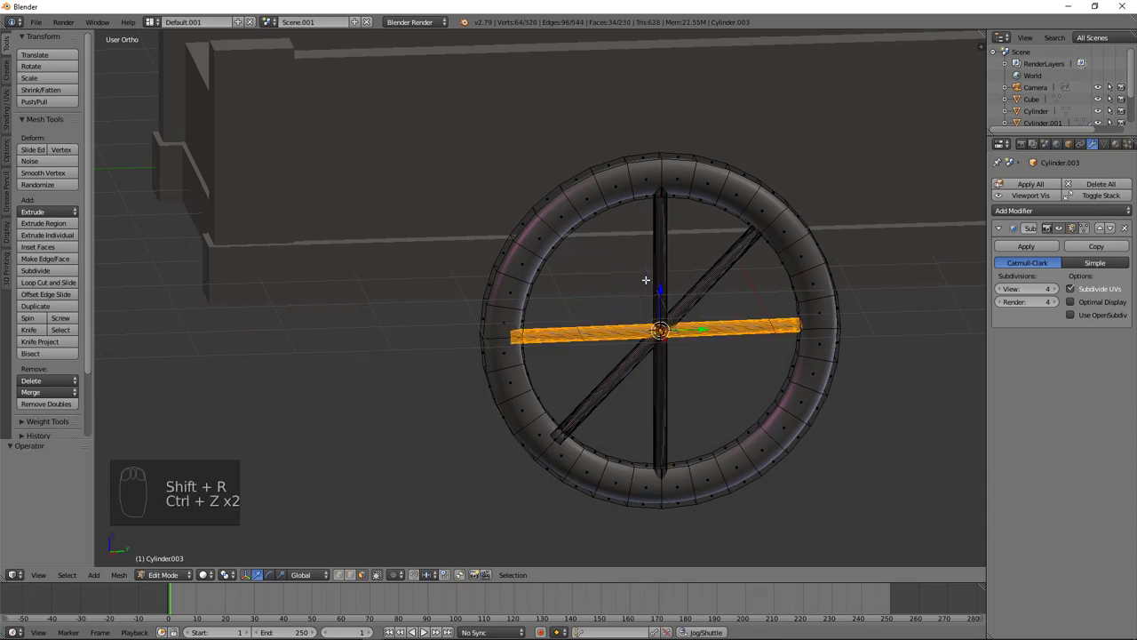
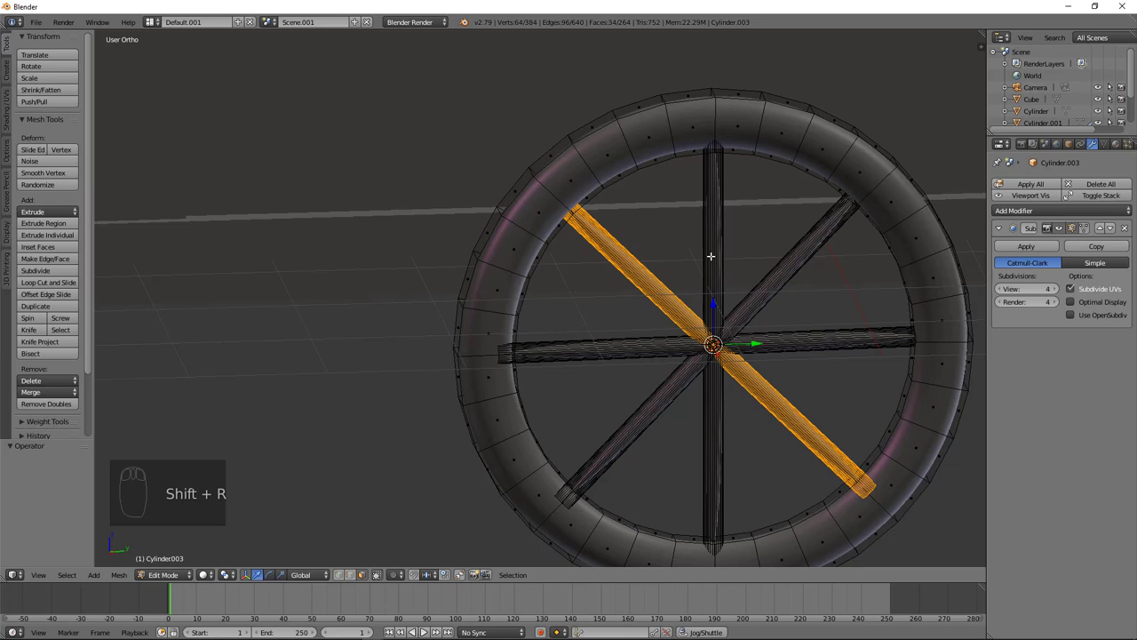
# Step: Add lengthwise loop cuts along each of the wheel's eight spokes
pyautogui.press('ctrl+r')
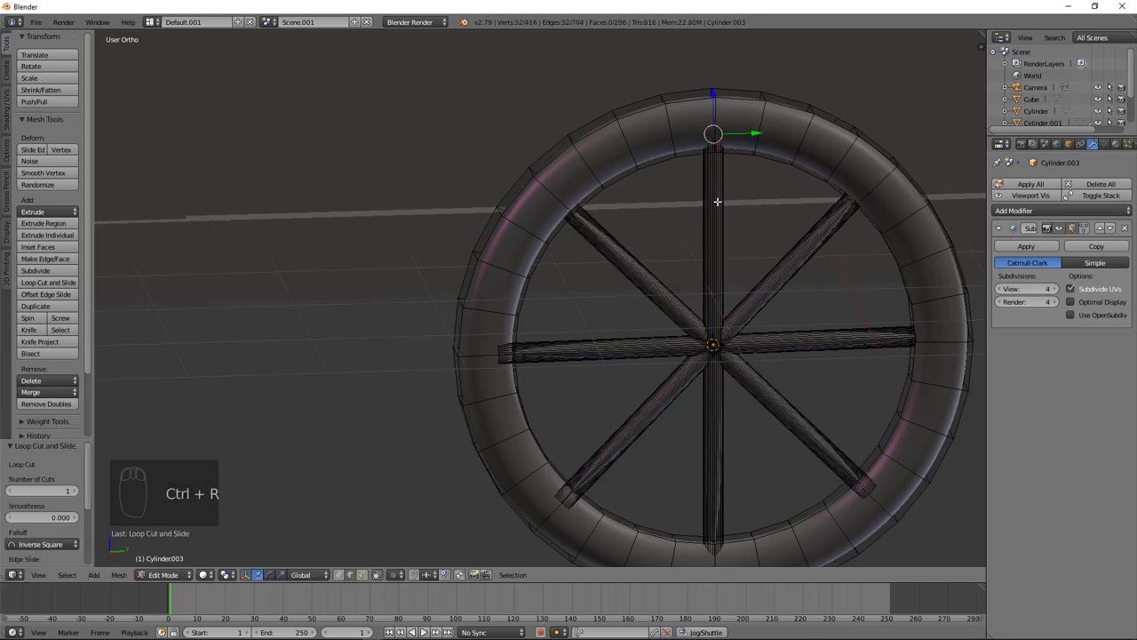
pyautogui.press('ctrl+r')
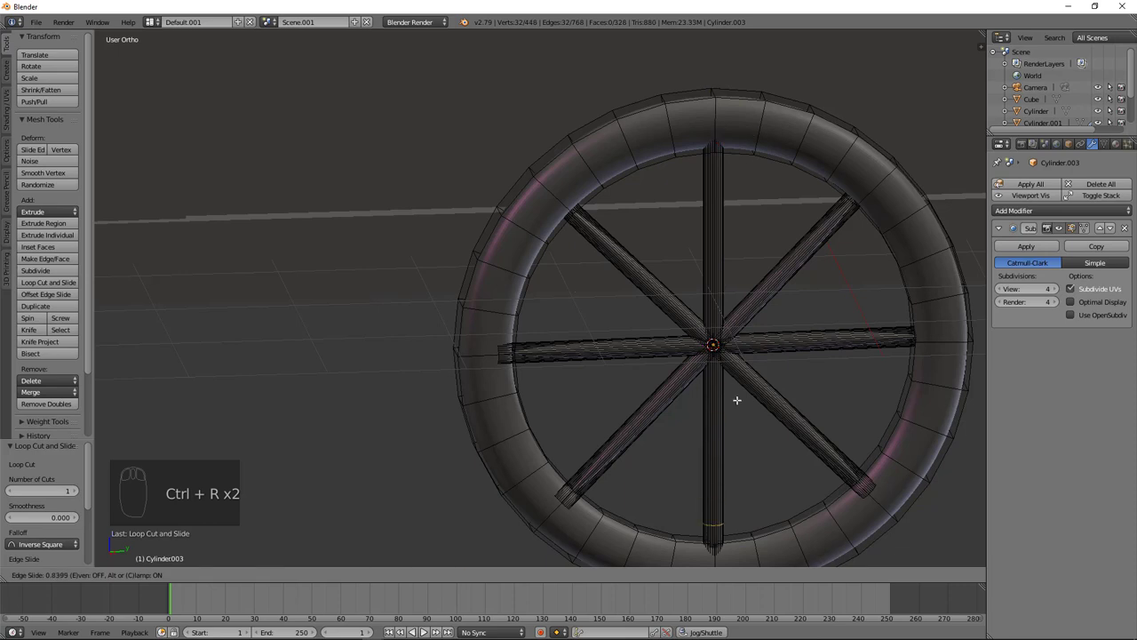
pyautogui.press('ctrl+r')
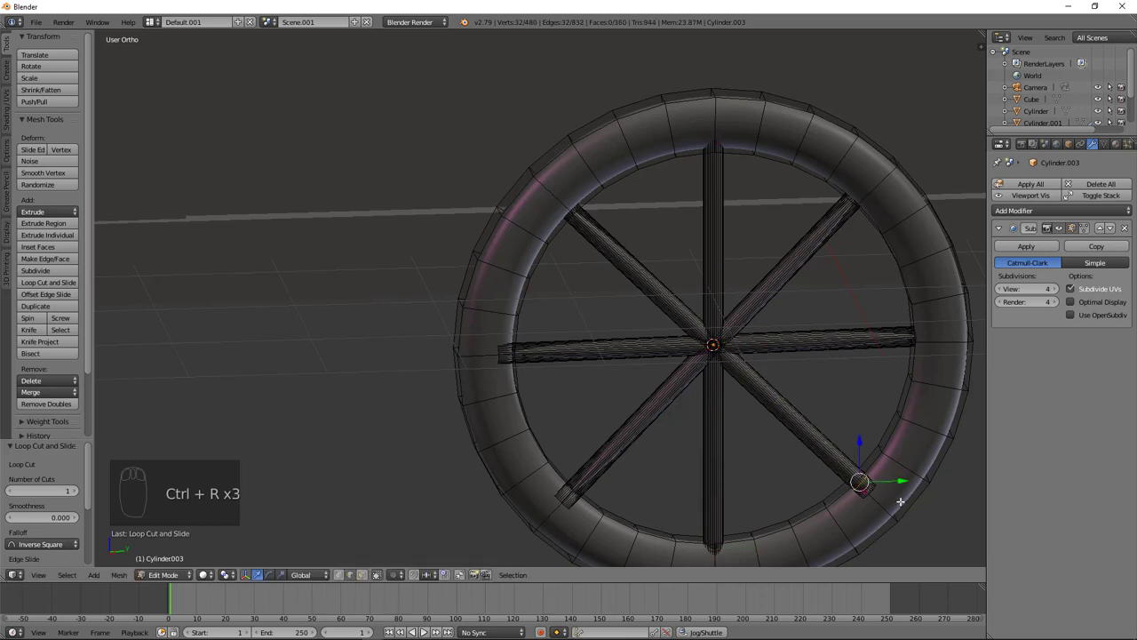
pyautogui.press('ctrl+r')
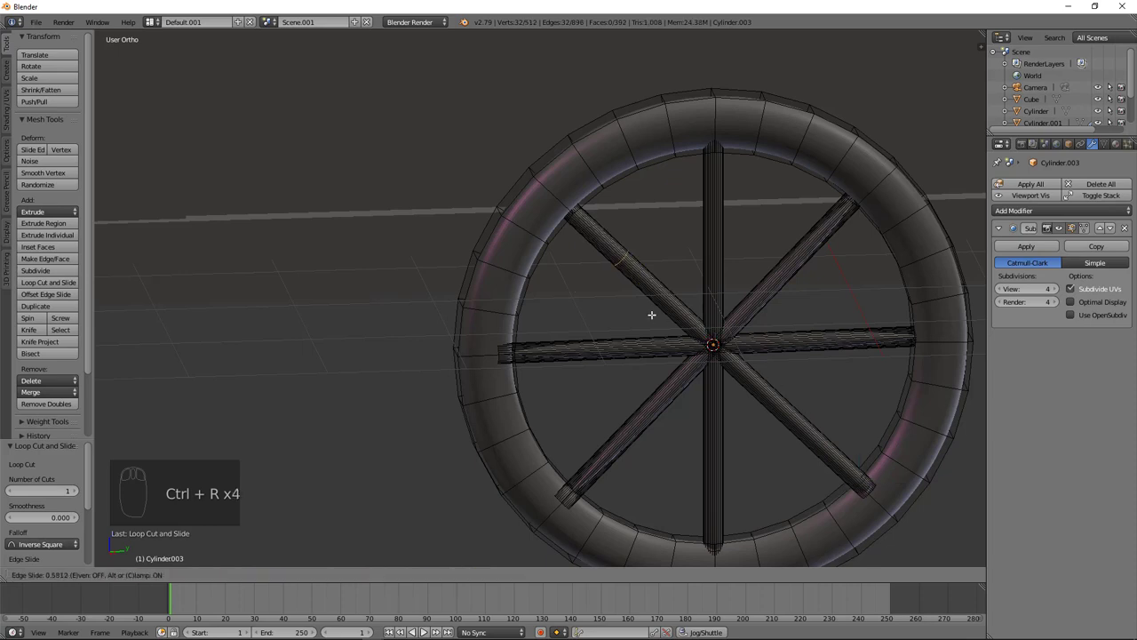
pyautogui.press('ctrl+r')
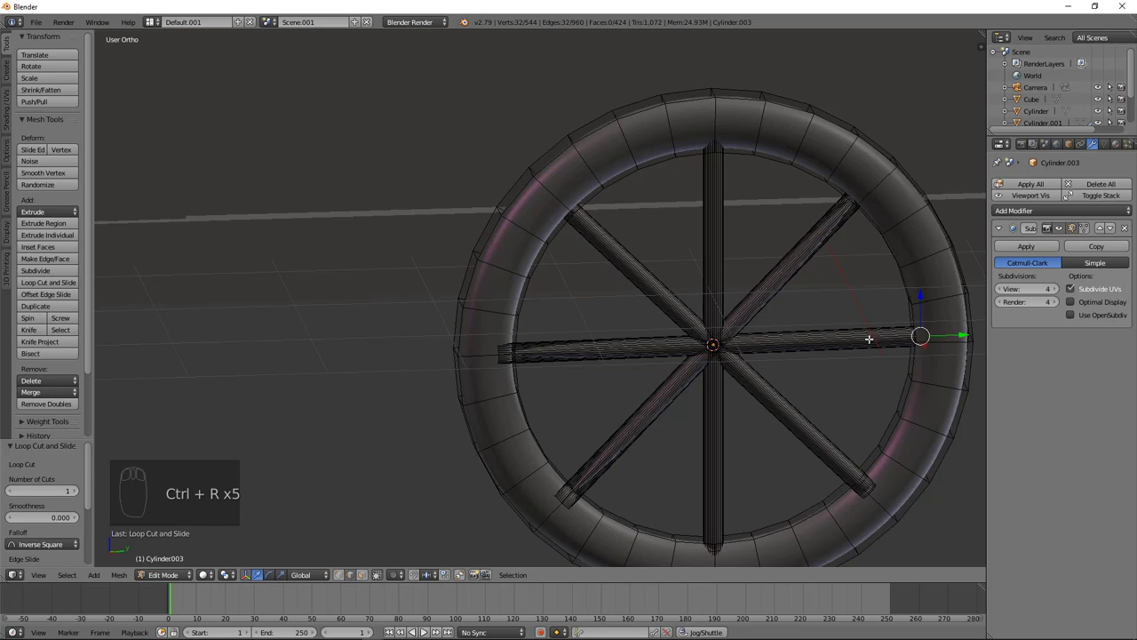
pyautogui.press('ctrl+r')
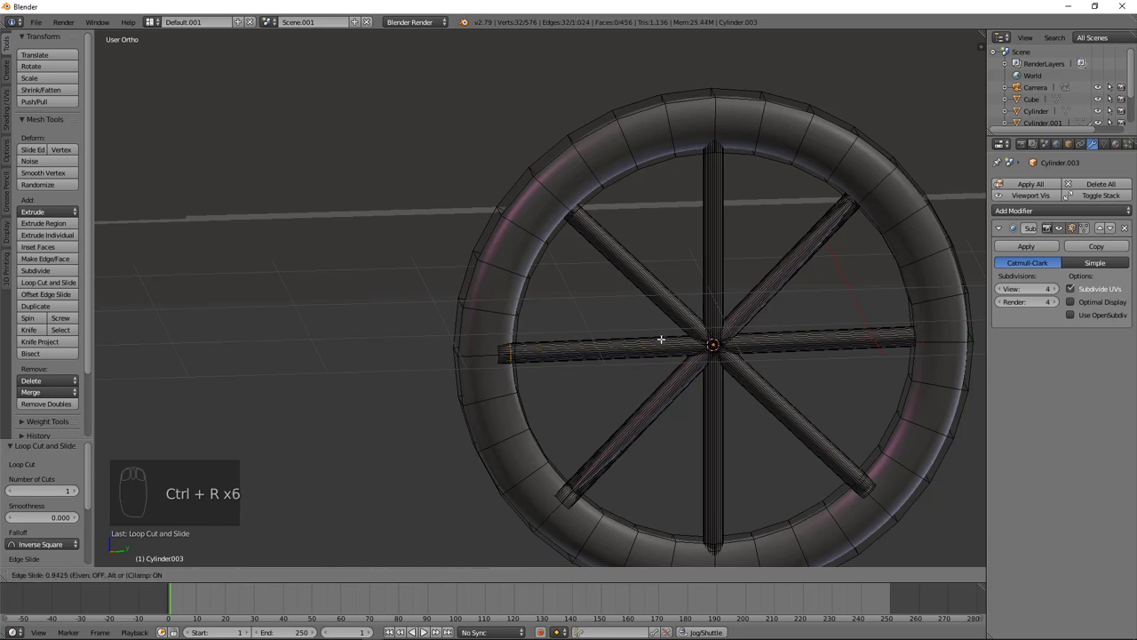
pyautogui.press('ctrl+r')
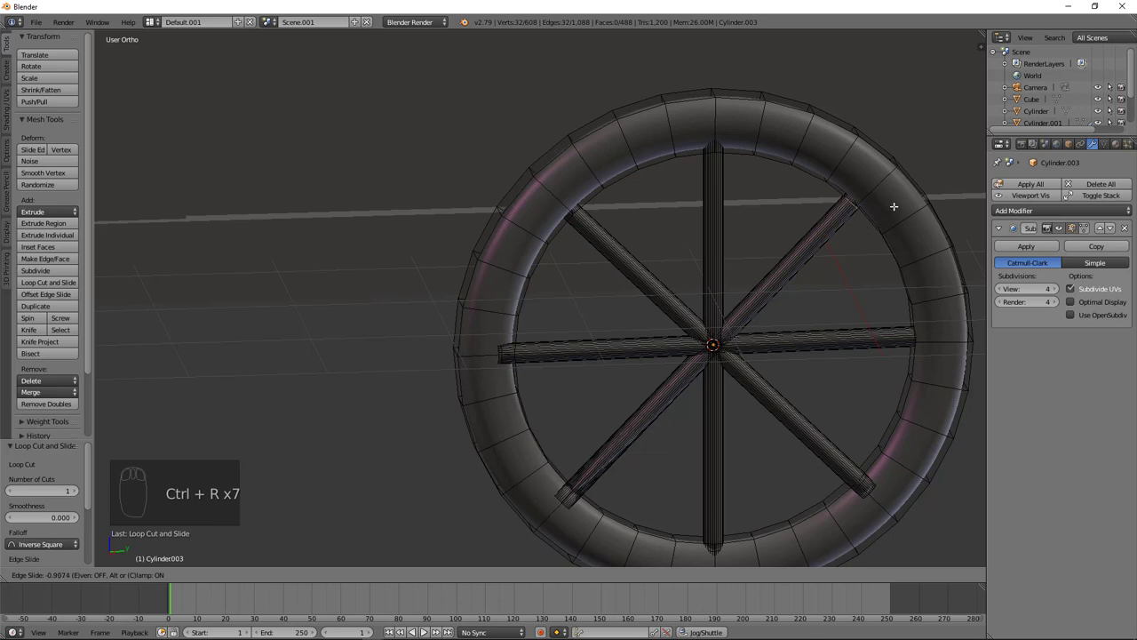
pyautogui.press('ctrl+r')
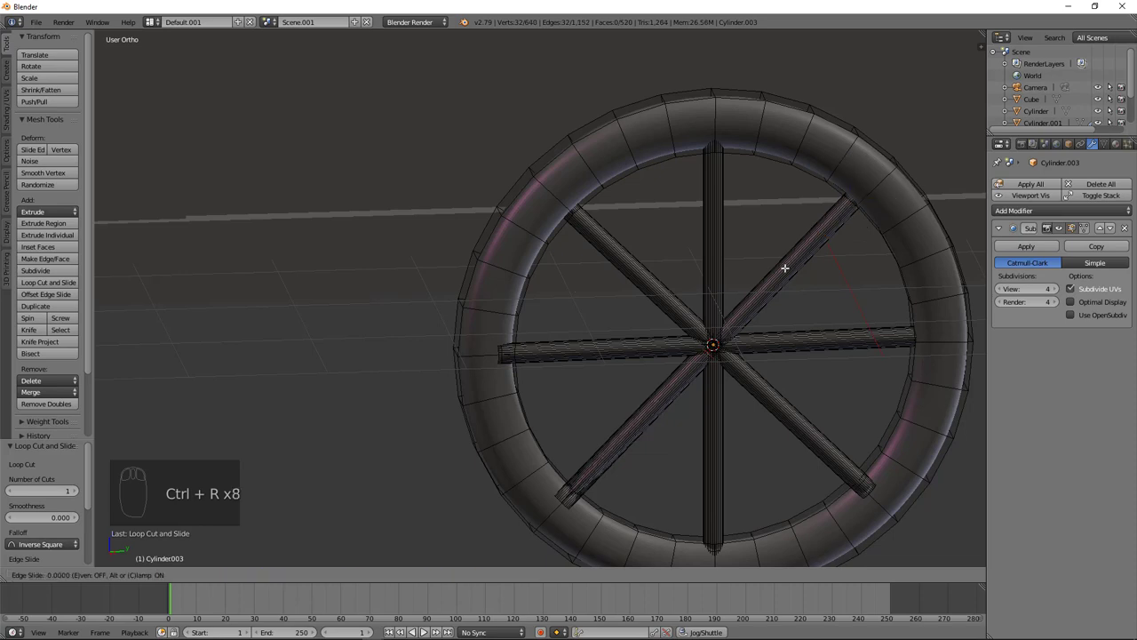
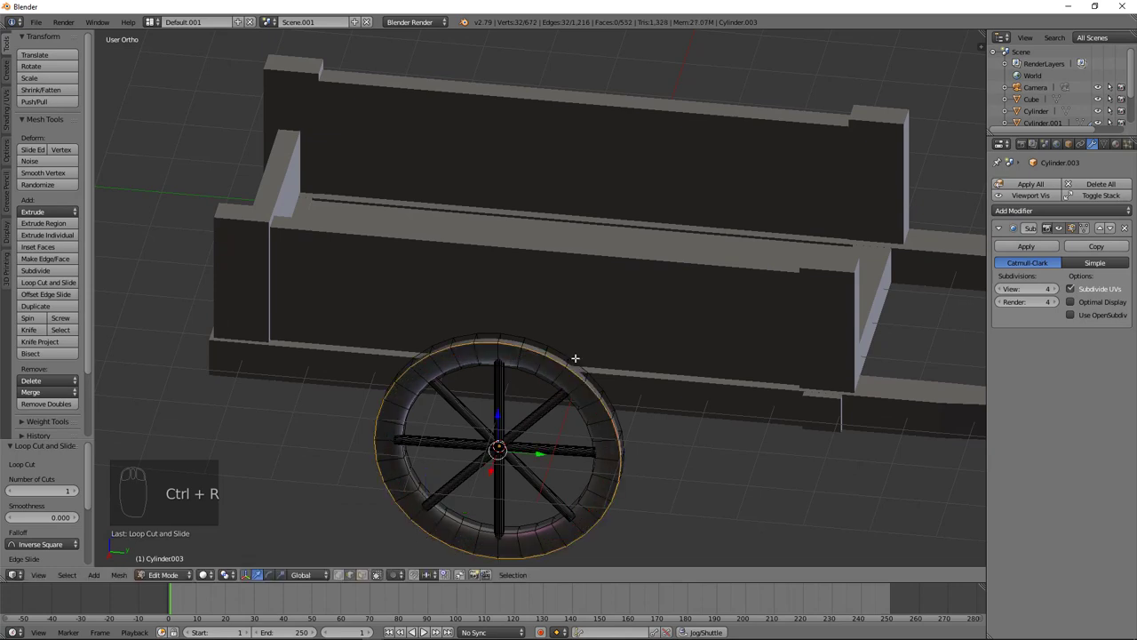
# Step: Add loop cuts around the rim near its edges and middle, then duplicate the wheel sideways
pyautogui.press('ctrl+r')
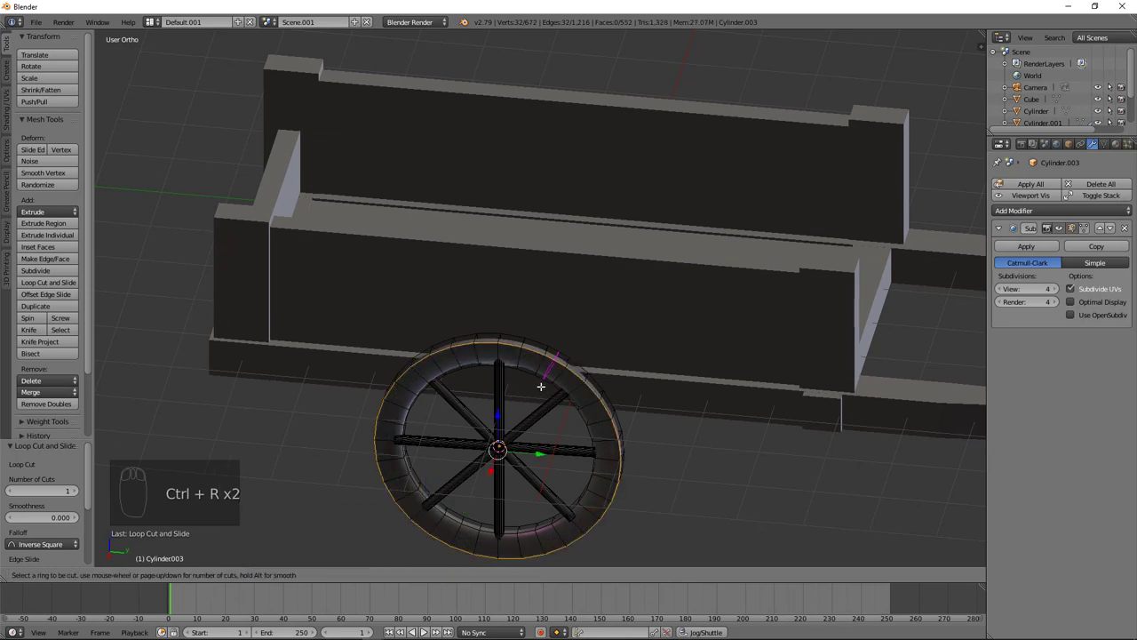
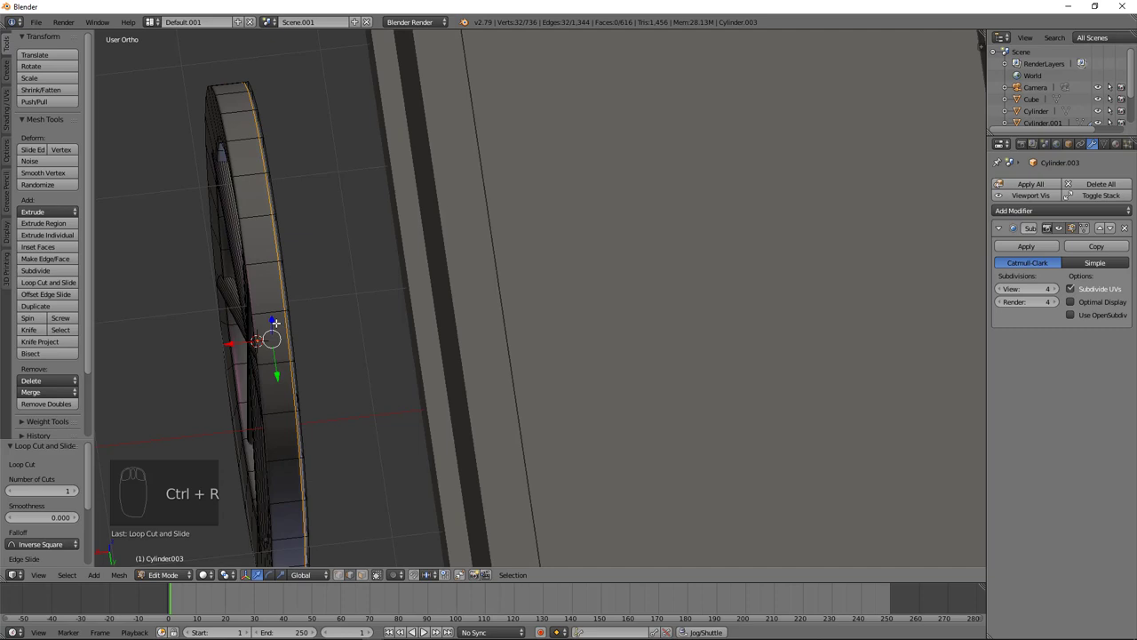
pyautogui.press('ctrl+r')
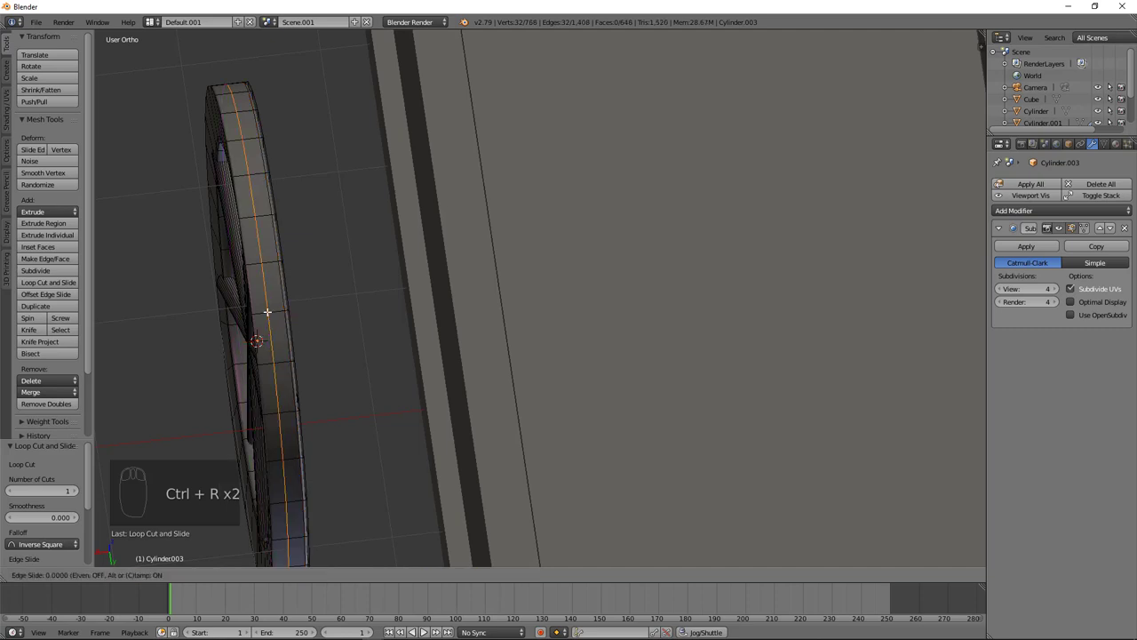
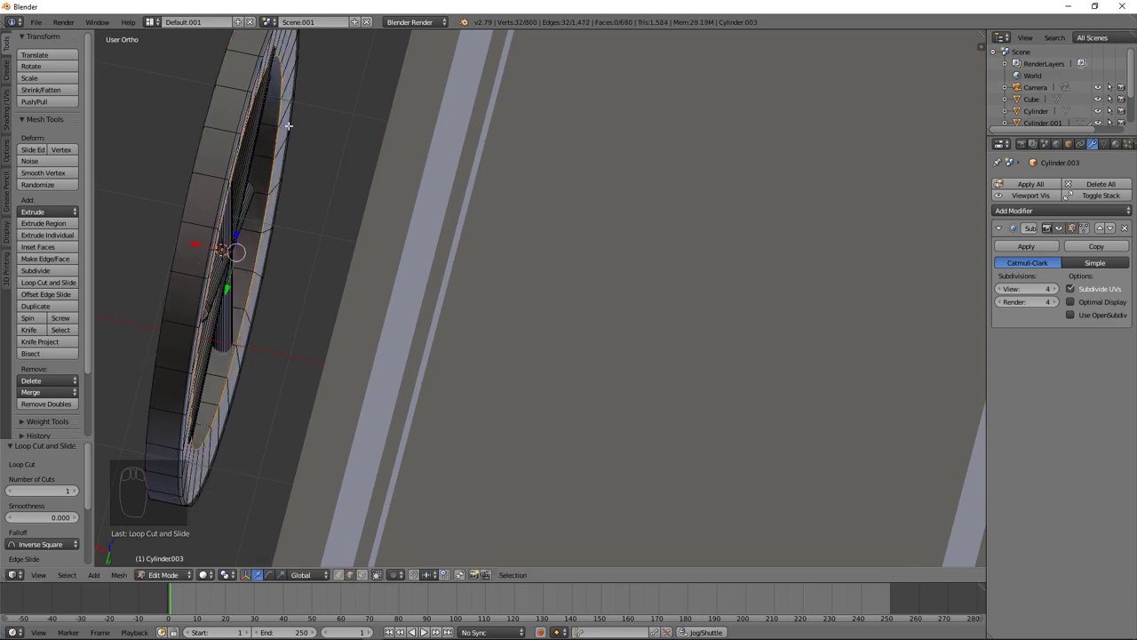
pyautogui.press('ctrl+r')
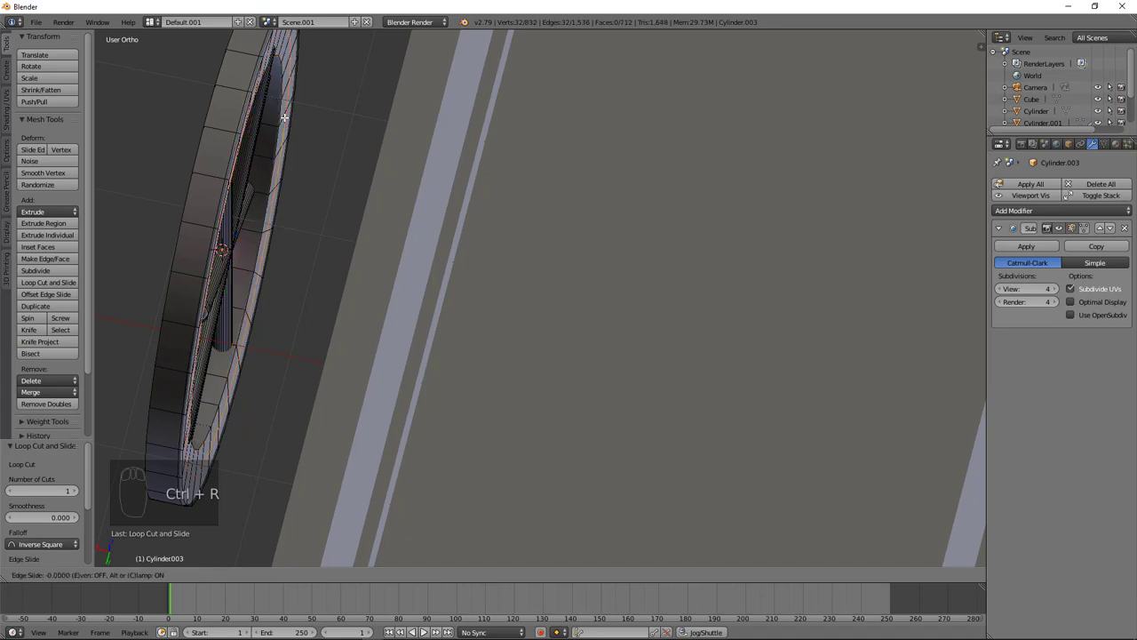
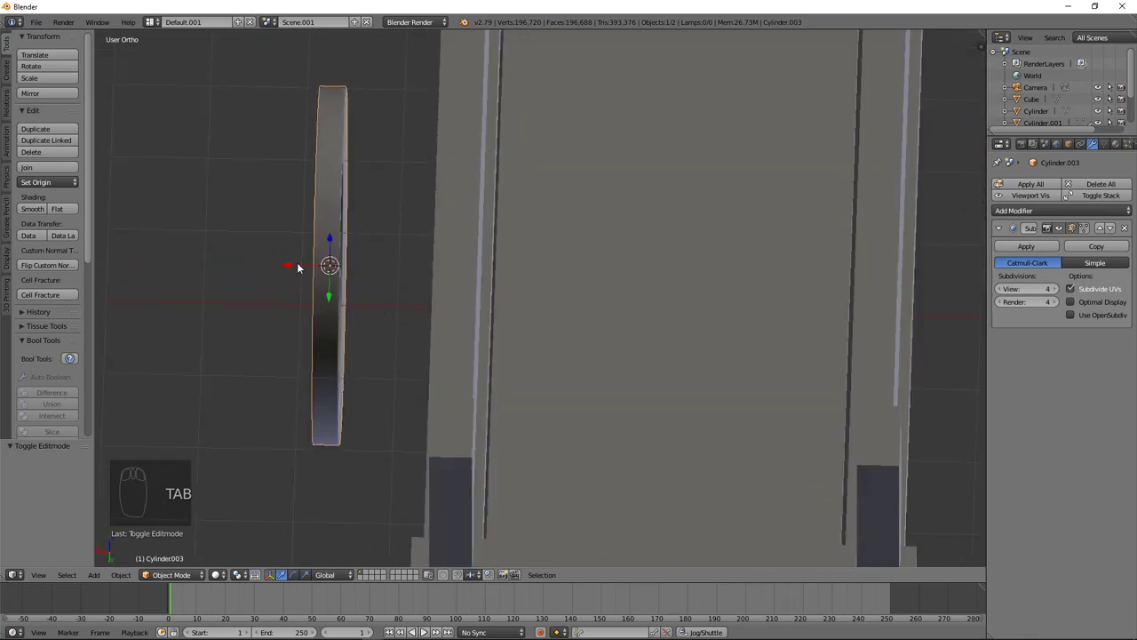
pyautogui.moveTo(290, 267); pyautogui.dragTo(487, 274)
pyautogui.moveTo(444, 291); pyautogui.dragTo(486, 333)
pyautogui.press('shift+d')
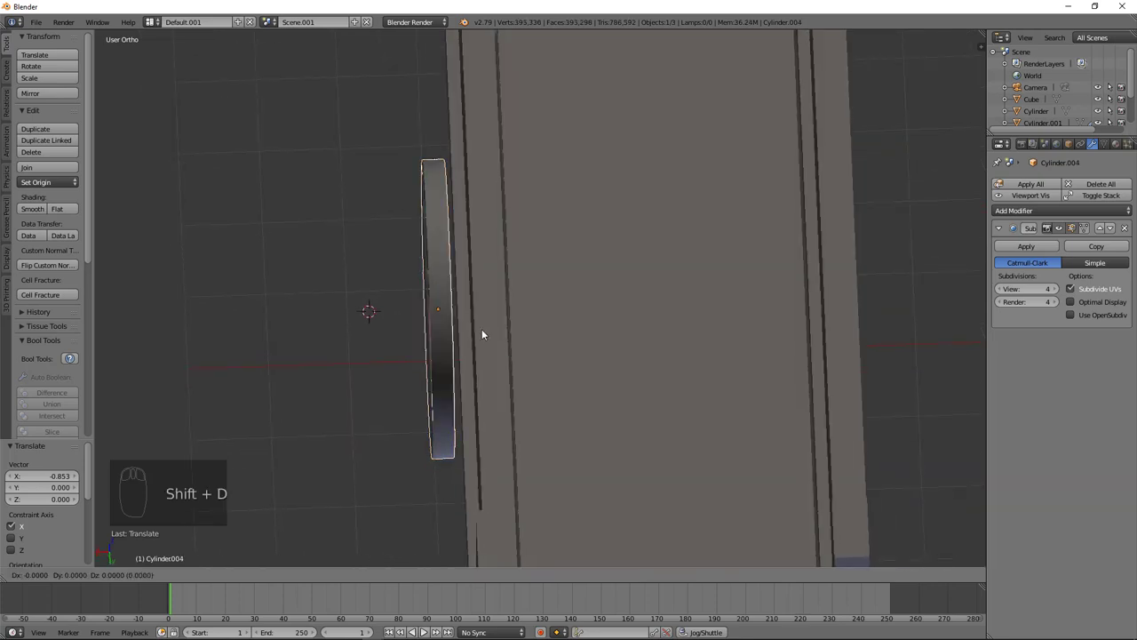
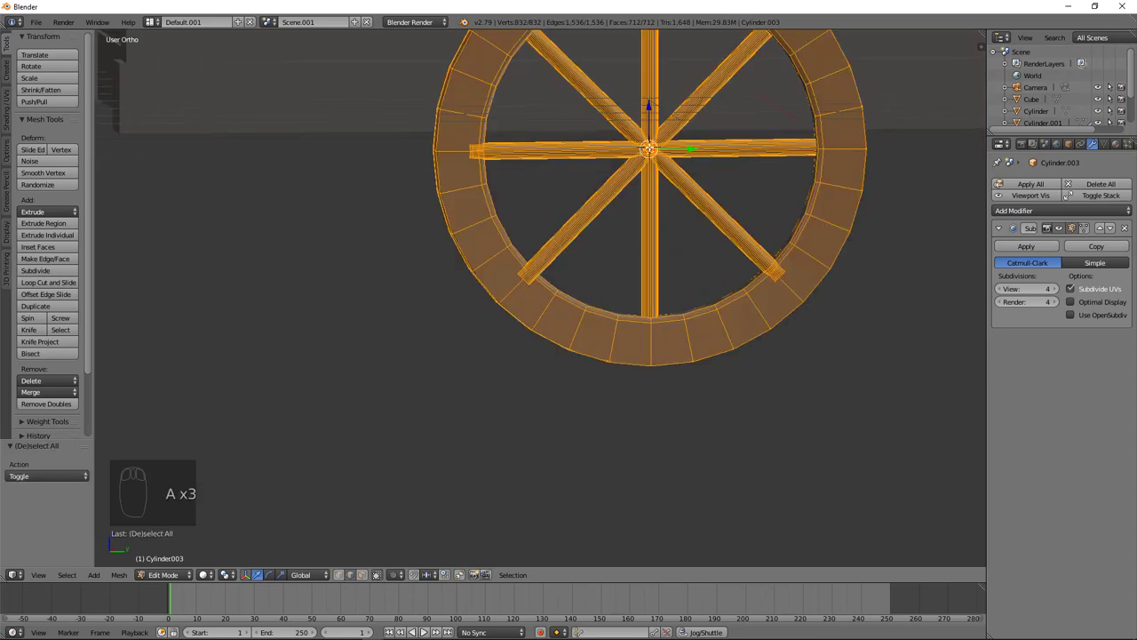
# Step: Add a cylinder at the wheel centre, turn it 90° on Y and shrink it into a small hub
pyautogui.press('shift+s')
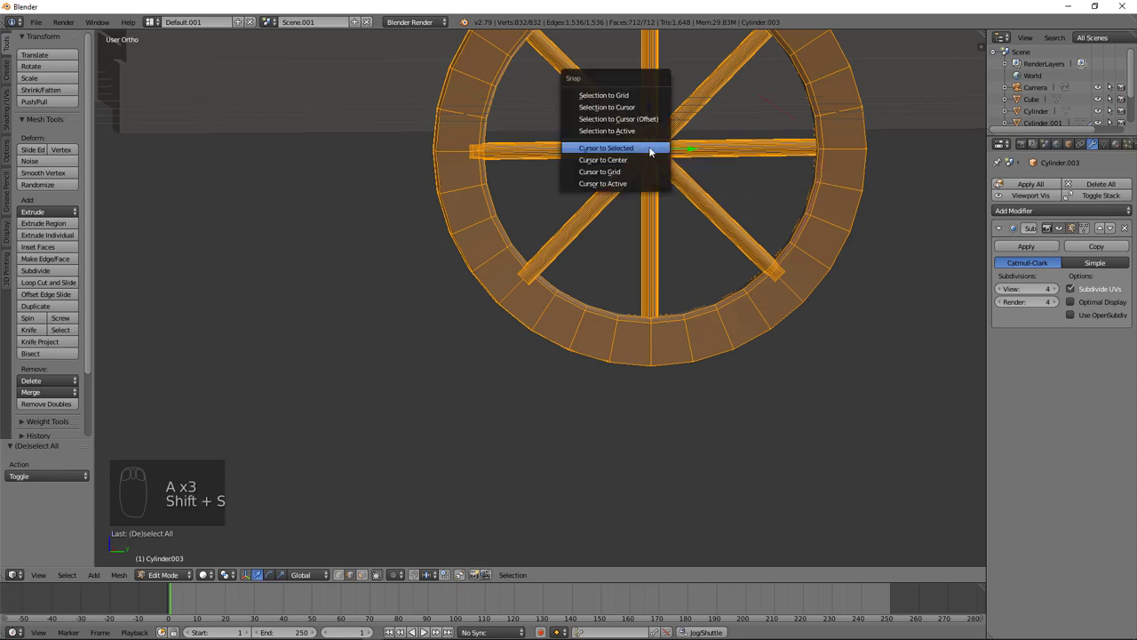
pyautogui.press('shift+a')
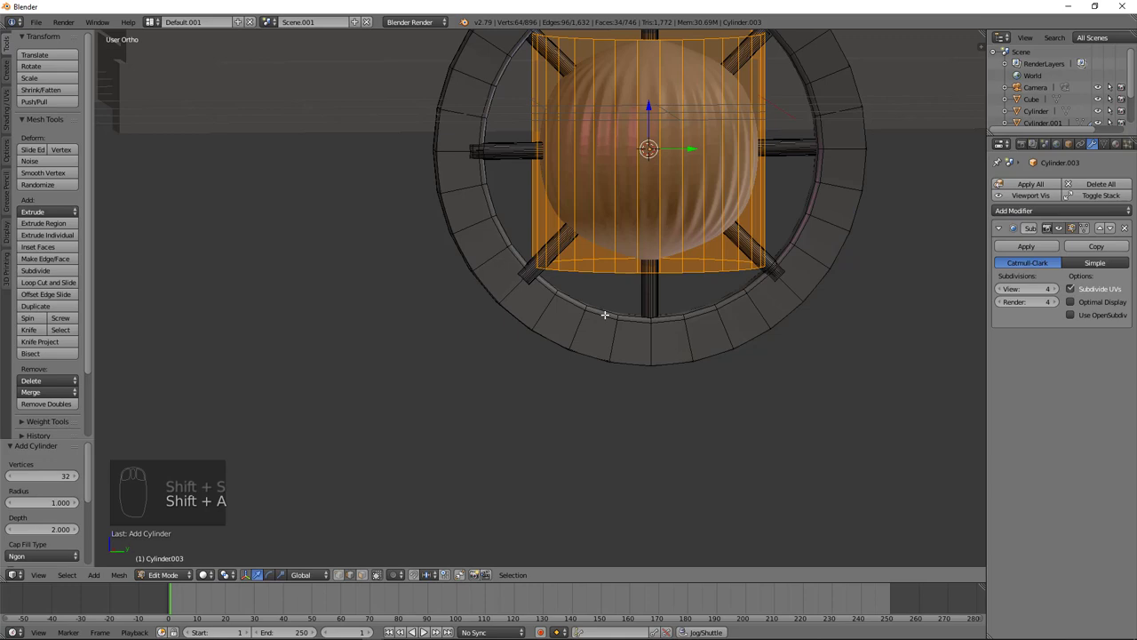
pyautogui.press('r')
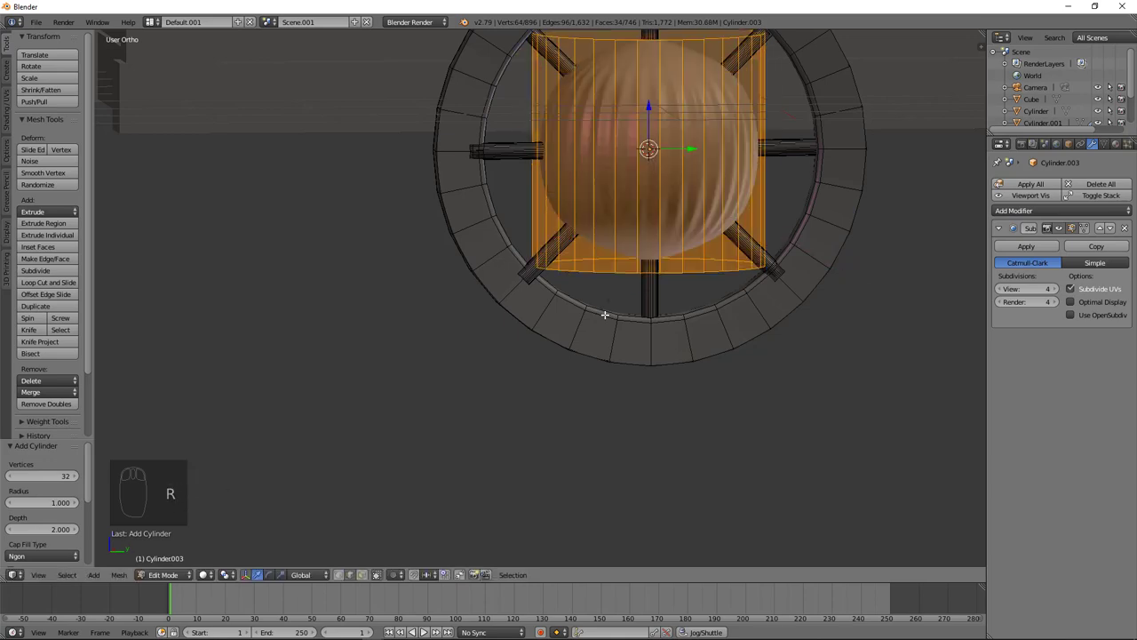
pyautogui.press('r')
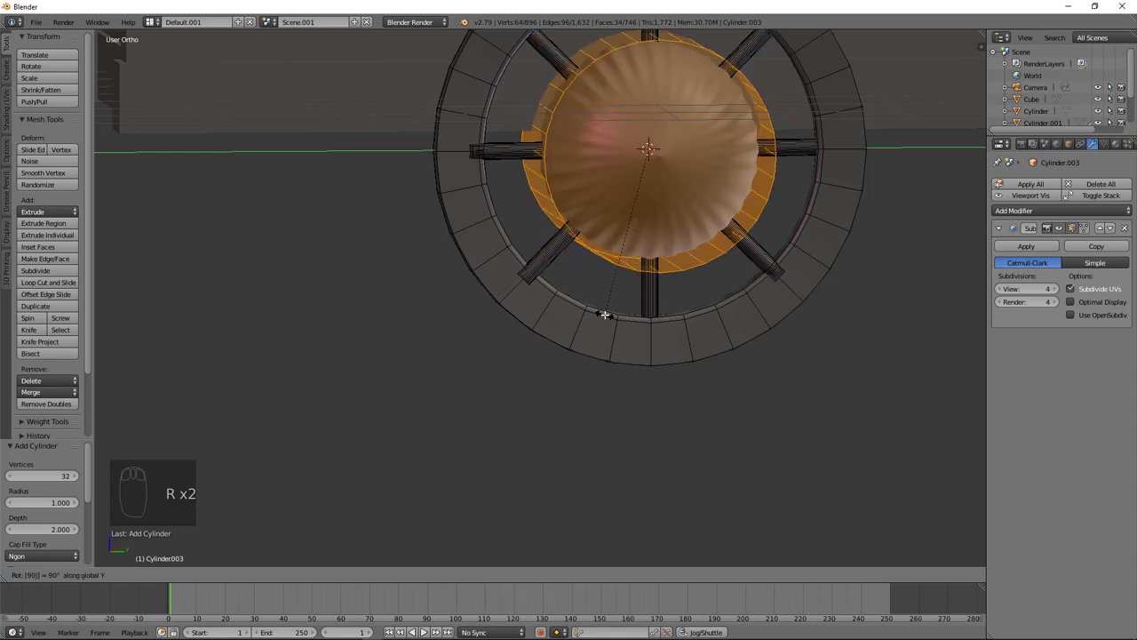
pyautogui.press('s')
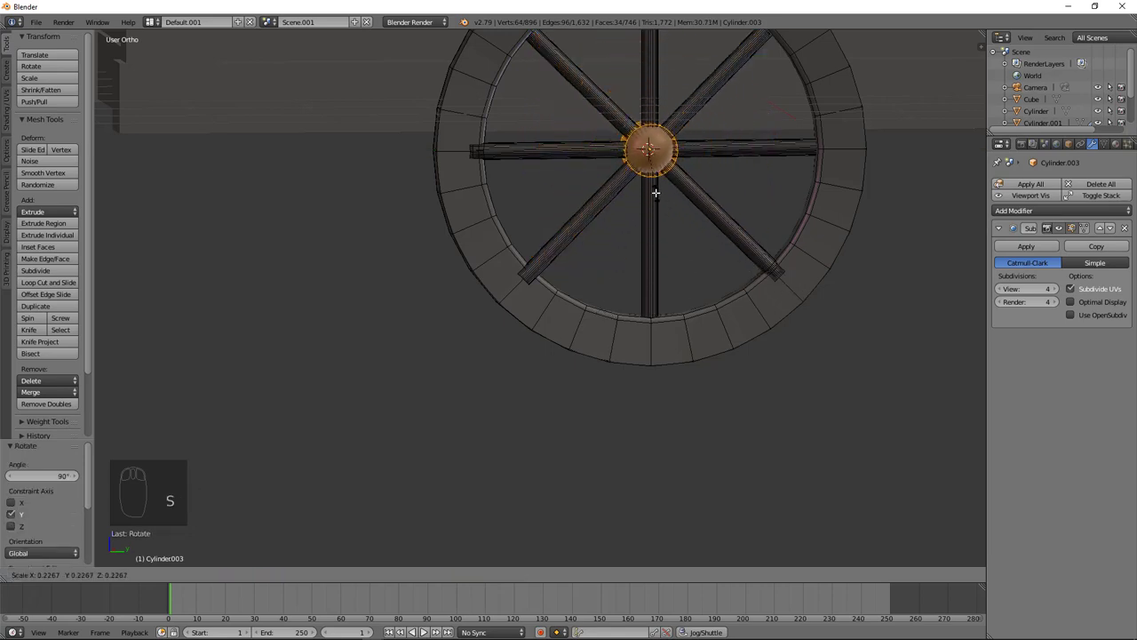
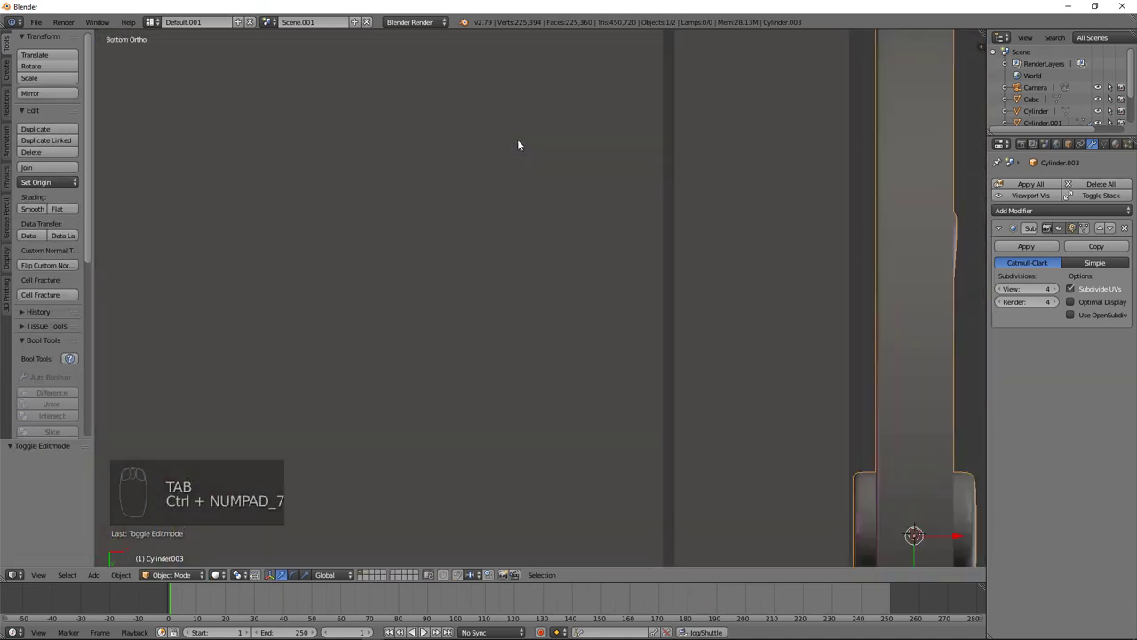
# Step: Add a new cylinder beside the wheel and shrink it very small
pyautogui.moveTo(508, 267); pyautogui.dragTo(664, 341)
pyautogui.moveTo(663, 341); pyautogui.dragTo(695, 349)
pyautogui.press('shift+a')
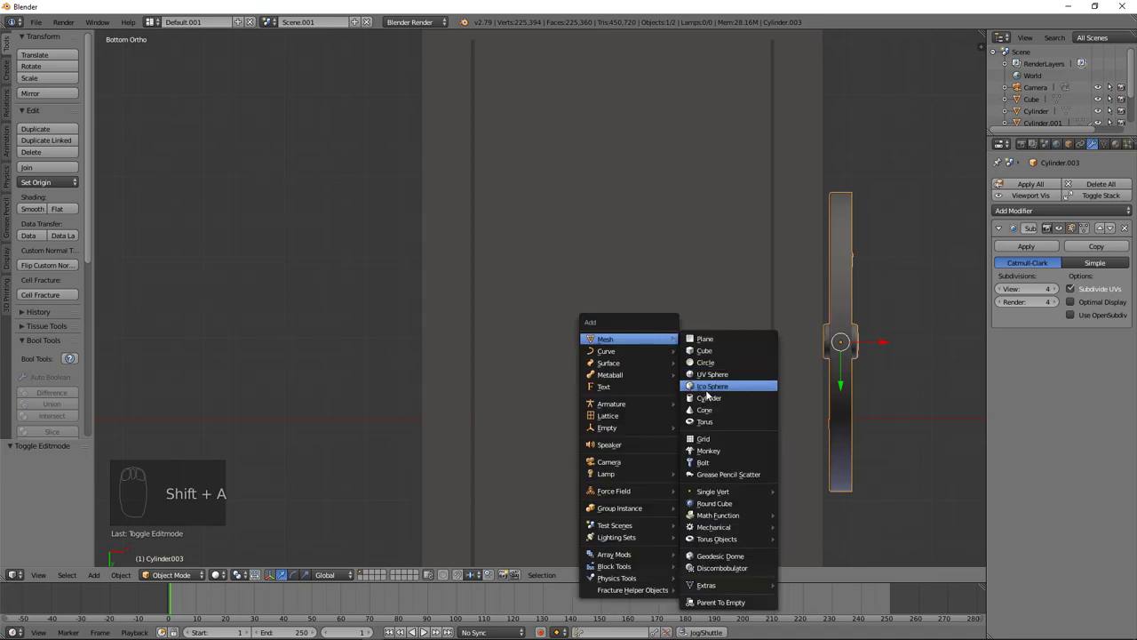
pyautogui.press('r')
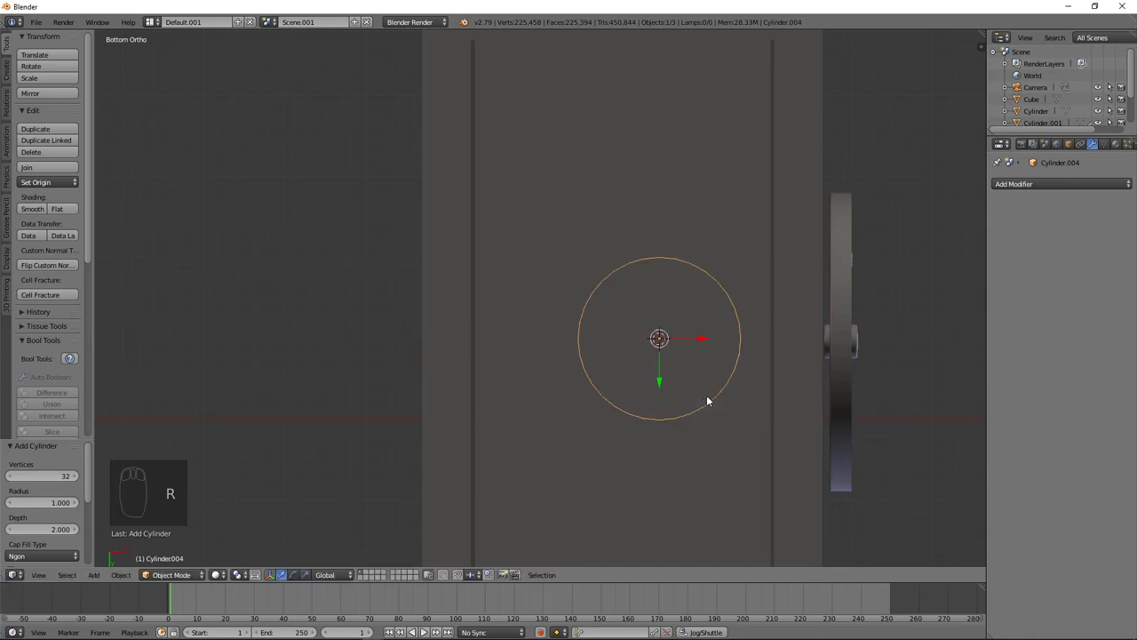
pyautogui.press('r')
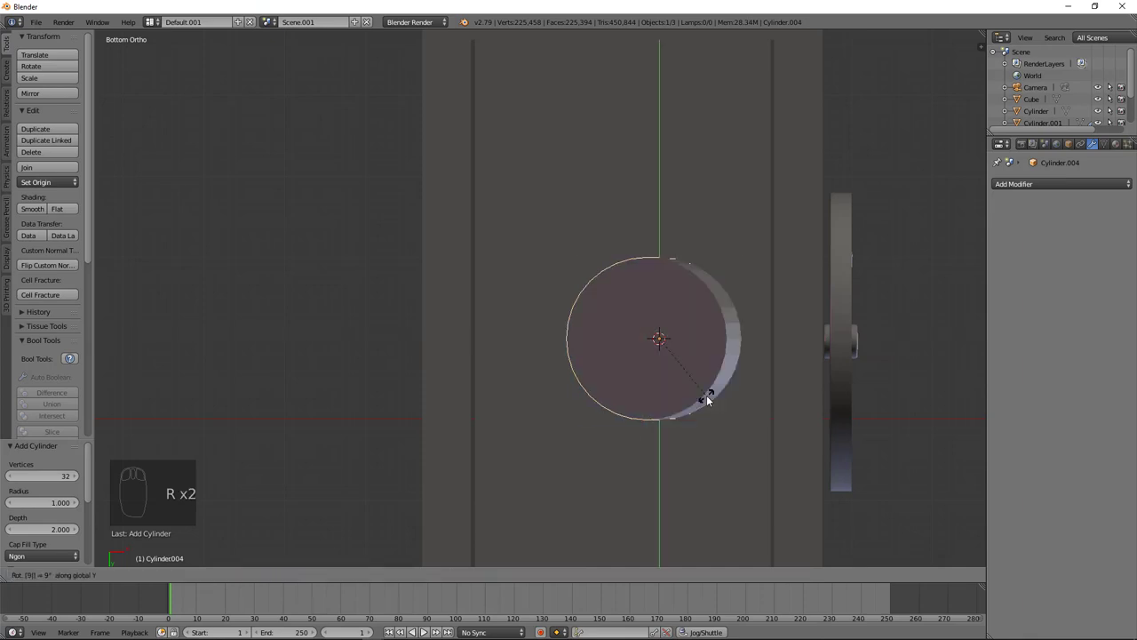
pyautogui.press('s')
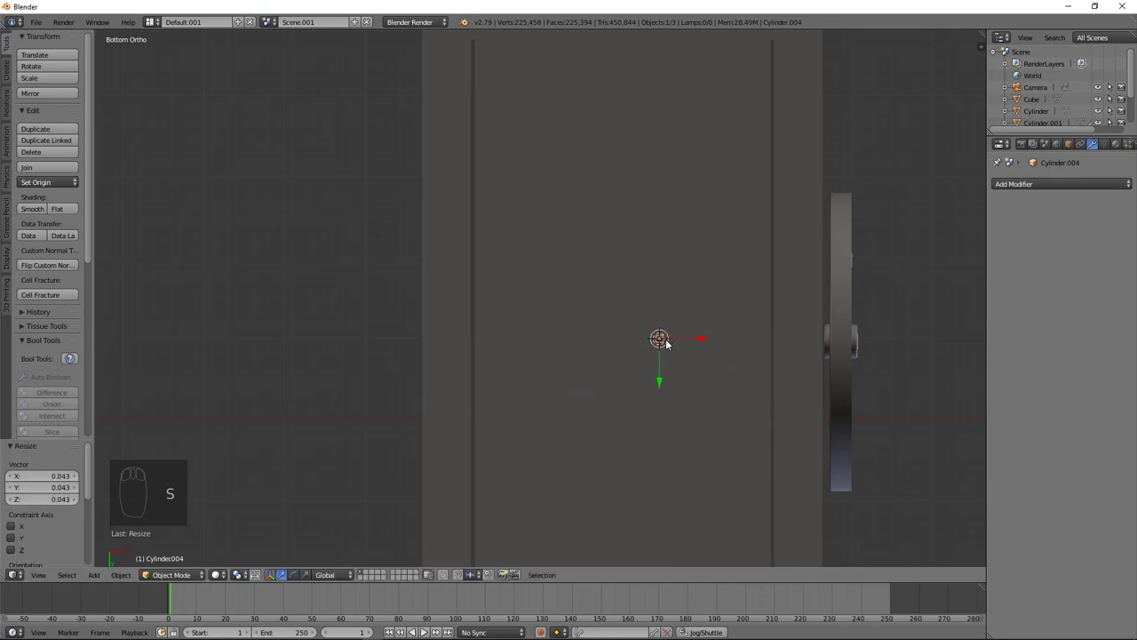
# Step: Stretch the cylinder along X into a long thin axle and slide it through the wheel hub
pyautogui.scroll(3)
pyautogui.moveTo(670, 342); pyautogui.dragTo(979, 513)
pyautogui.press('s')
pyautogui.scroll(3)
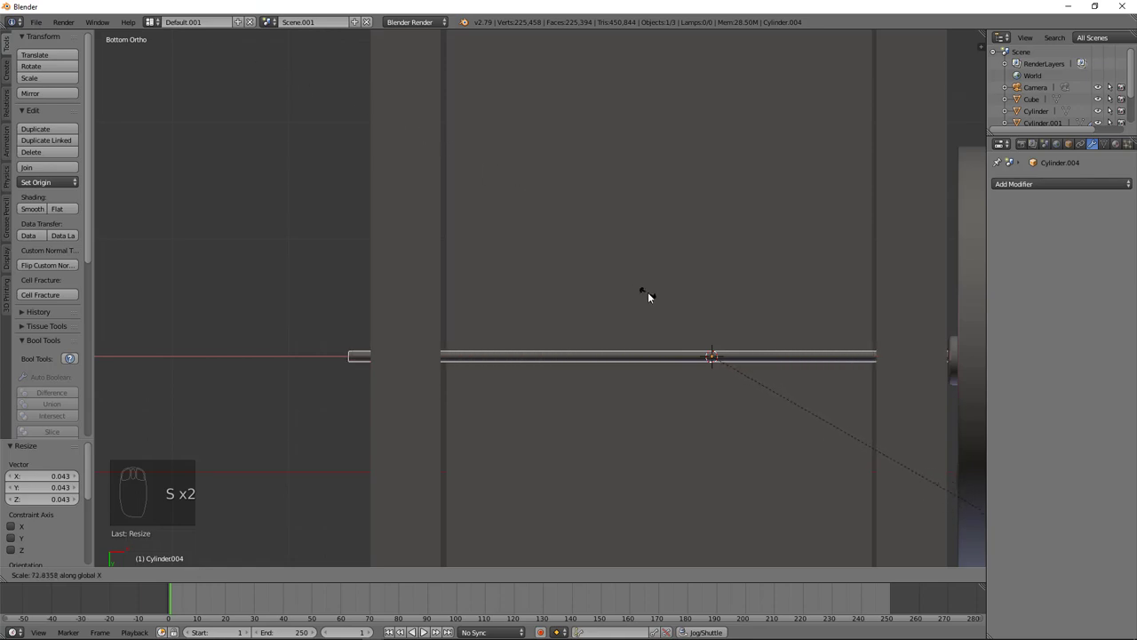
pyautogui.scroll(-3)
pyautogui.moveTo(639, 289); pyautogui.dragTo(611, 192)
pyautogui.moveTo(622, 182); pyautogui.dragTo(622, 198)
pyautogui.moveTo(603, 250); pyautogui.dragTo(667, 216)
pyautogui.moveTo(667, 215); pyautogui.dragTo(659, 203)
pyautogui.press('KP_1')
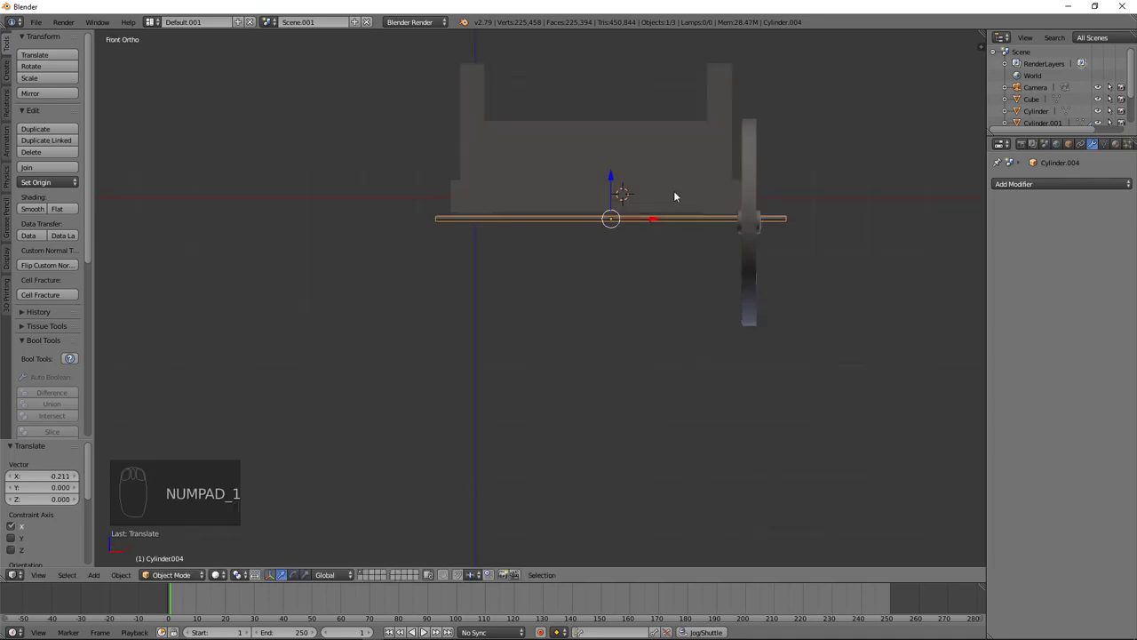
# Step: Orbit around and under the cart bed to check how the axle meets the wheel
pyautogui.moveTo(615, 191); pyautogui.dragTo(630, 205)
pyautogui.moveTo(692, 252); pyautogui.dragTo(612, 188)
pyautogui.moveTo(614, 190); pyautogui.dragTo(609, 183)
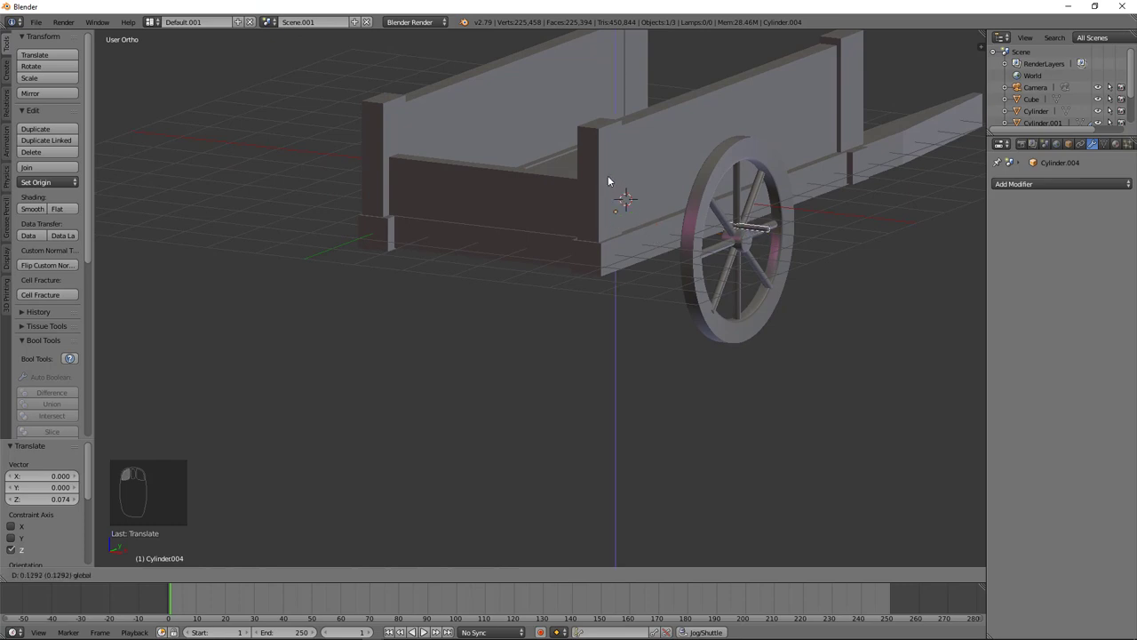
pyautogui.moveTo(615, 202); pyautogui.dragTo(566, 181)
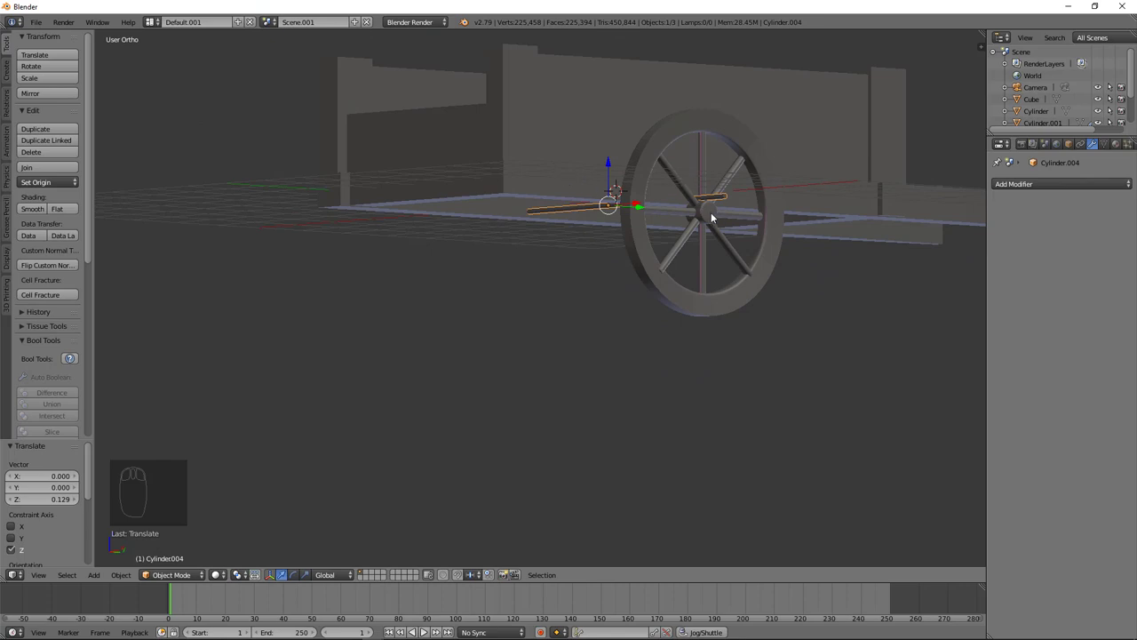
pyautogui.moveTo(706, 218); pyautogui.dragTo(702, 171)
pyautogui.moveTo(704, 172); pyautogui.dragTo(698, 159)
# Step: Select the spoked wheel and view it straight from the side in right ortho
pyautogui.click(698, 159)
pyautogui.moveTo(670, 191); pyautogui.dragTo(499, 219)
pyautogui.press('KP_3')
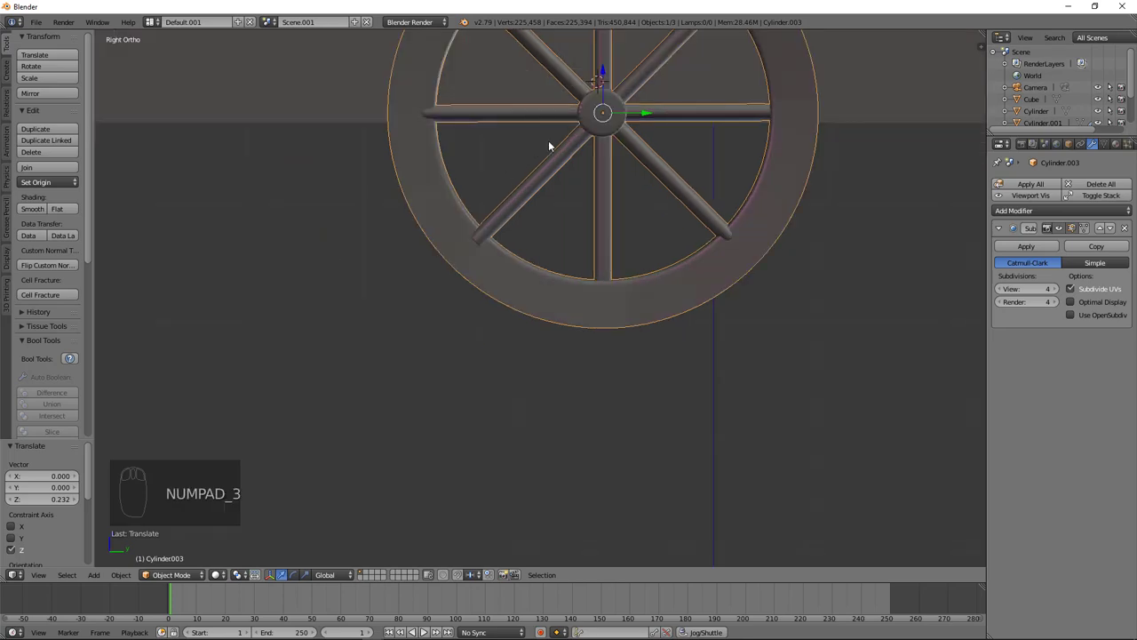
# Step: Shift the wheel so its hub sits centred on the axle rod
pyautogui.moveTo(556, 144); pyautogui.dragTo(675, 172)
pyautogui.moveTo(676, 172); pyautogui.dragTo(626, 175)
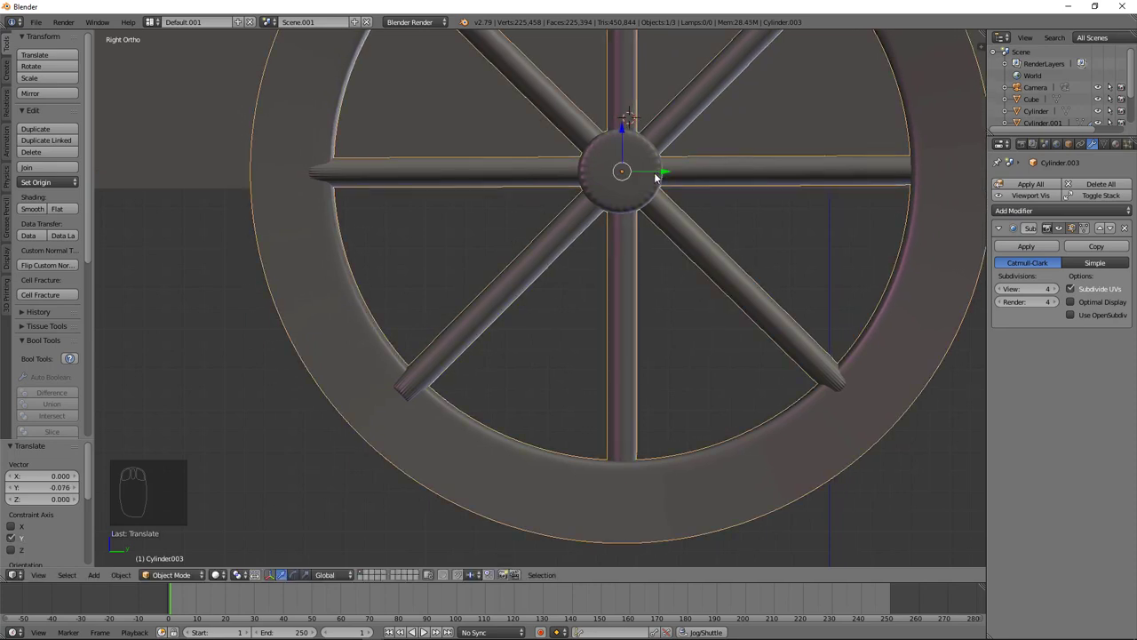
pyautogui.moveTo(629, 192); pyautogui.dragTo(230, 271)
pyautogui.moveTo(234, 256); pyautogui.dragTo(198, 226)
pyautogui.moveTo(197, 225); pyautogui.dragTo(280, 245)
pyautogui.moveTo(247, 256); pyautogui.dragTo(502, 153)
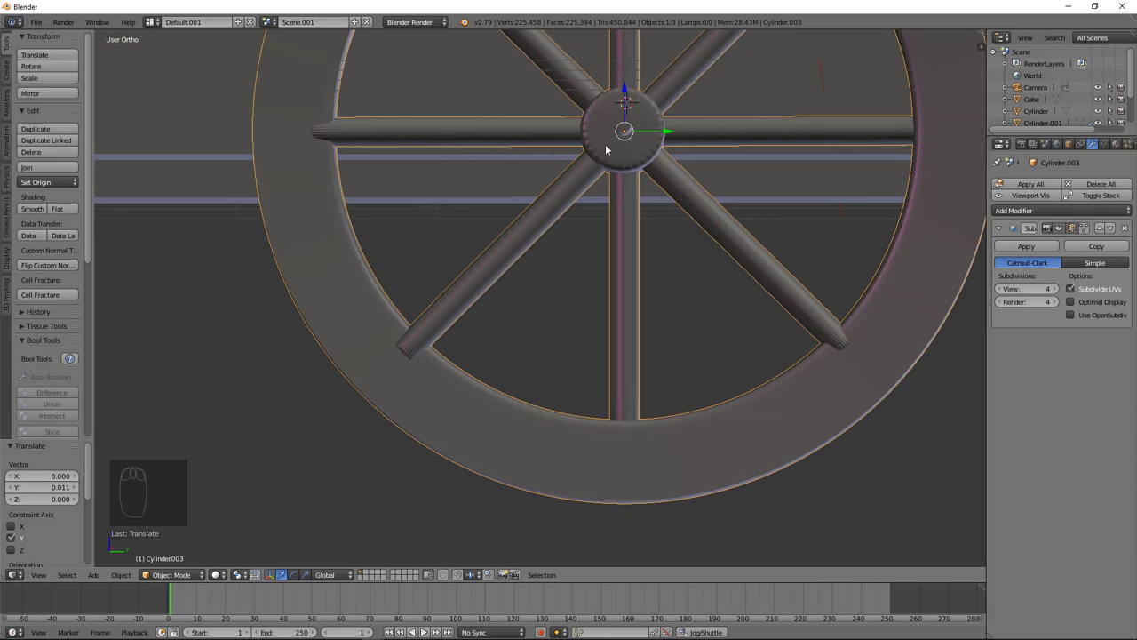
# Step: Raise the axle to the hub centre, checking from front and right ortho views
pyautogui.moveTo(627, 130); pyautogui.dragTo(602, 166)
pyautogui.moveTo(628, 130); pyautogui.dragTo(604, 167)
pyautogui.moveTo(603, 166); pyautogui.dragTo(604, 167)
pyautogui.press('KP_1')
pyautogui.press('KP_3')
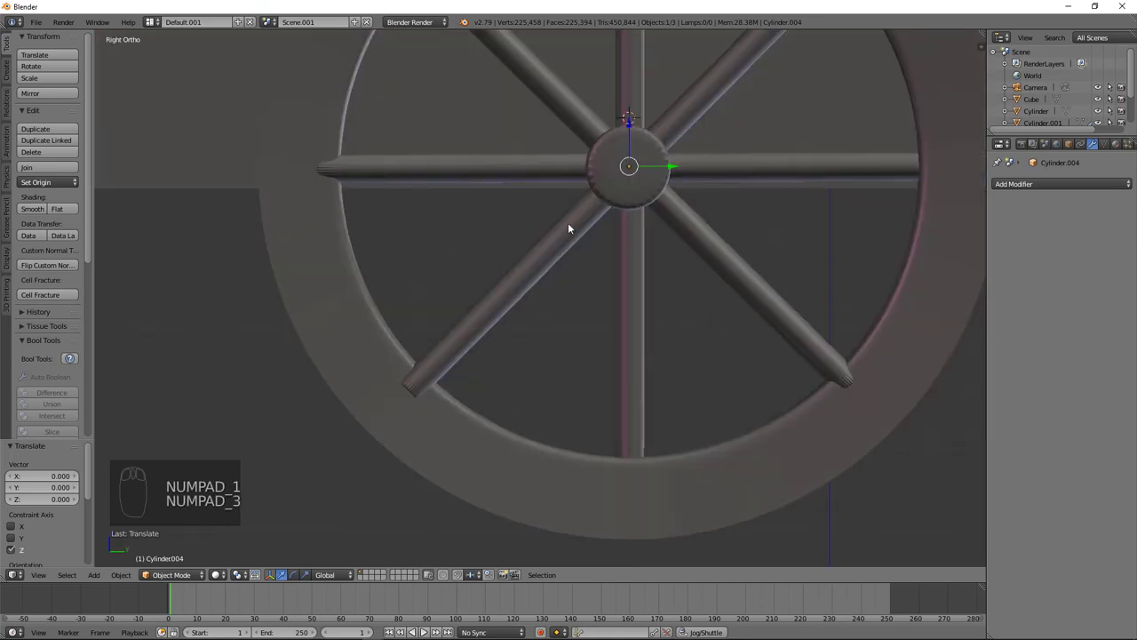
pyautogui.moveTo(535, 248); pyautogui.dragTo(148, 246)
pyautogui.moveTo(161, 245); pyautogui.dragTo(161, 244)
# Step: Duplicate the wheel to the opposite side and lengthen the axle along X to reach both wheels
pyautogui.press('shift+d')
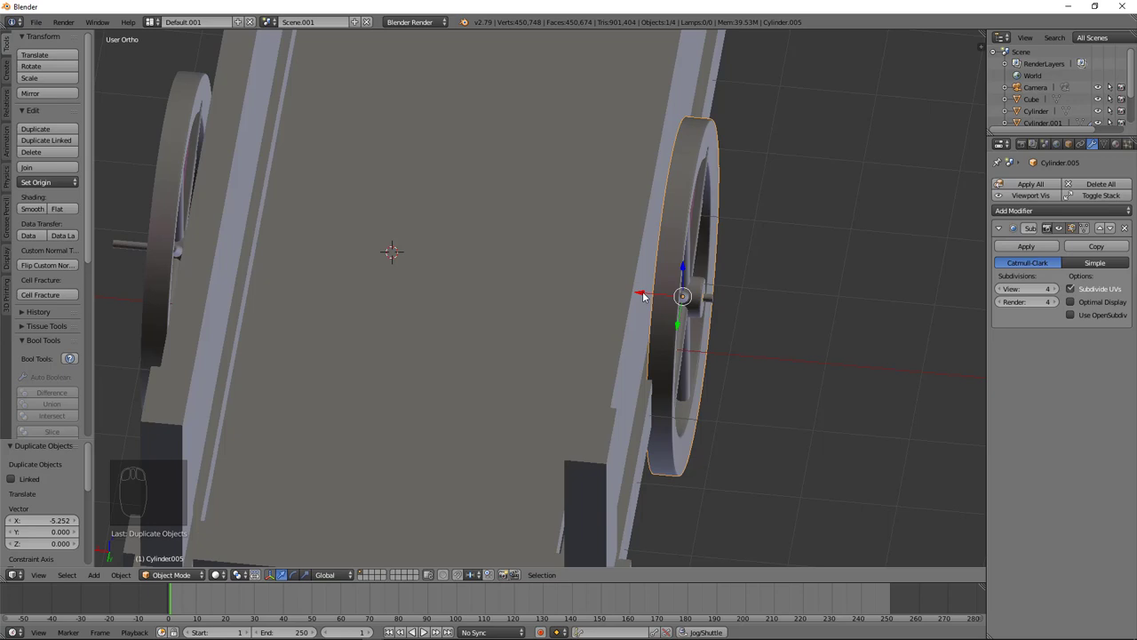
pyautogui.moveTo(646, 295); pyautogui.dragTo(638, 316)
pyautogui.moveTo(667, 309); pyautogui.dragTo(516, 339)
pyautogui.moveTo(477, 345); pyautogui.dragTo(606, 277)
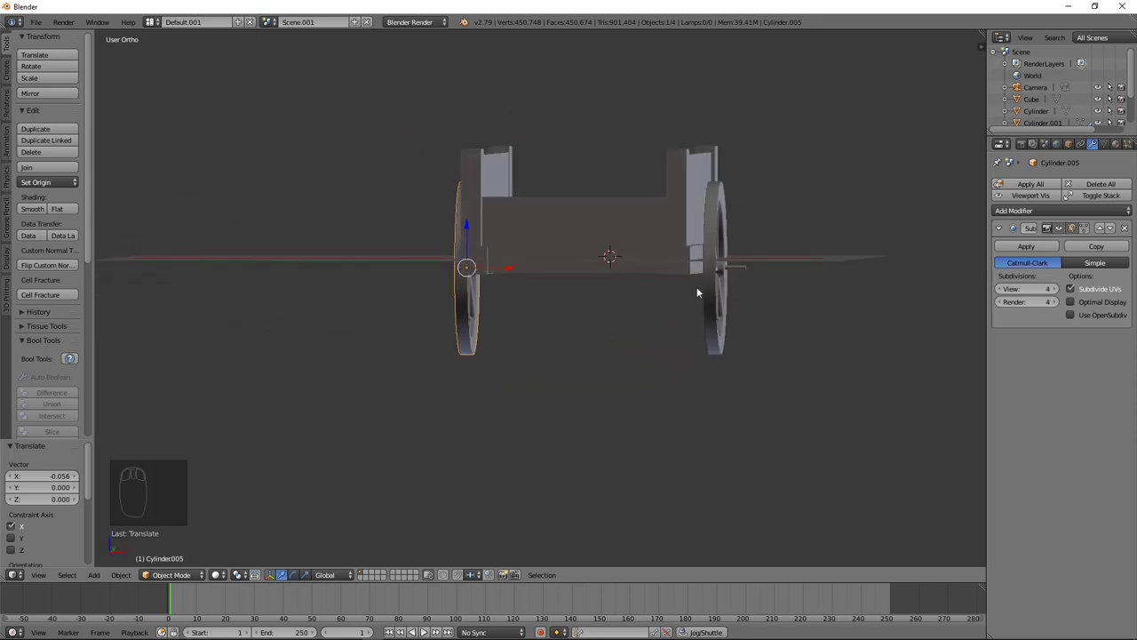
pyautogui.moveTo(739, 274); pyautogui.dragTo(636, 268)
pyautogui.moveTo(642, 270); pyautogui.dragTo(692, 295)
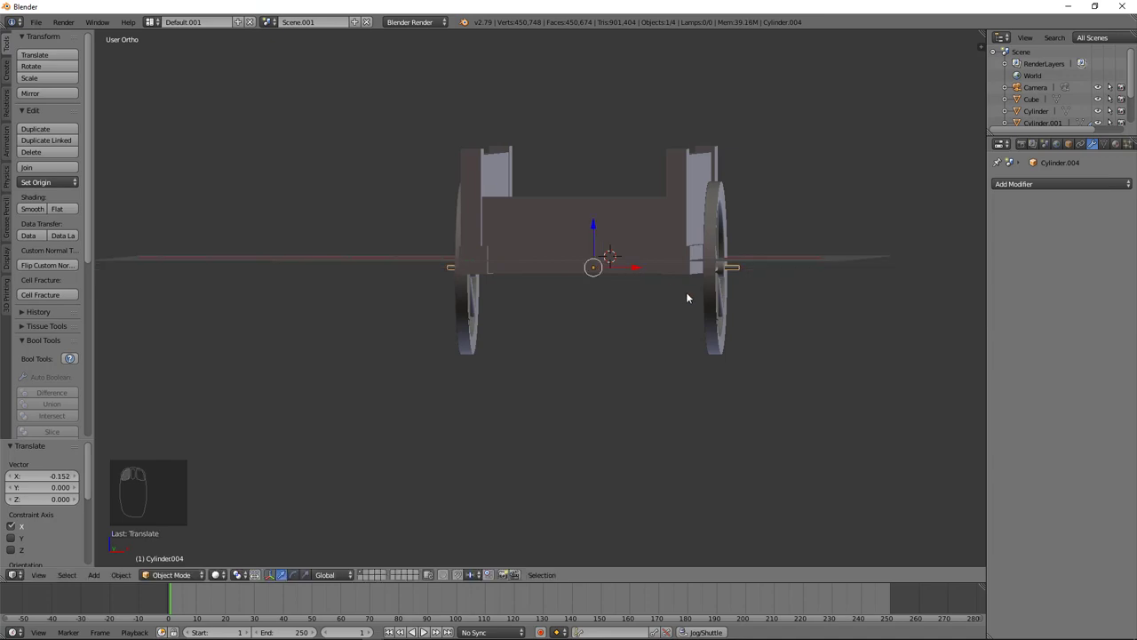
pyautogui.press('s')
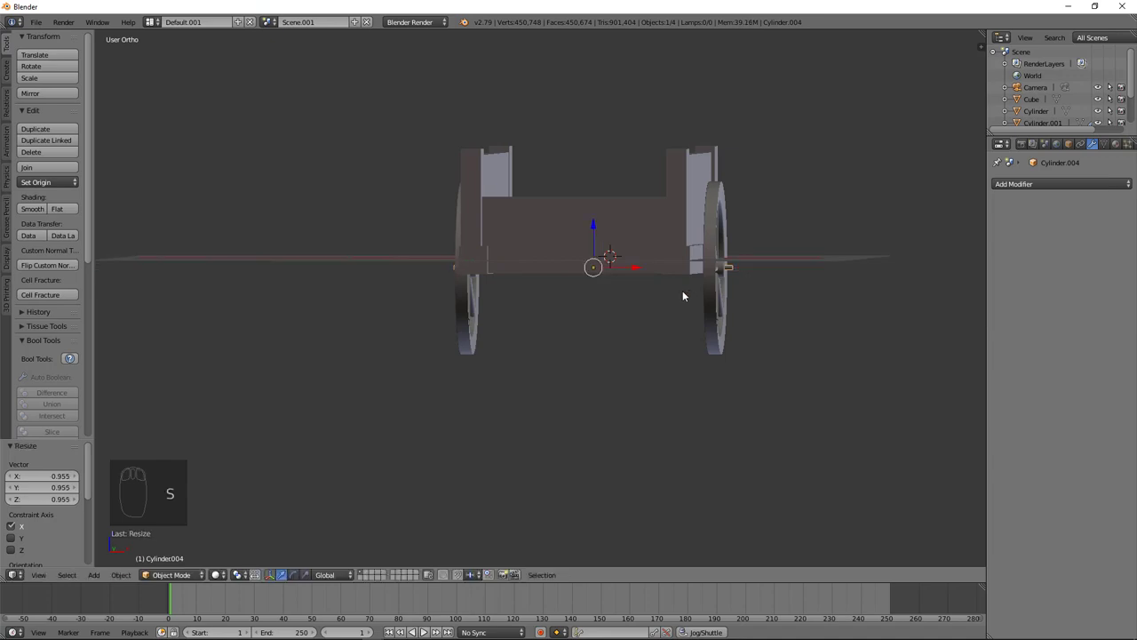
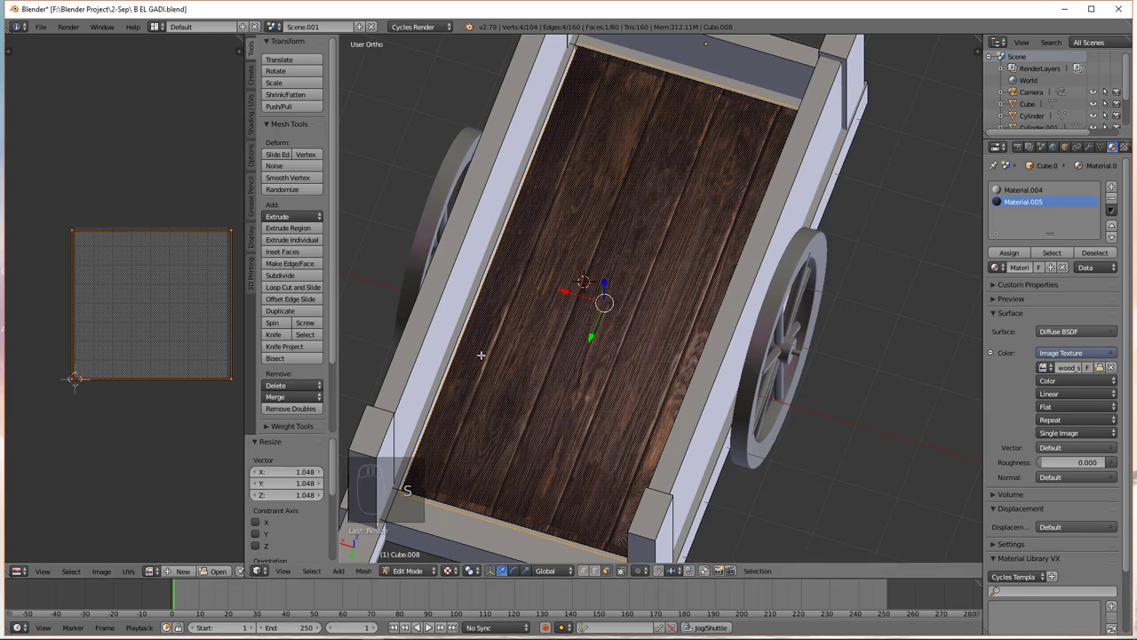
# Step: Scale the floor's UV map so the wood planks fit the cart bed
pyautogui.press('s')
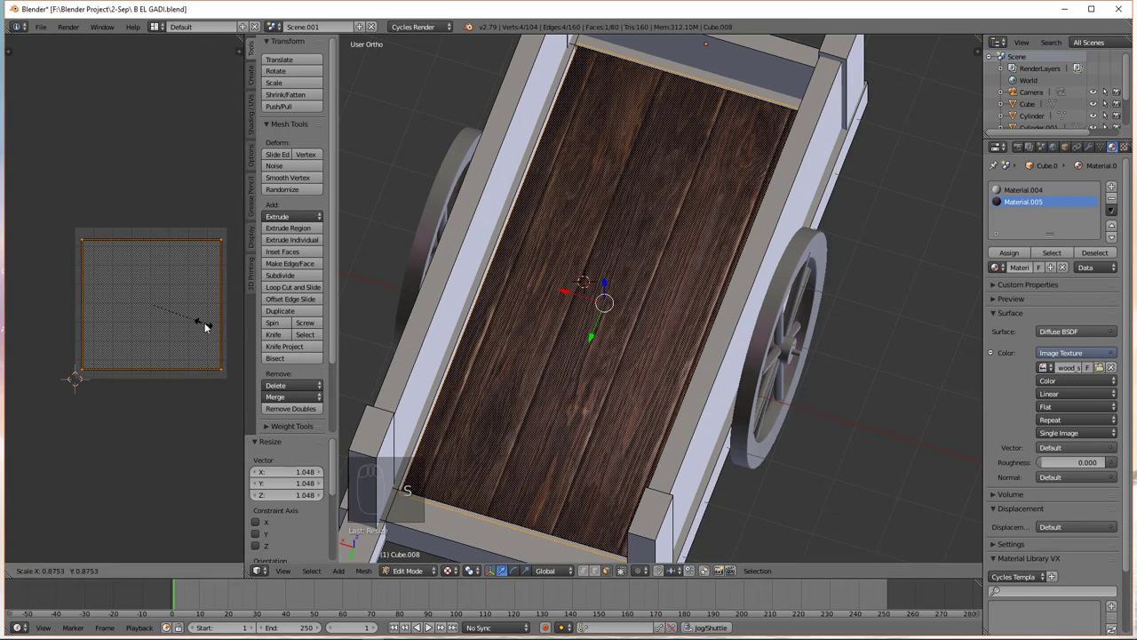
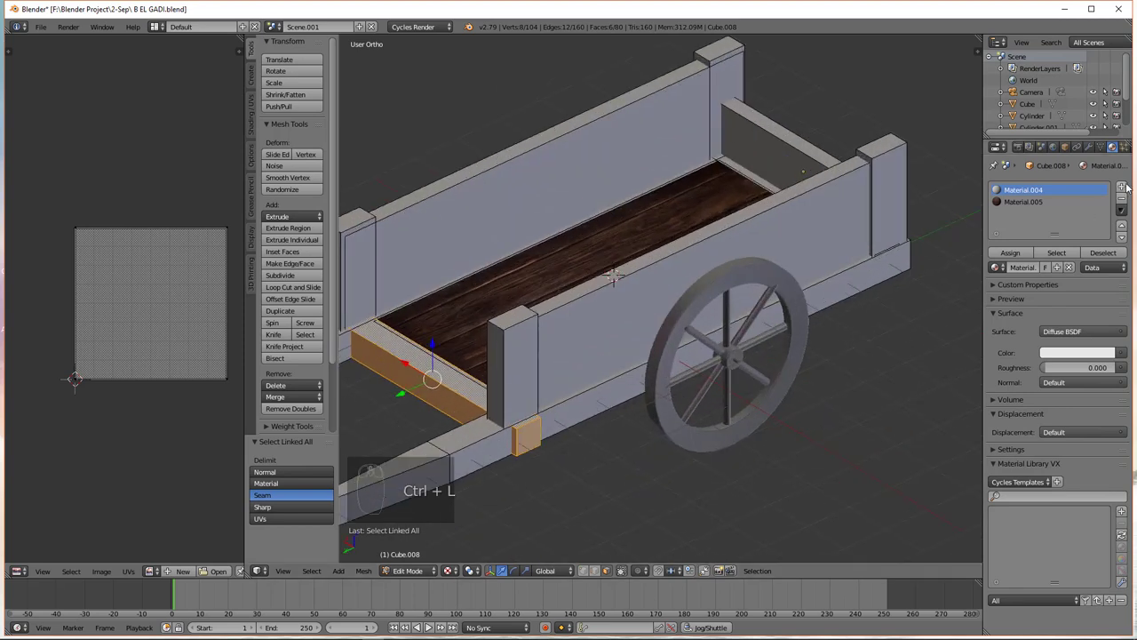
# Step: Orbit to the lower side board of the bed to texture it next
pyautogui.moveTo(1130, 185); pyautogui.dragTo(1028, 271)
pyautogui.moveTo(1036, 277); pyautogui.dragTo(893, 256)
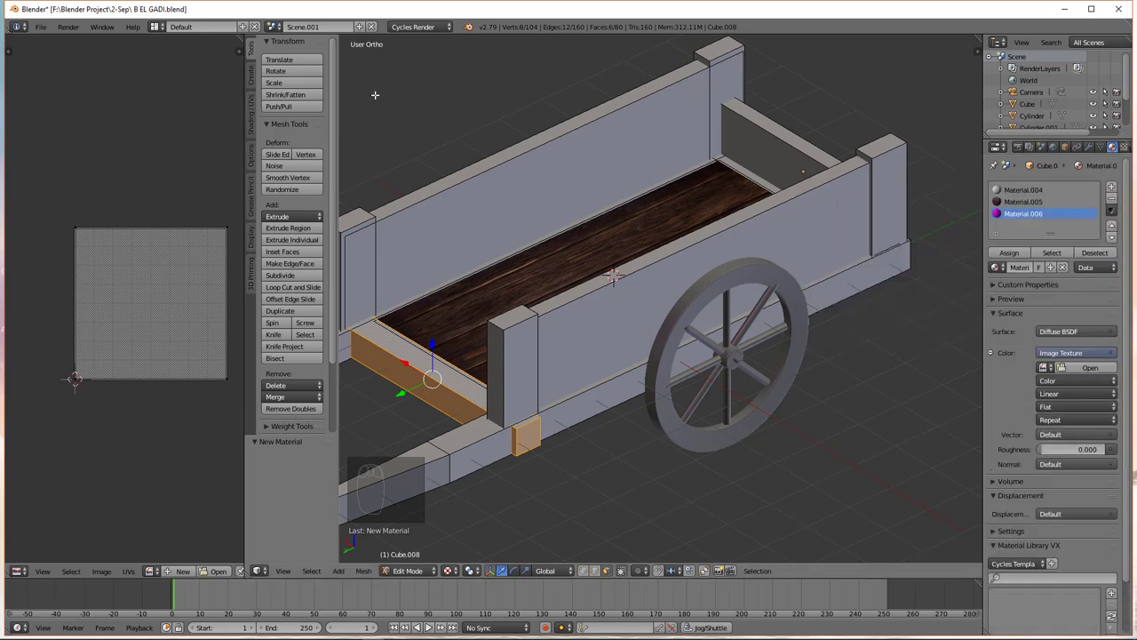
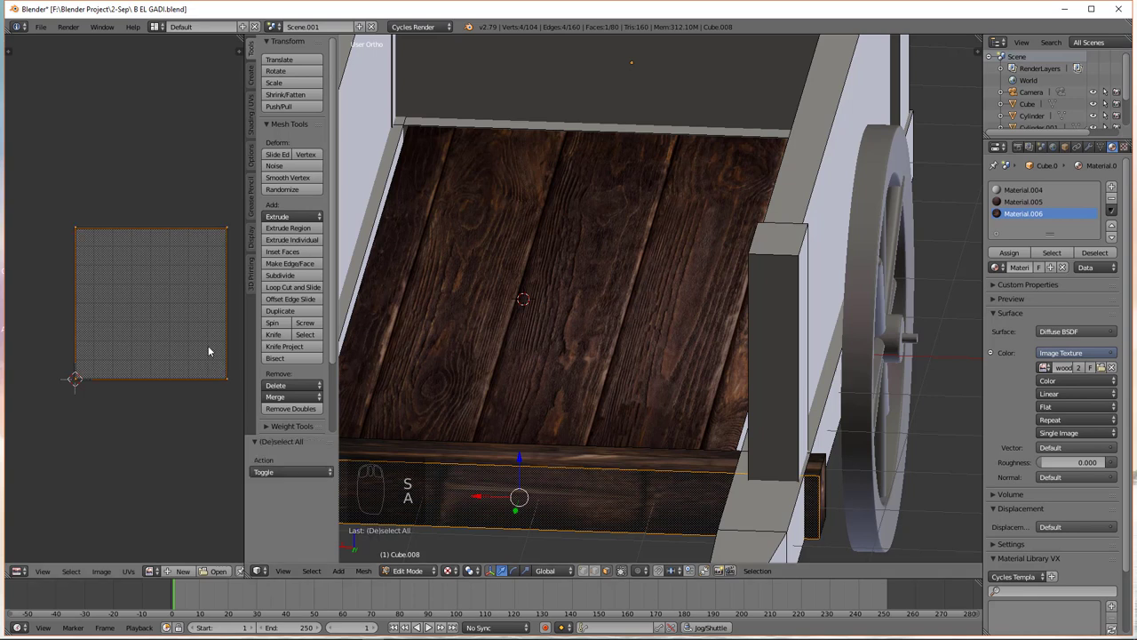
# Step: Shrink, rotate and shift the front board's UV map onto a suitable wood plank area
pyautogui.press('s')
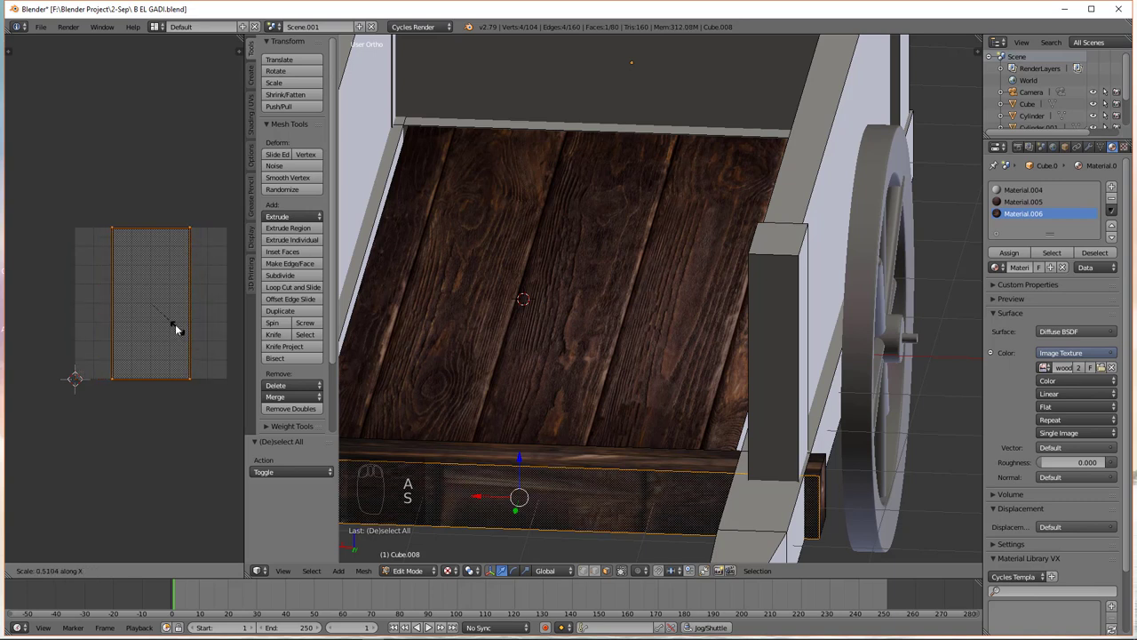
pyautogui.press('r')
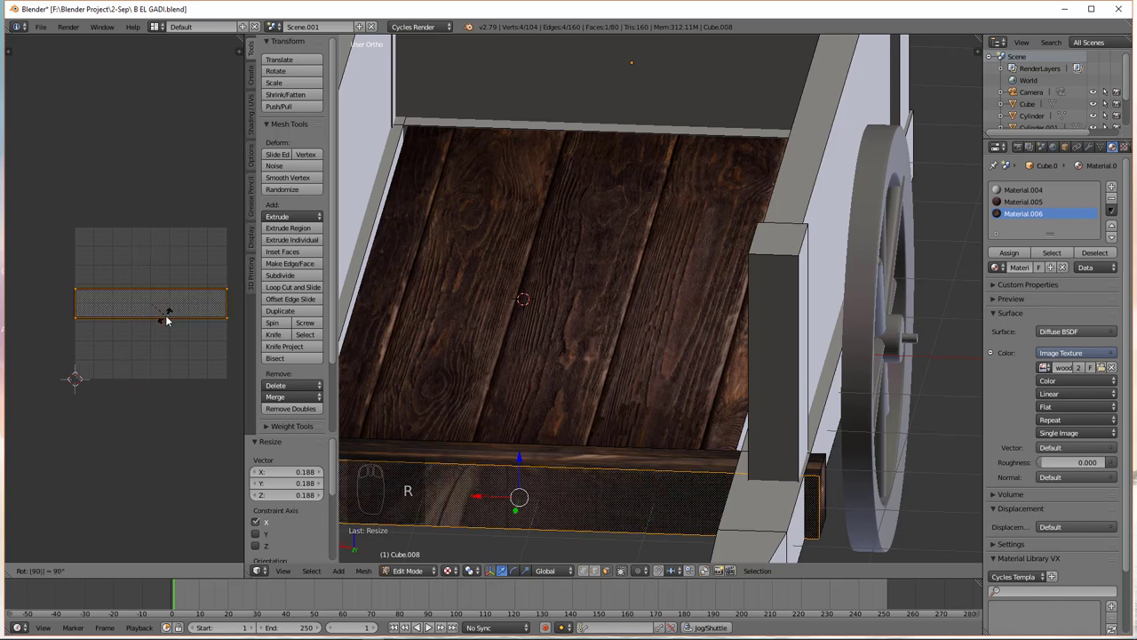
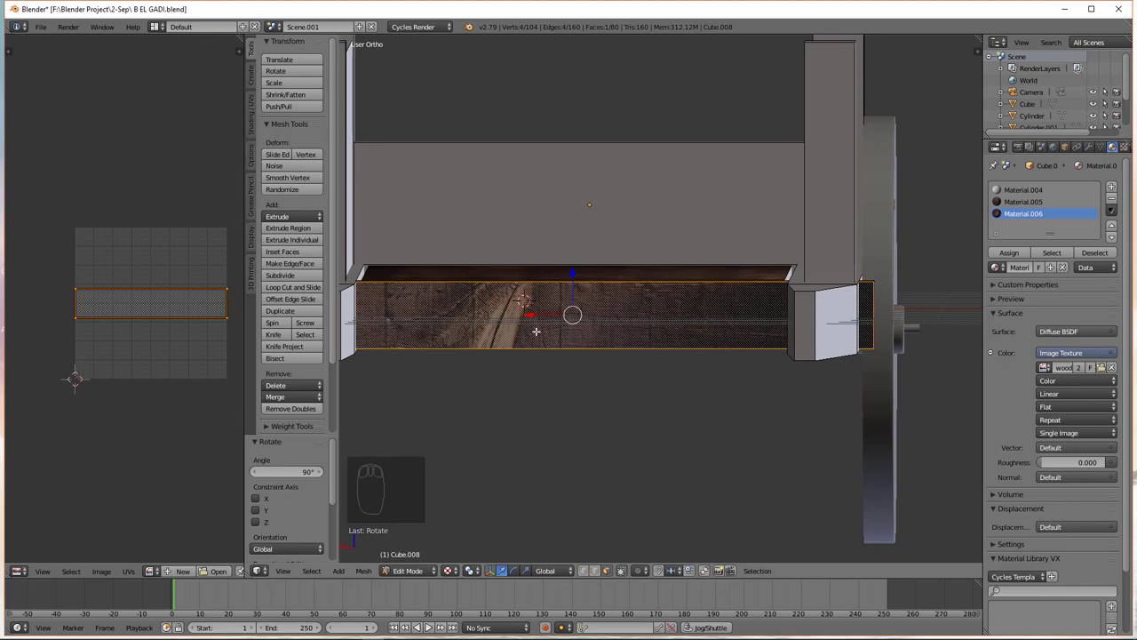
pyautogui.press('r')
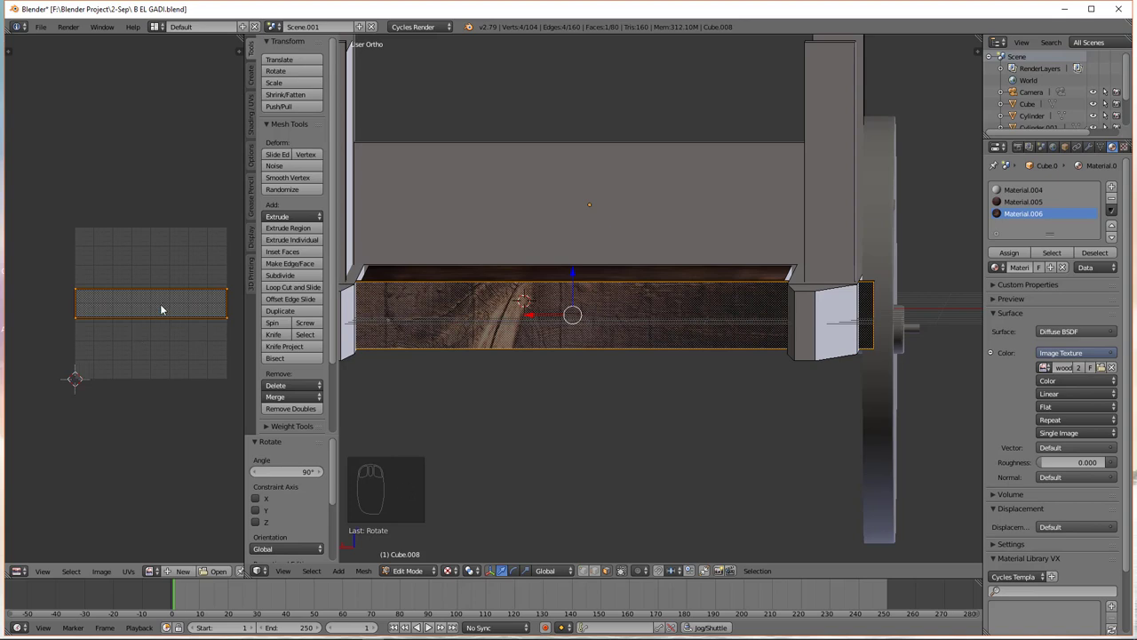
pyautogui.press('g')
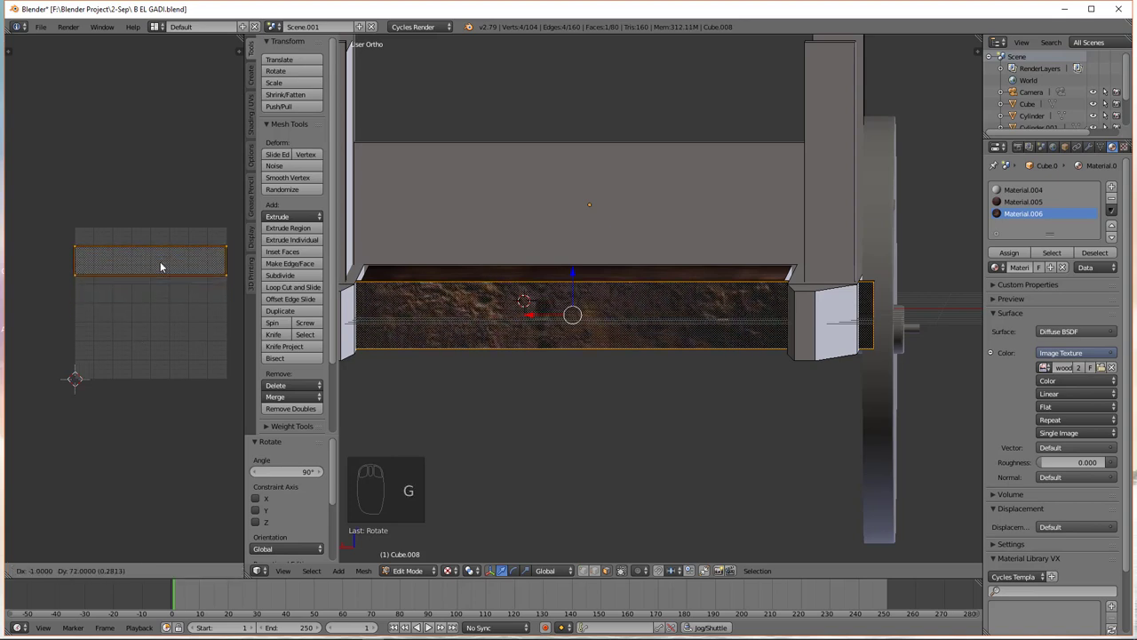
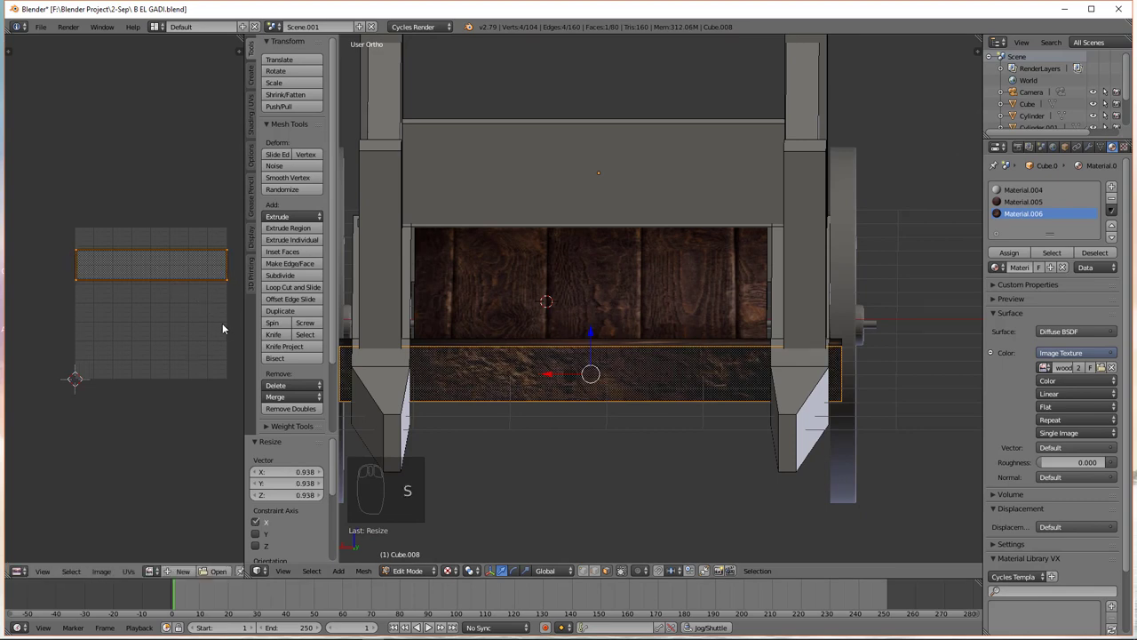
pyautogui.press('r')
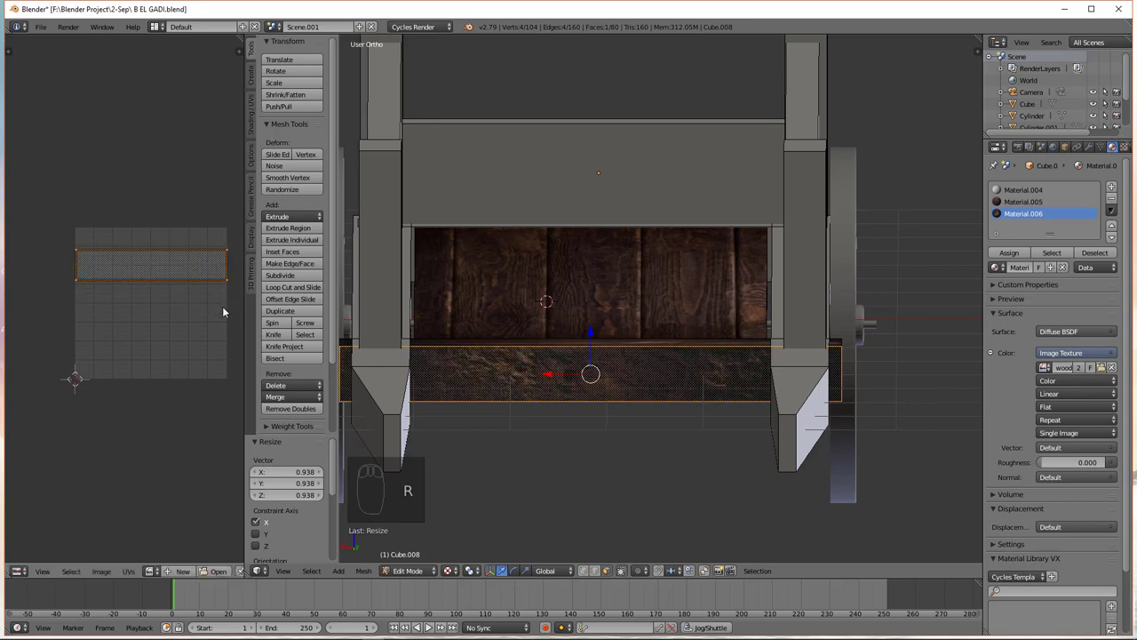
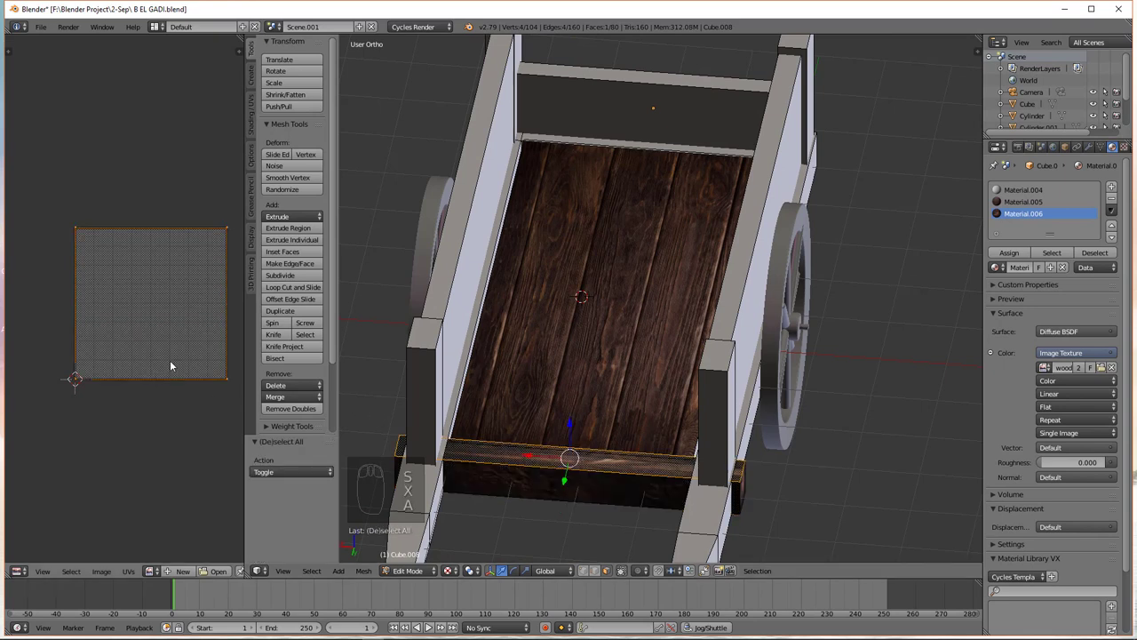
# Step: Straighten the beam's UV island, check from top view and switch the viewport to Rendered shading
pyautogui.press('s')
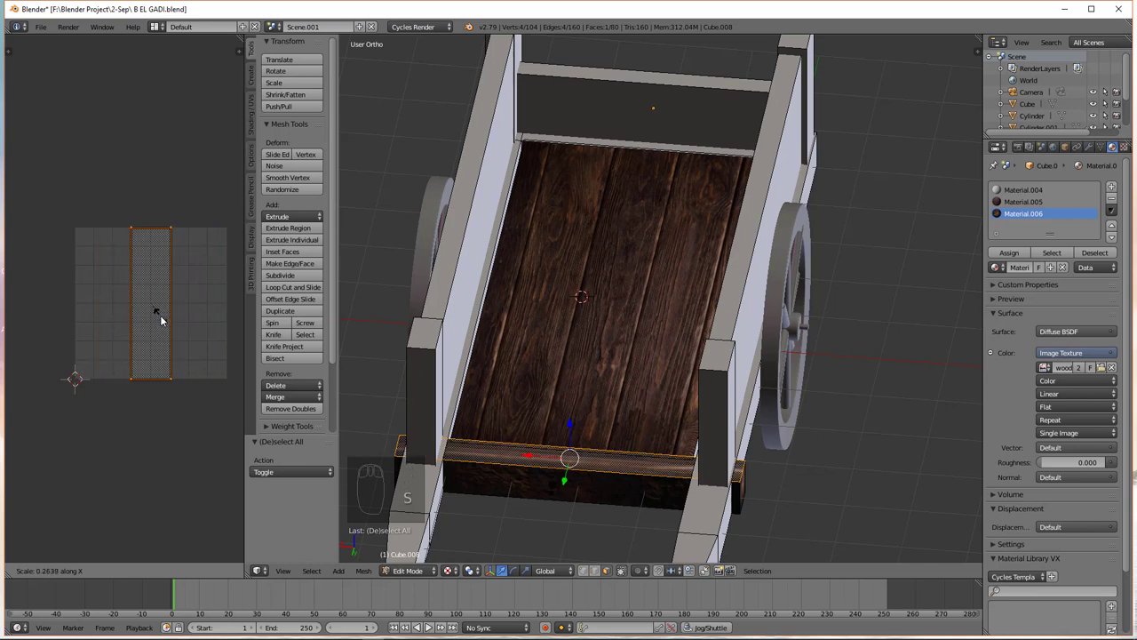
pyautogui.press('r')
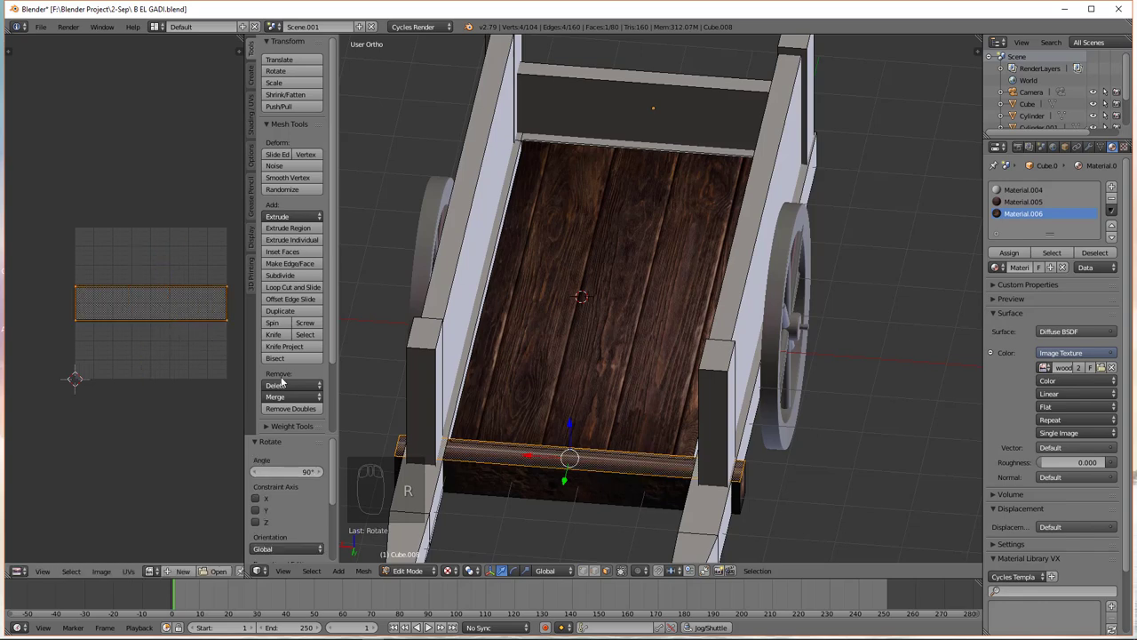
pyautogui.press('KP_7')
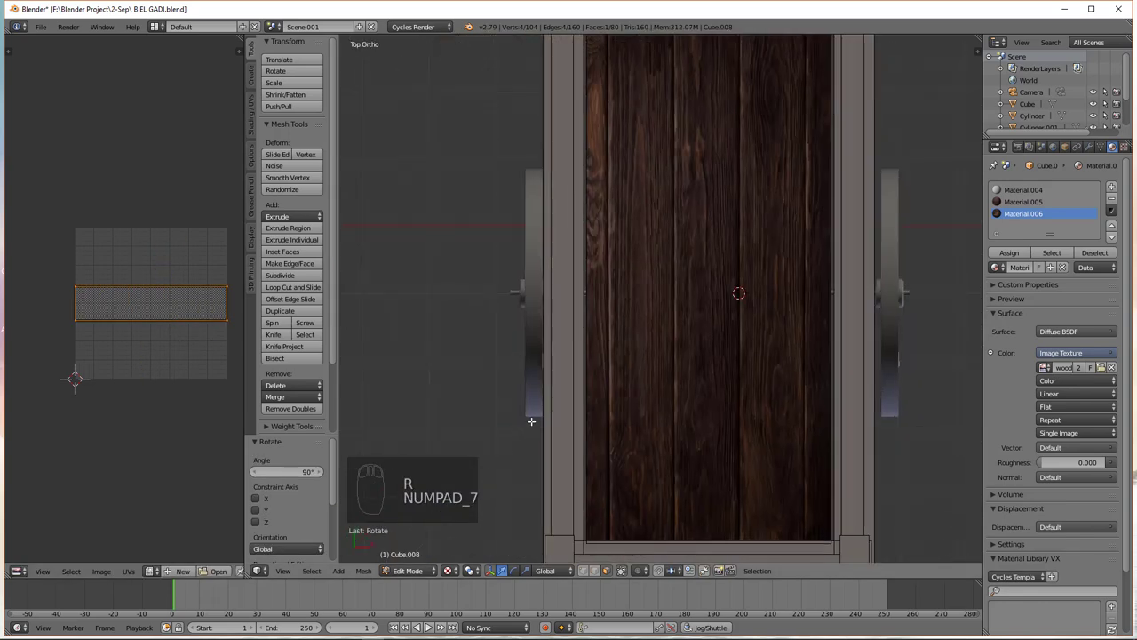
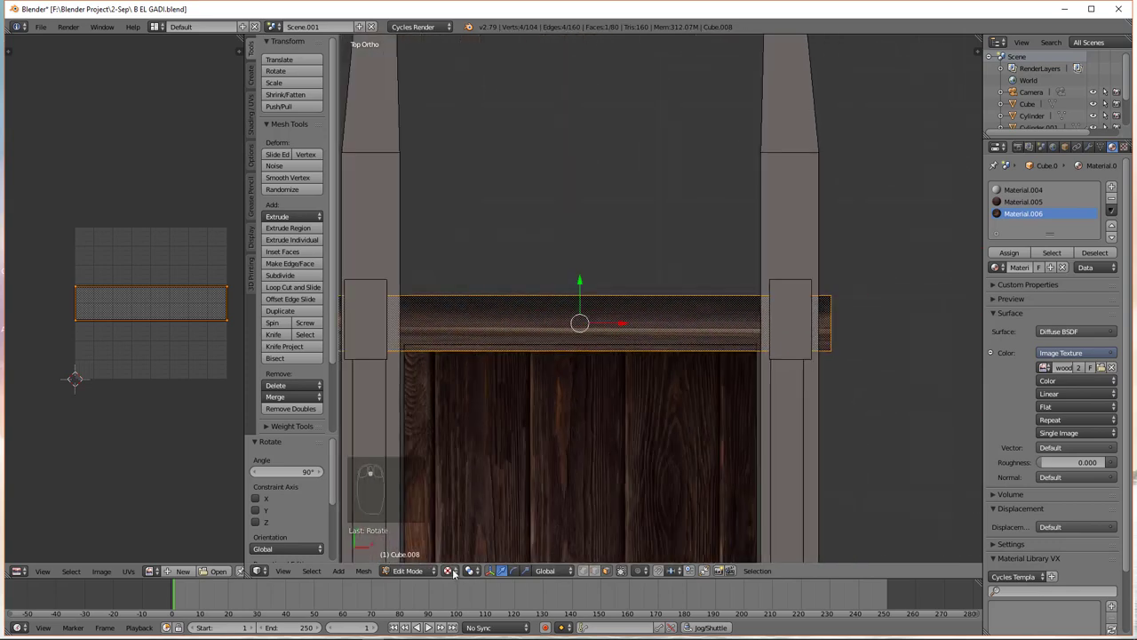
pyautogui.click(458, 572)
# Step: Orbit beneath the cart and scale the beam's mapping along X to inspect the wood grain
pyautogui.moveTo(464, 501); pyautogui.dragTo(248, 379)
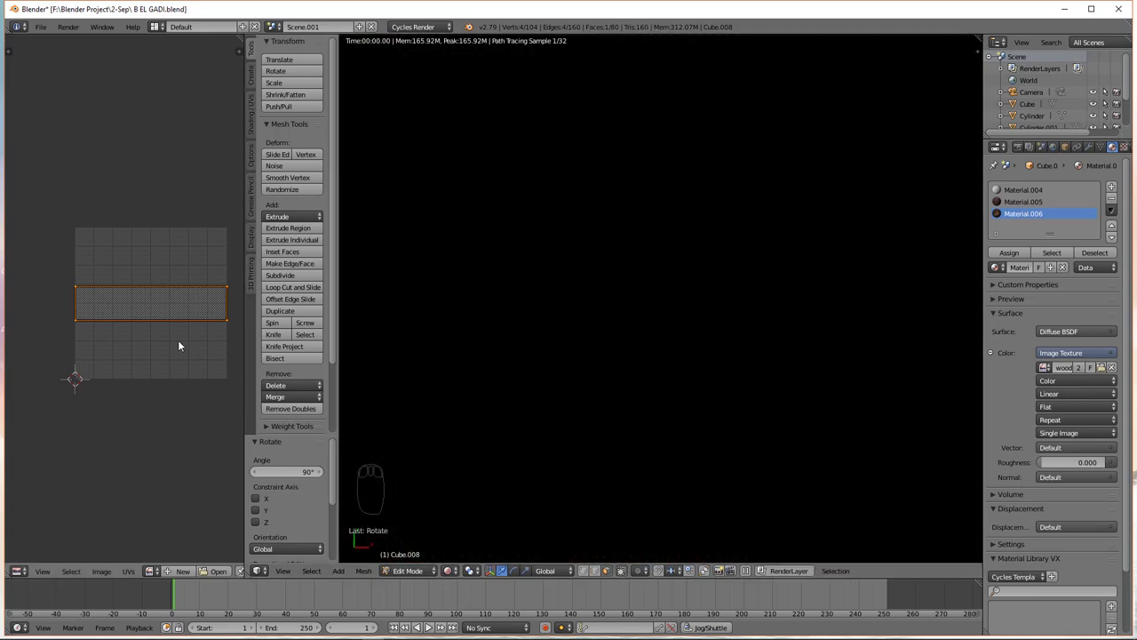
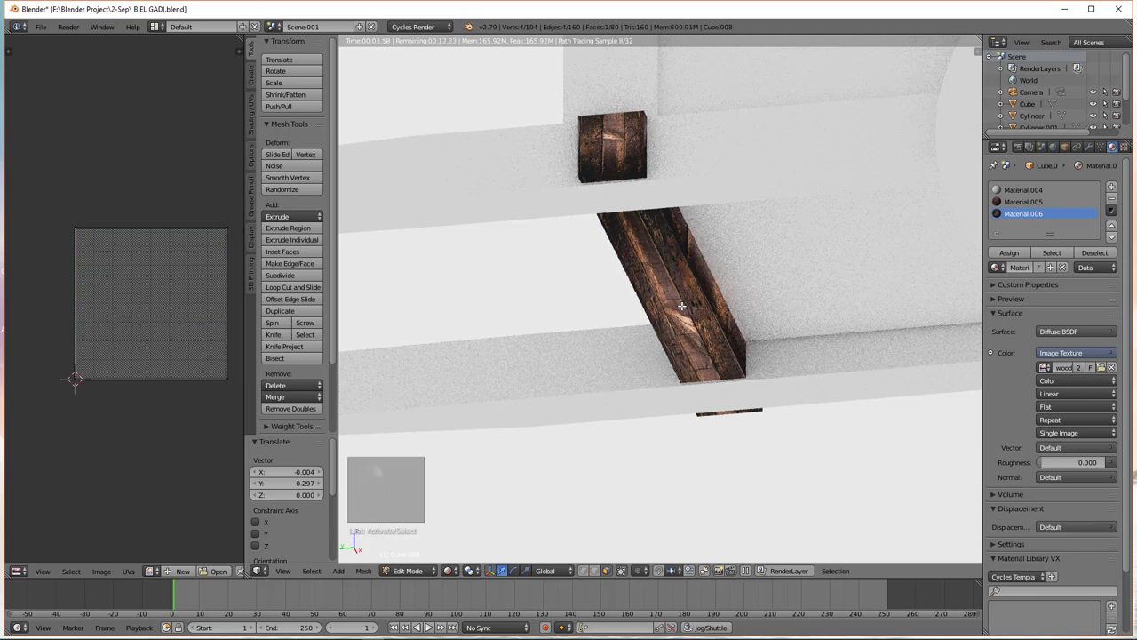
pyautogui.press('s')
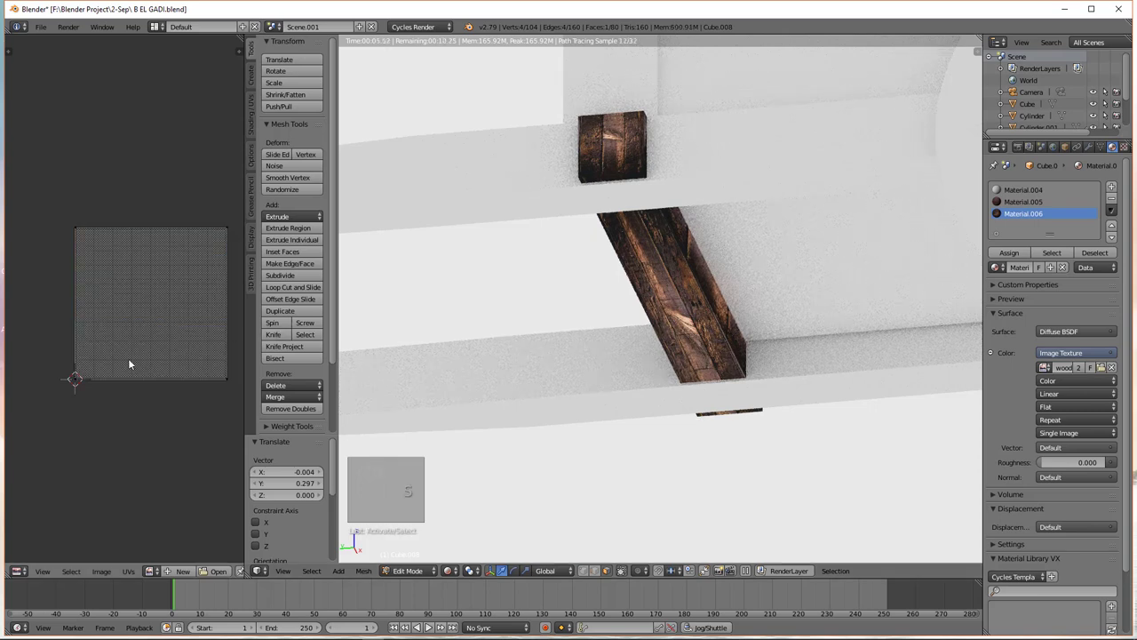
pyautogui.press('x')
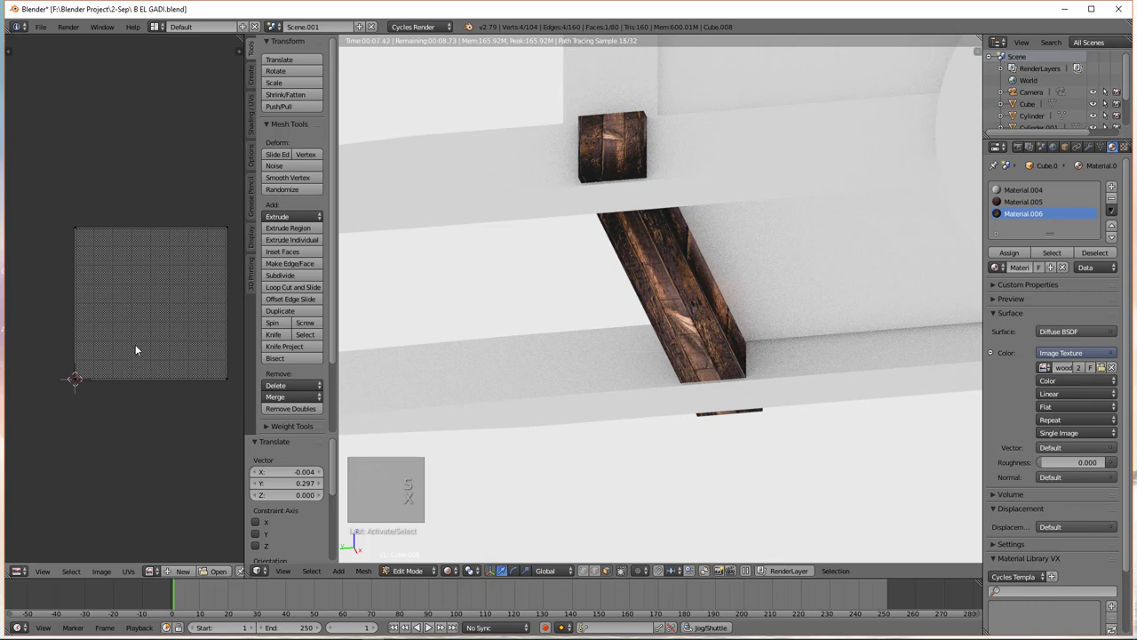
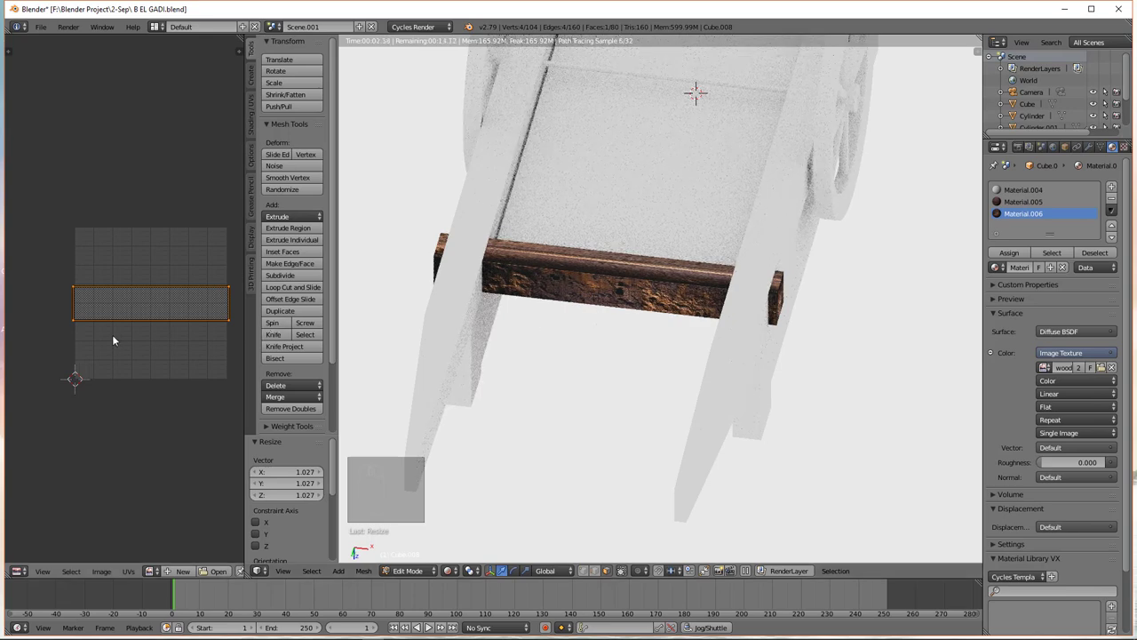
# Step: Shift the underside beam's UV island upward onto darker, knotted wood grain
pyautogui.press('g')
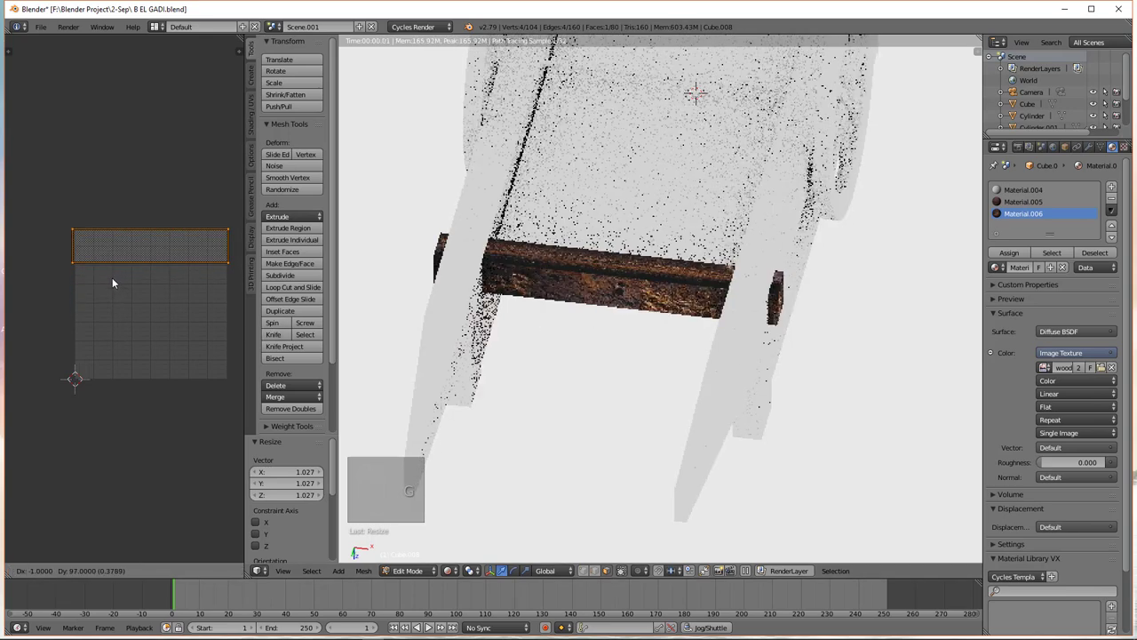
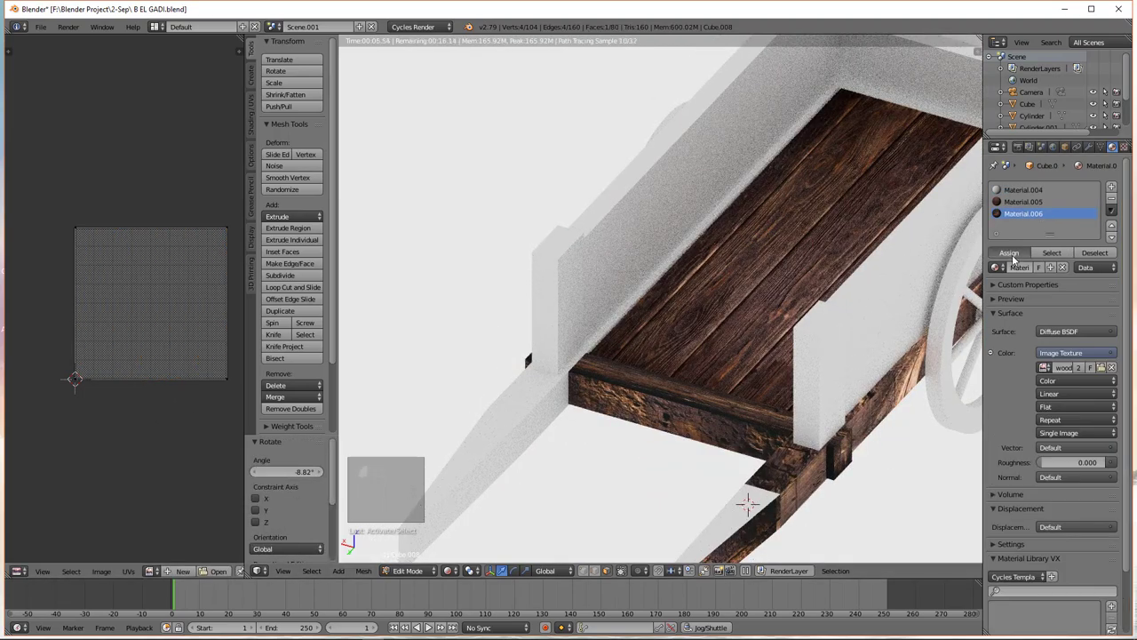
# Step: Rotate the long beam's UV island 90° and shrink it so the grain follows its length
pyautogui.press('s')
pyautogui.press('a')
pyautogui.press('s')
pyautogui.press('r')
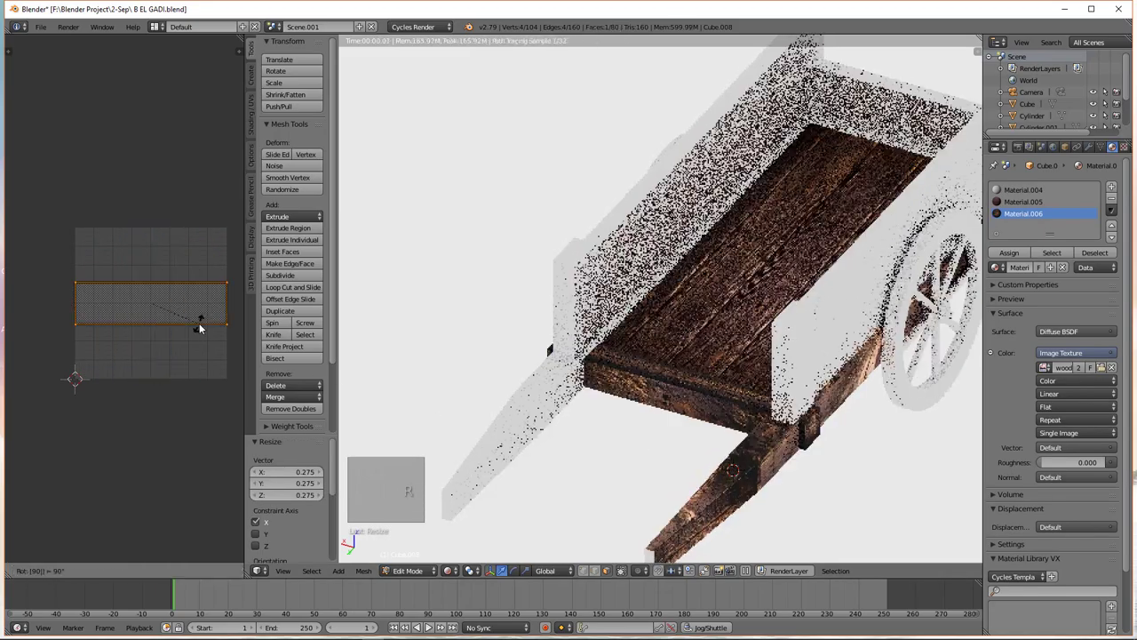
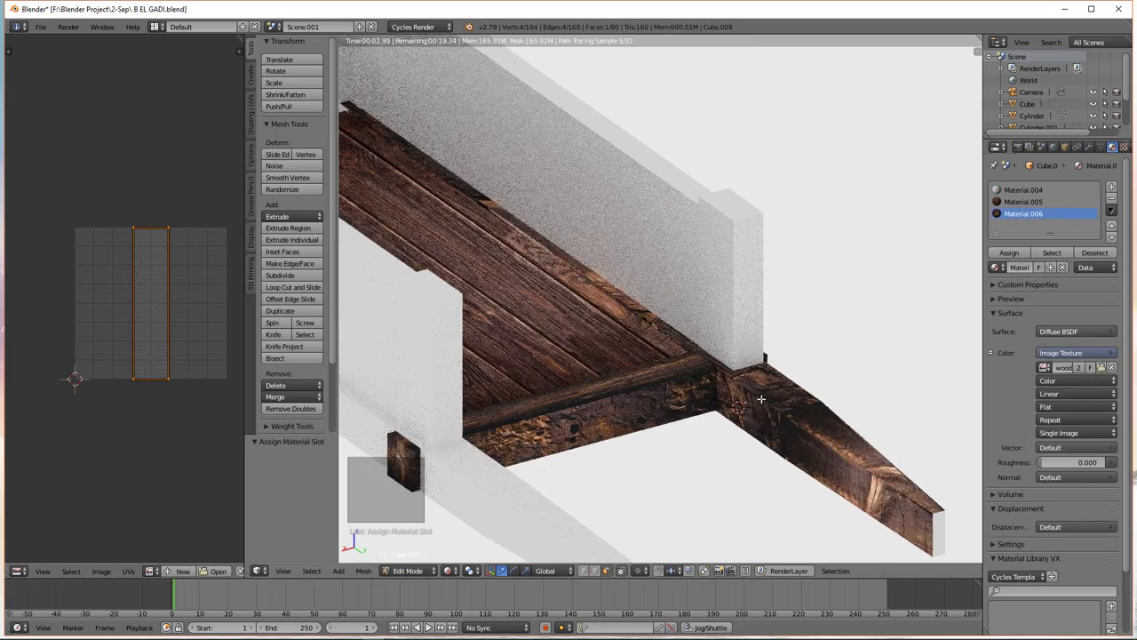
pyautogui.press('s')
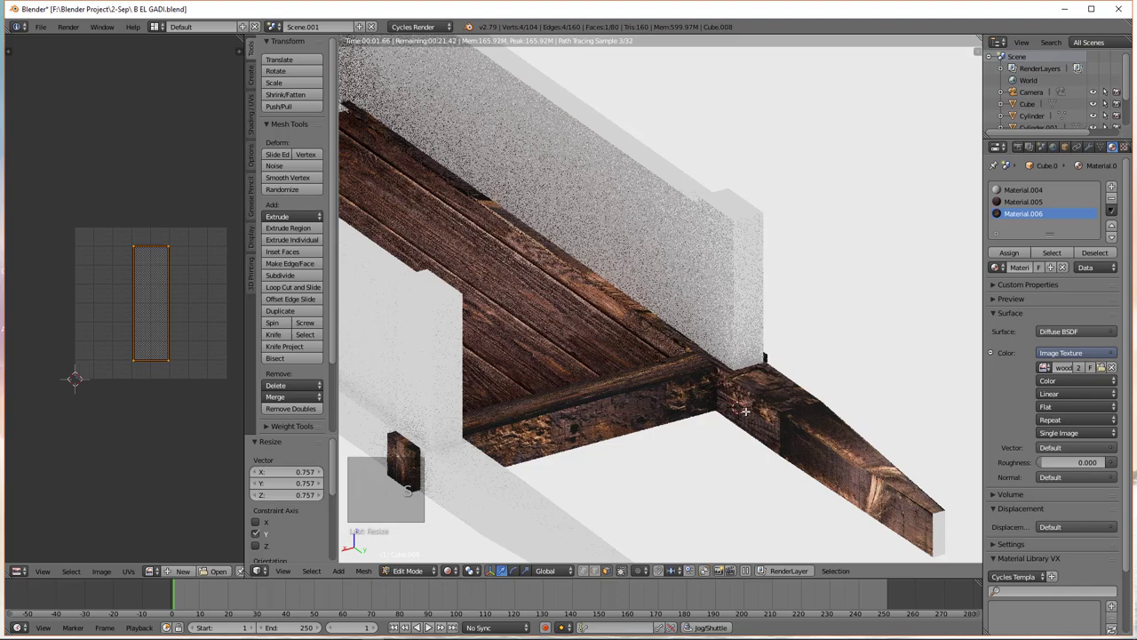
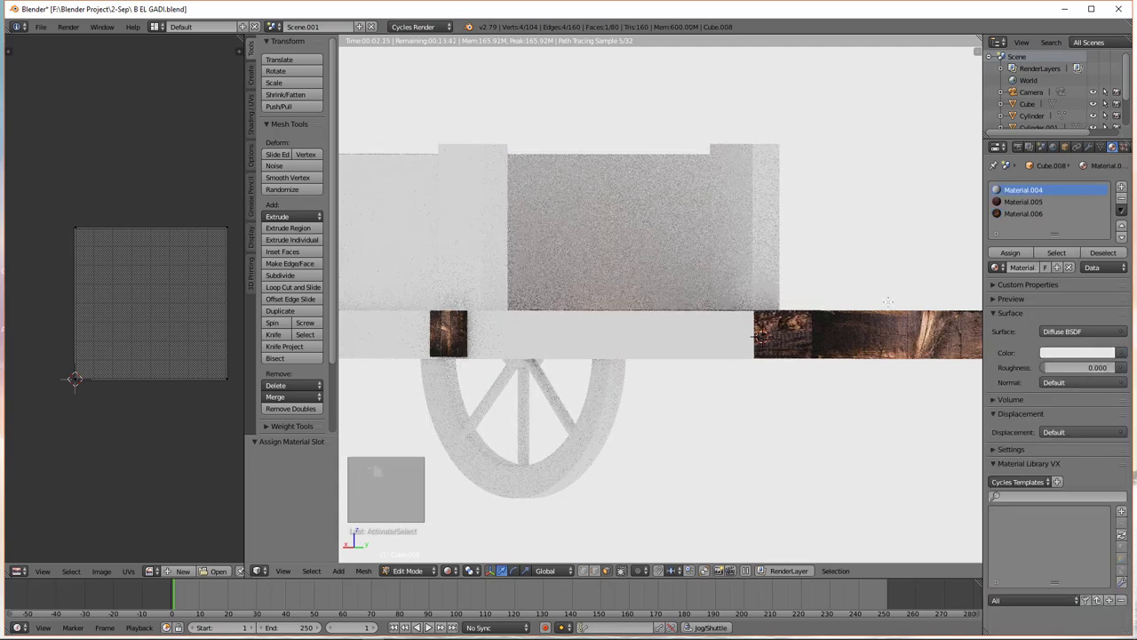
# Step: Select the side board's UV faces and rotate and scale them into a wide strip over the wood image
pyautogui.moveTo(1019, 216); pyautogui.dragTo(153, 361)
pyautogui.press('s')
pyautogui.press('a')
pyautogui.press('r')
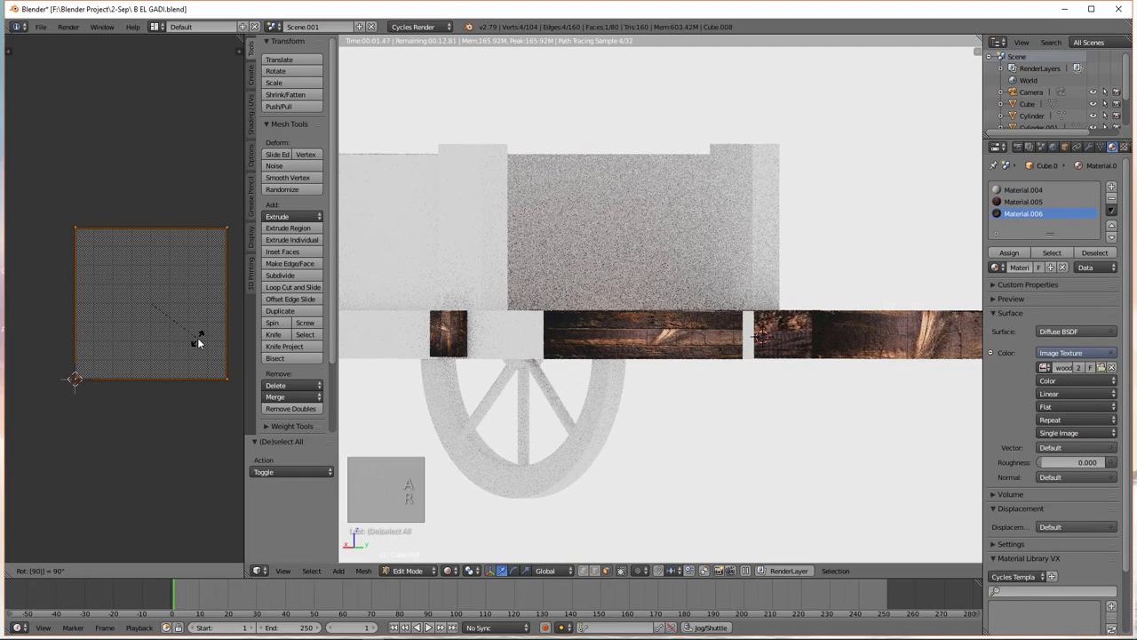
pyautogui.press('s')
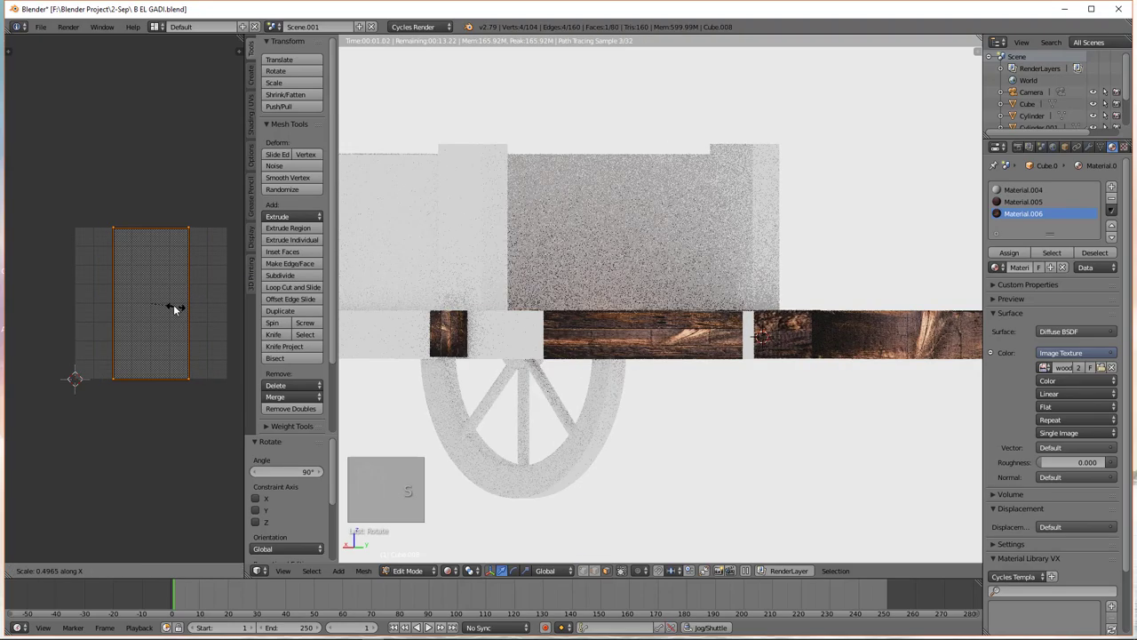
pyautogui.press('s')
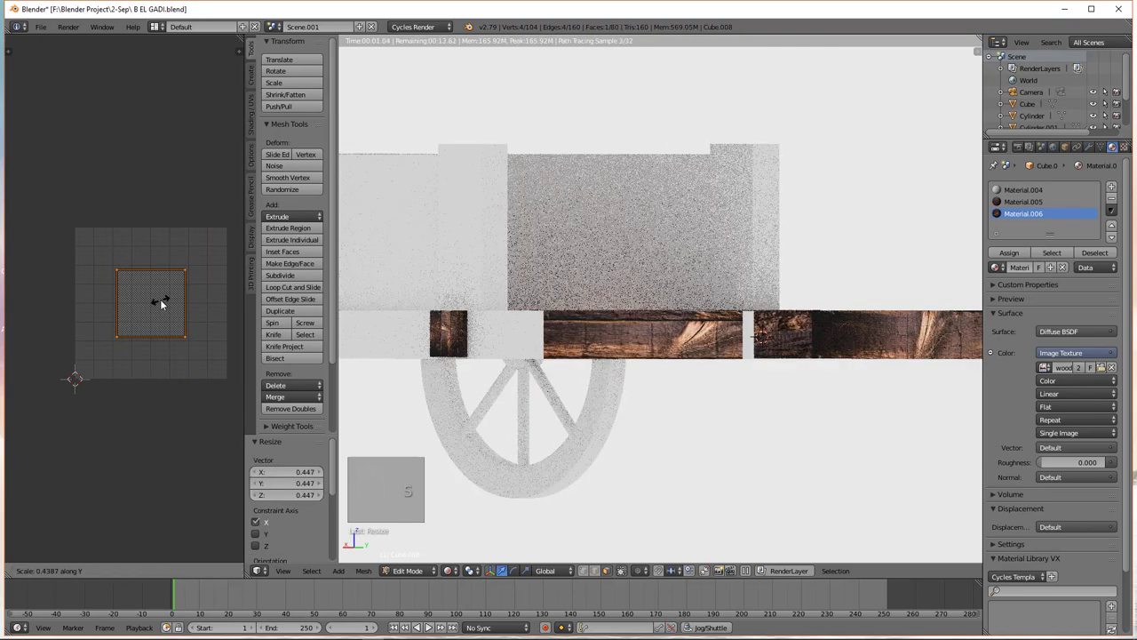
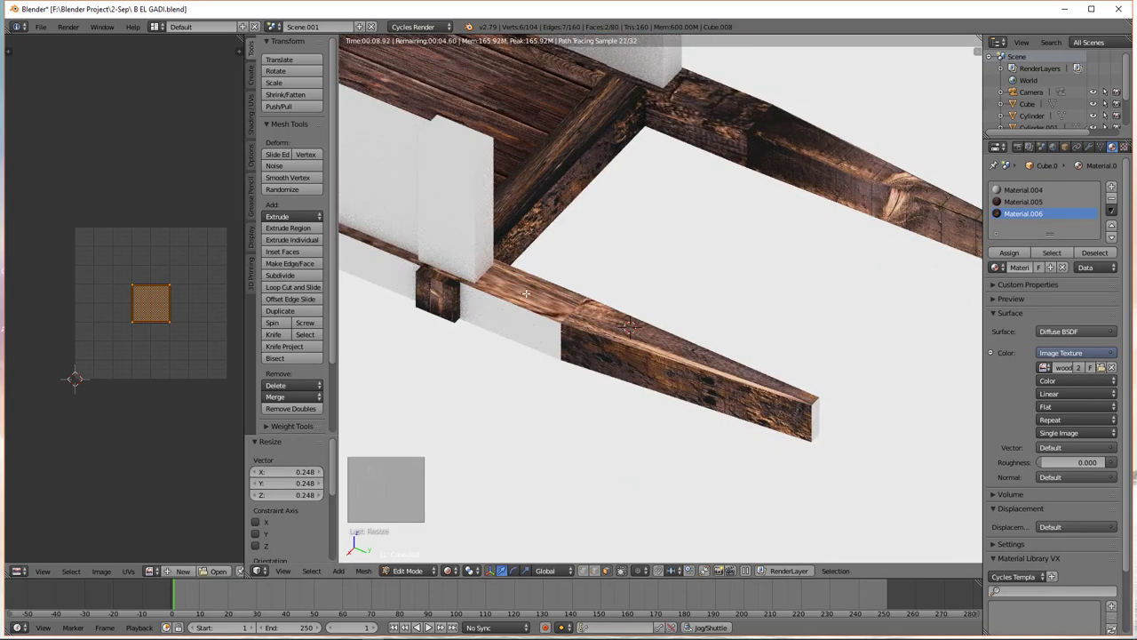
pyautogui.press('s')
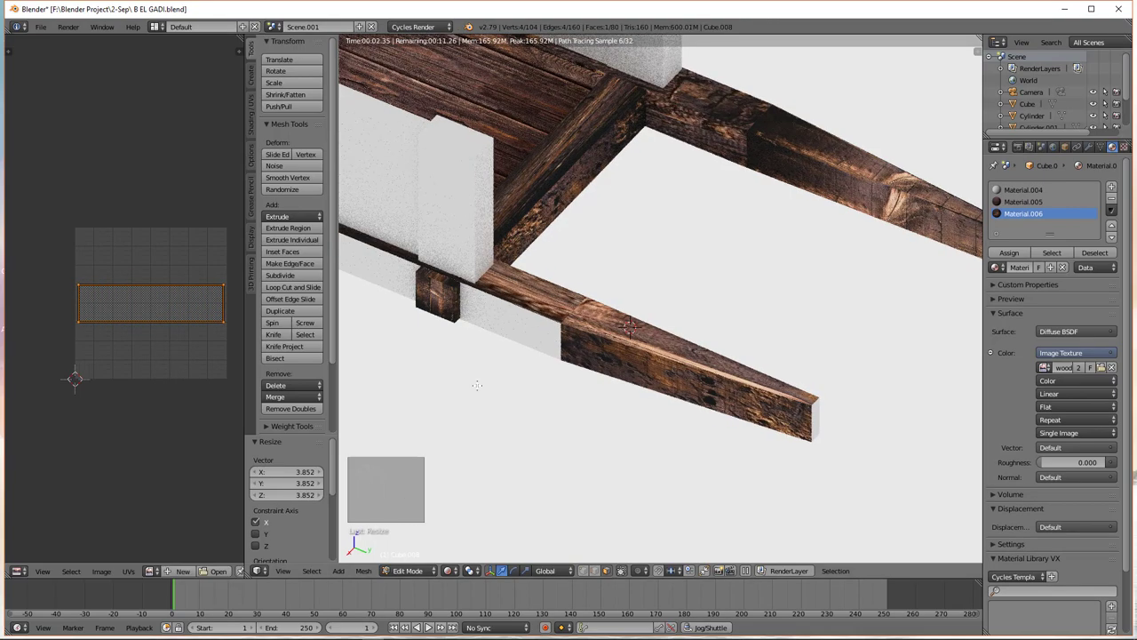
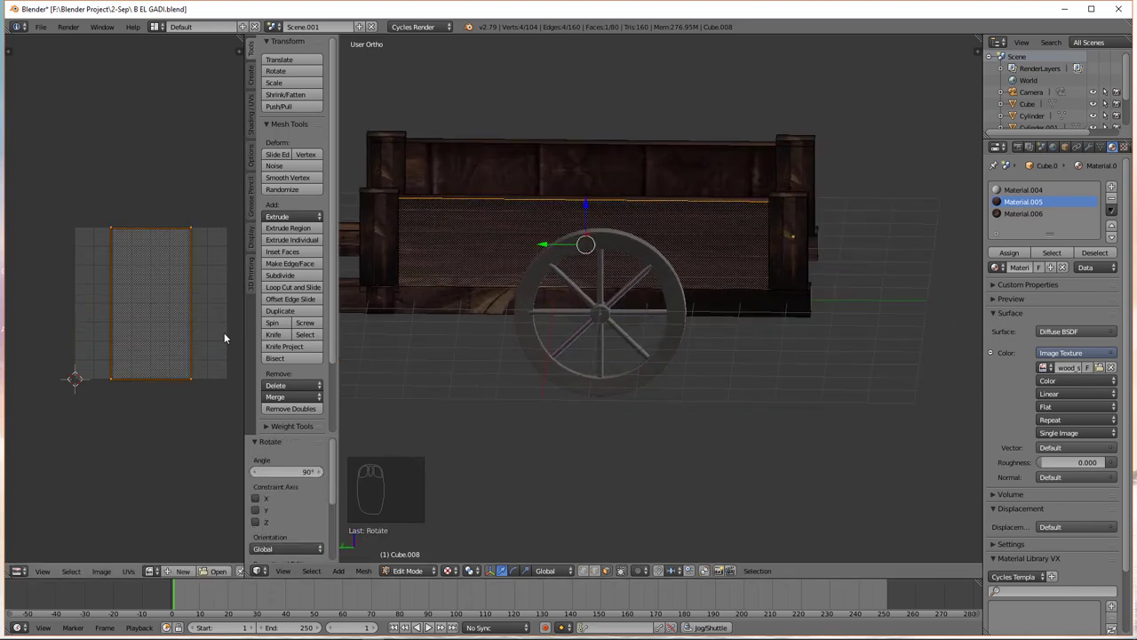
# Step: Stretch the long side board's UV strip to fit the wood-plank image so grain covers its face
pyautogui.press('s')
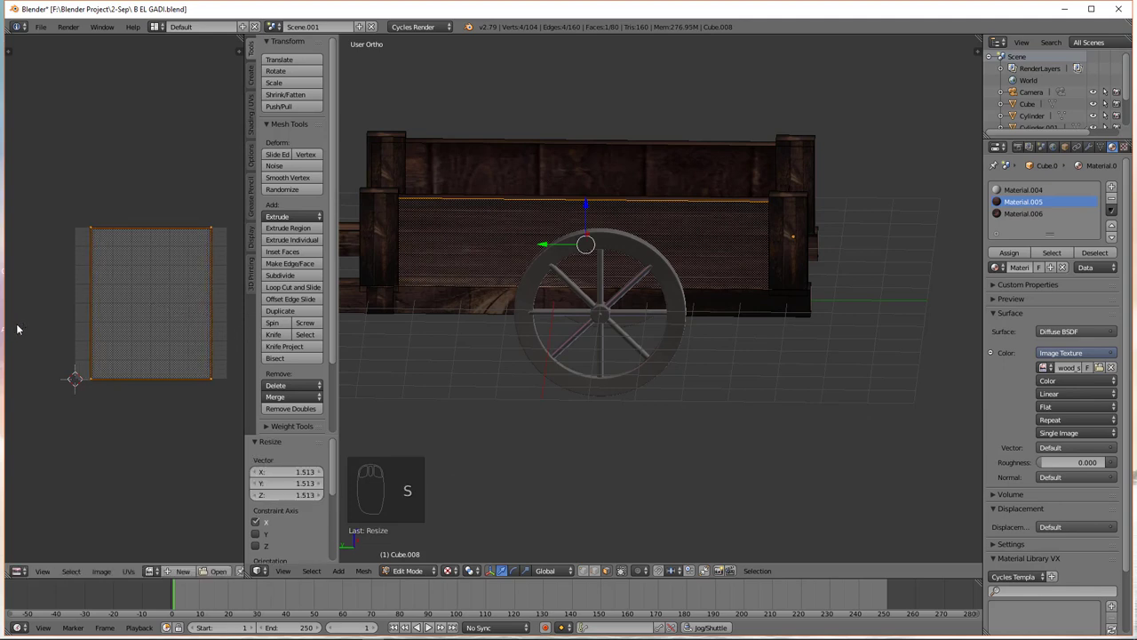
pyautogui.press('s')
pyautogui.press('s')
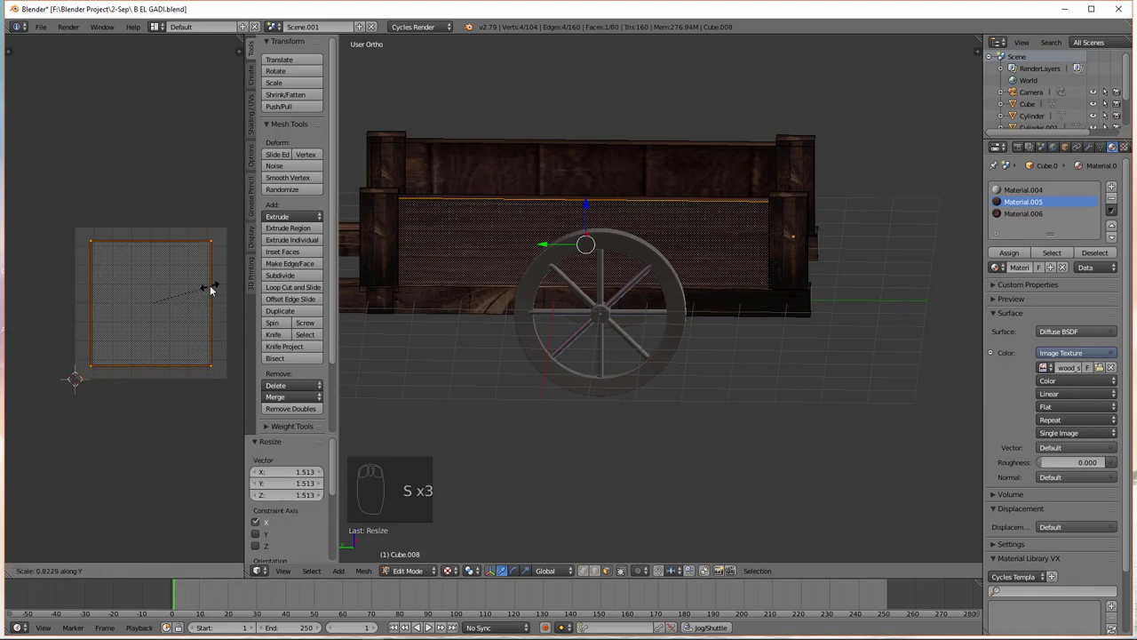
pyautogui.press('s')
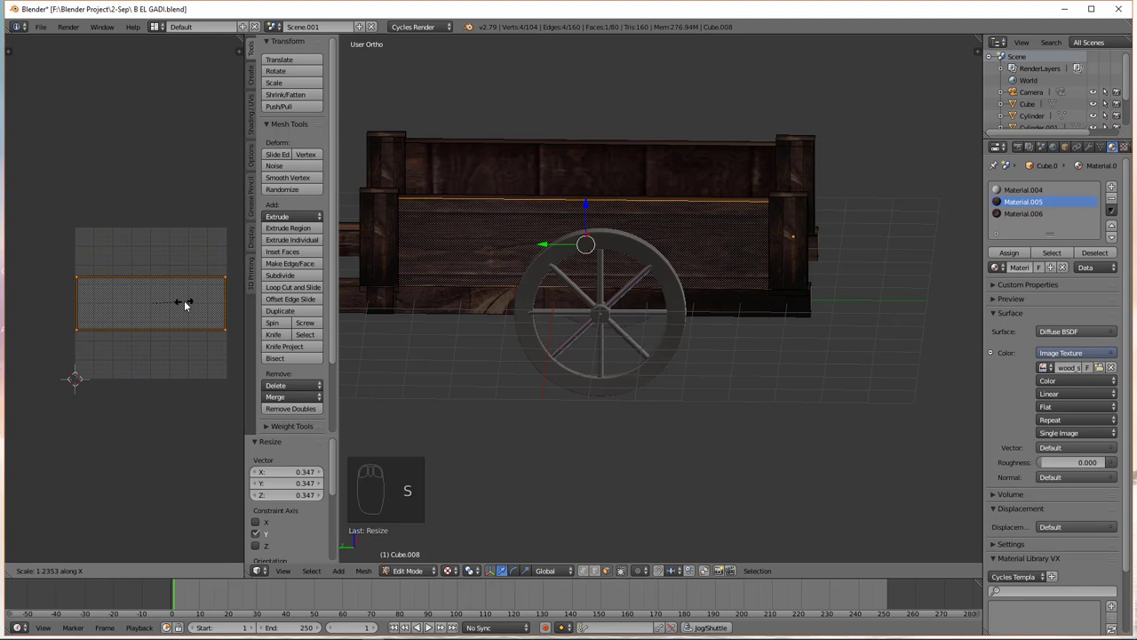
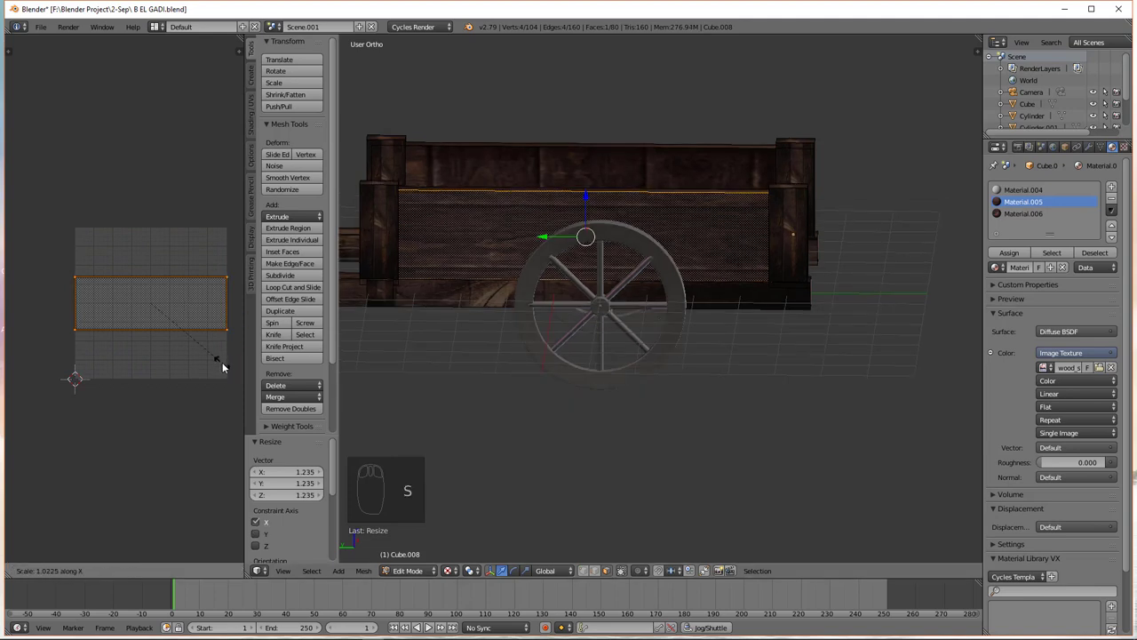
pyautogui.press('s')
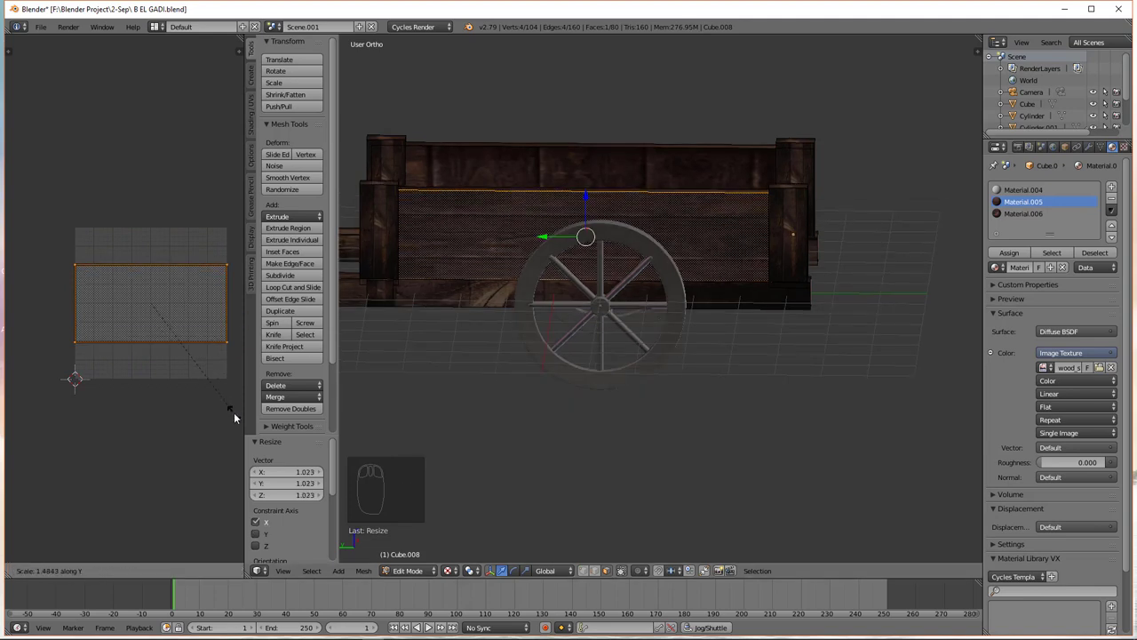
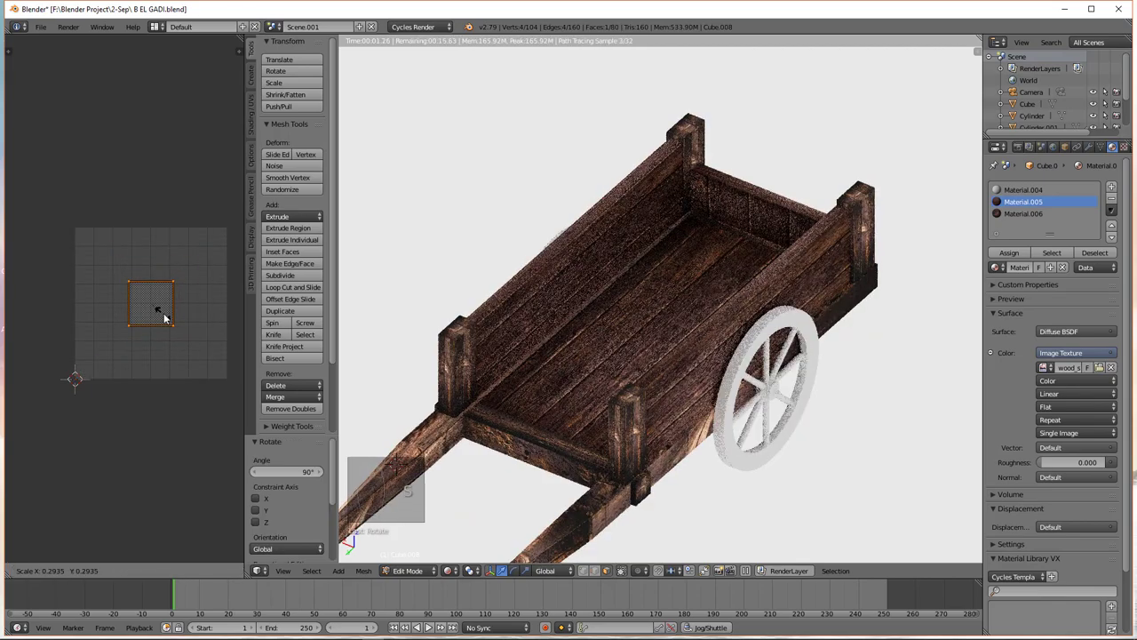
# Step: Turn the upper board's UV strip a quarter turn so the grain runs lengthwise, then resize and reposition it
pyautogui.press('s')
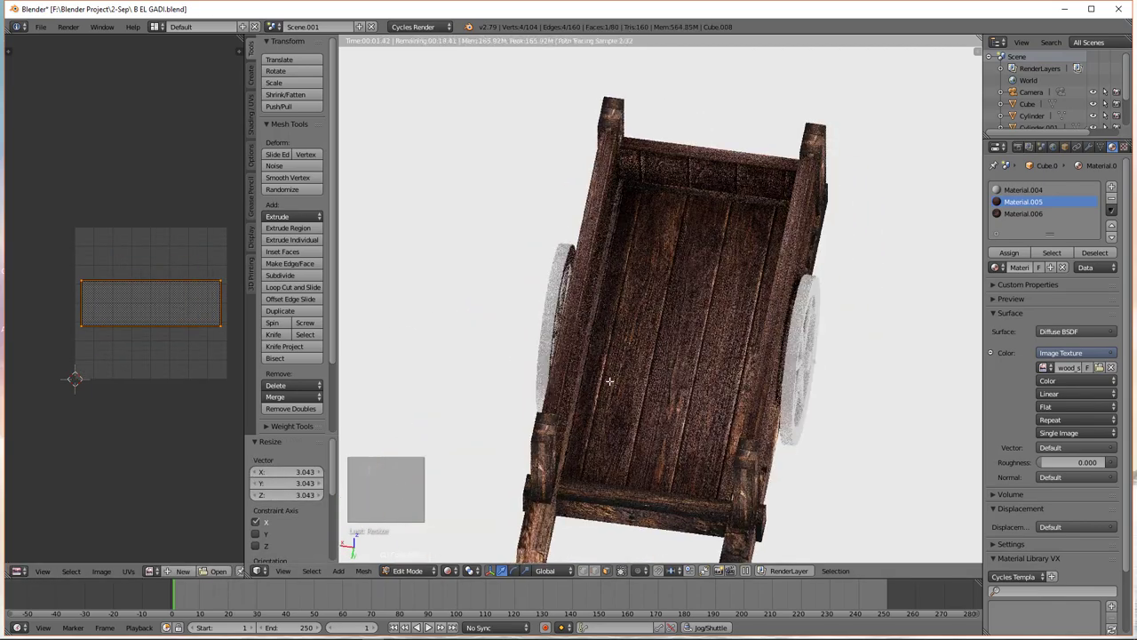
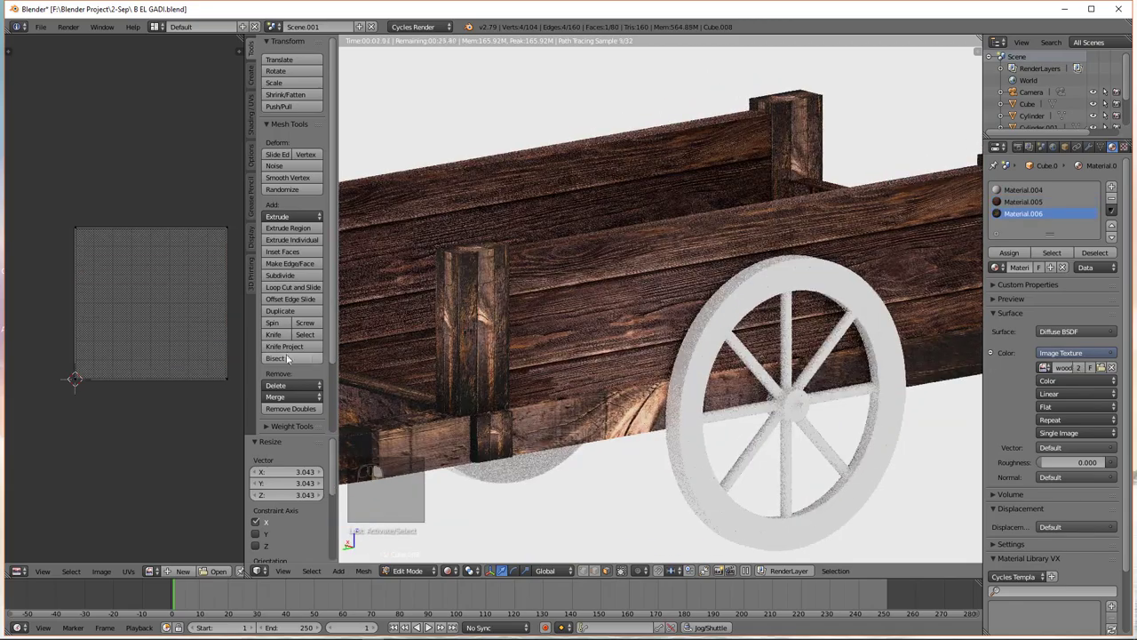
pyautogui.press('a')
pyautogui.press('s')
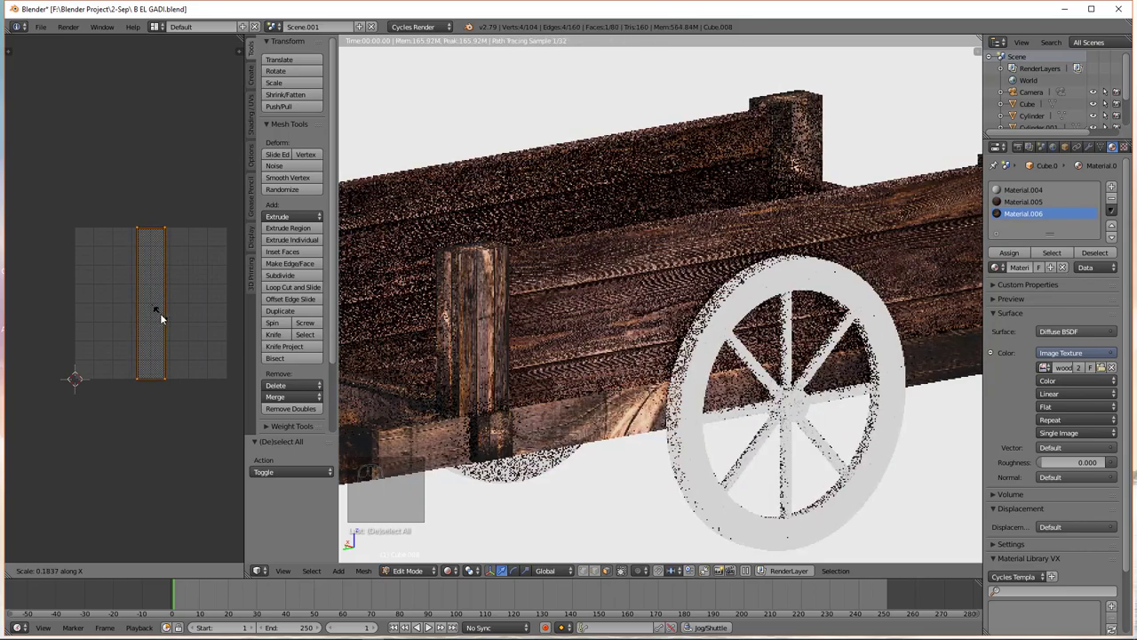
pyautogui.middleClick(172, 324)
pyautogui.press('r')
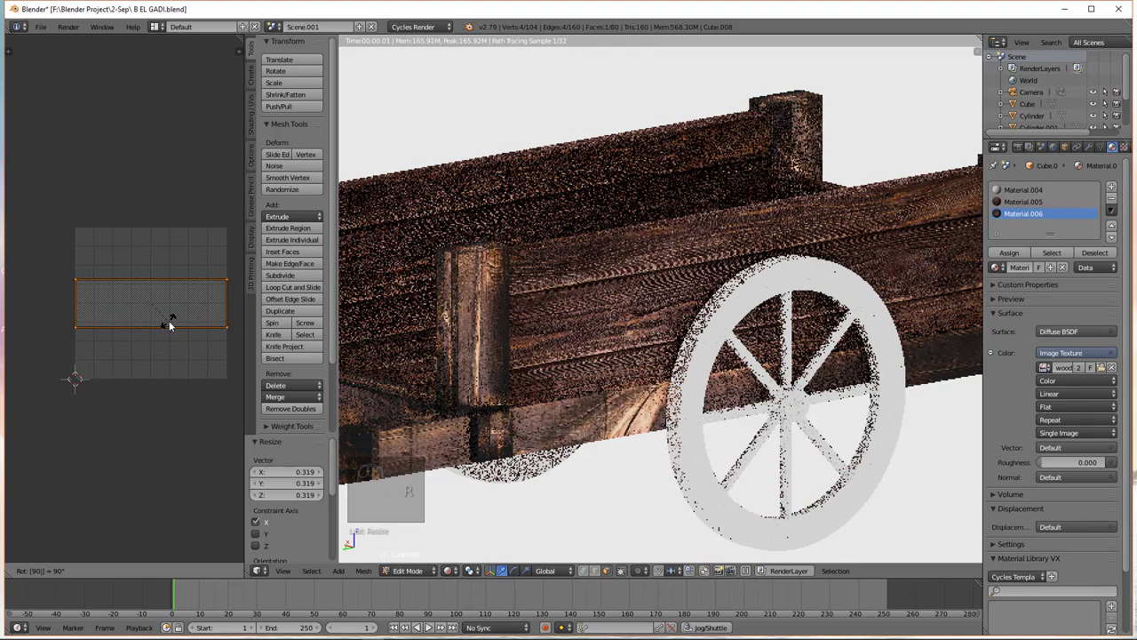
pyautogui.press('h')
pyautogui.press('ctrl+z')
pyautogui.press('g')
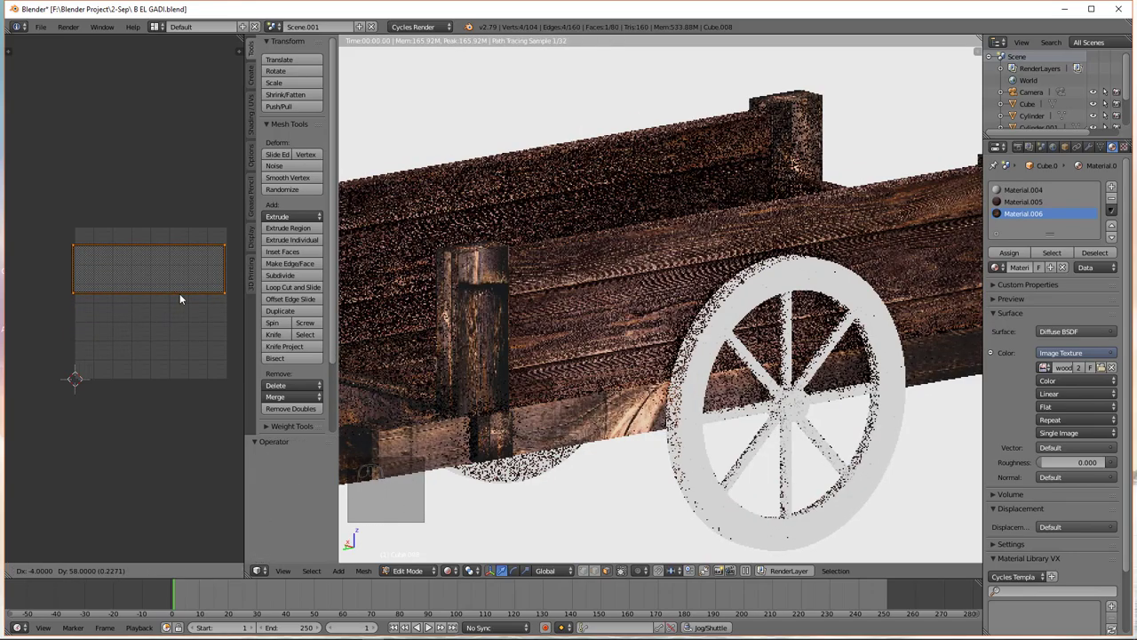
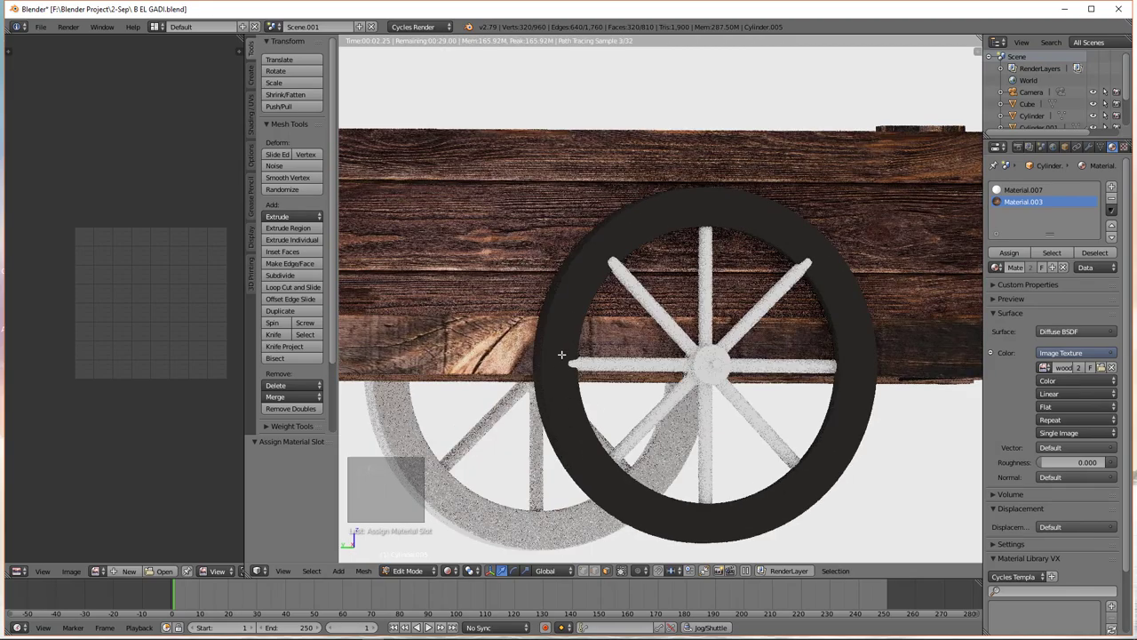
# Step: Unwrap the wheel rim's faces onto the wood plank texture
pyautogui.press('space')
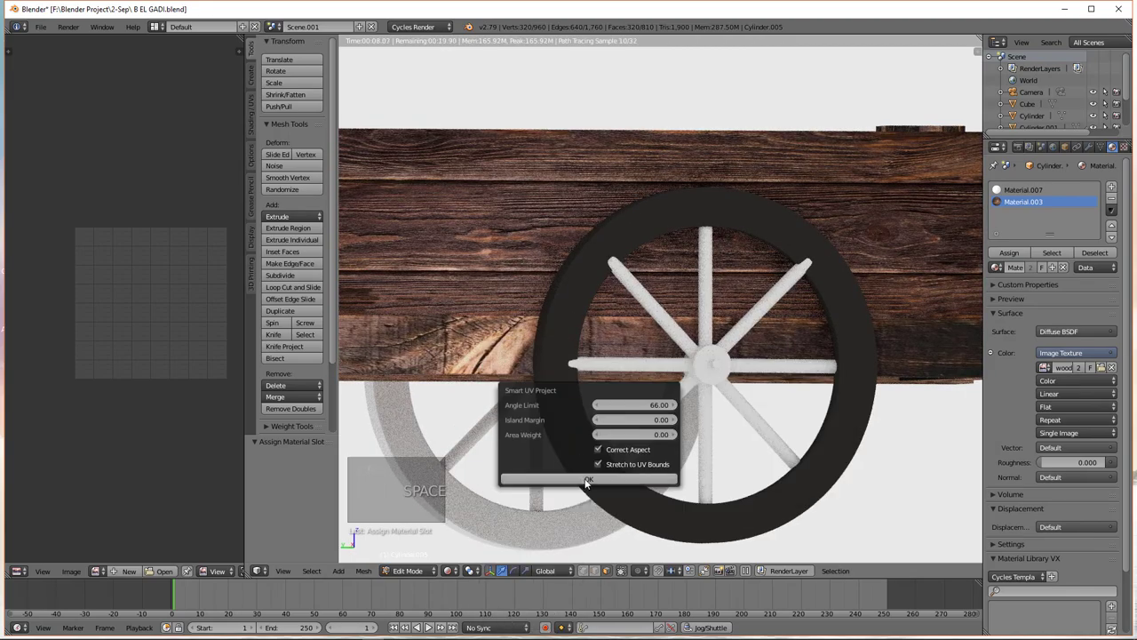
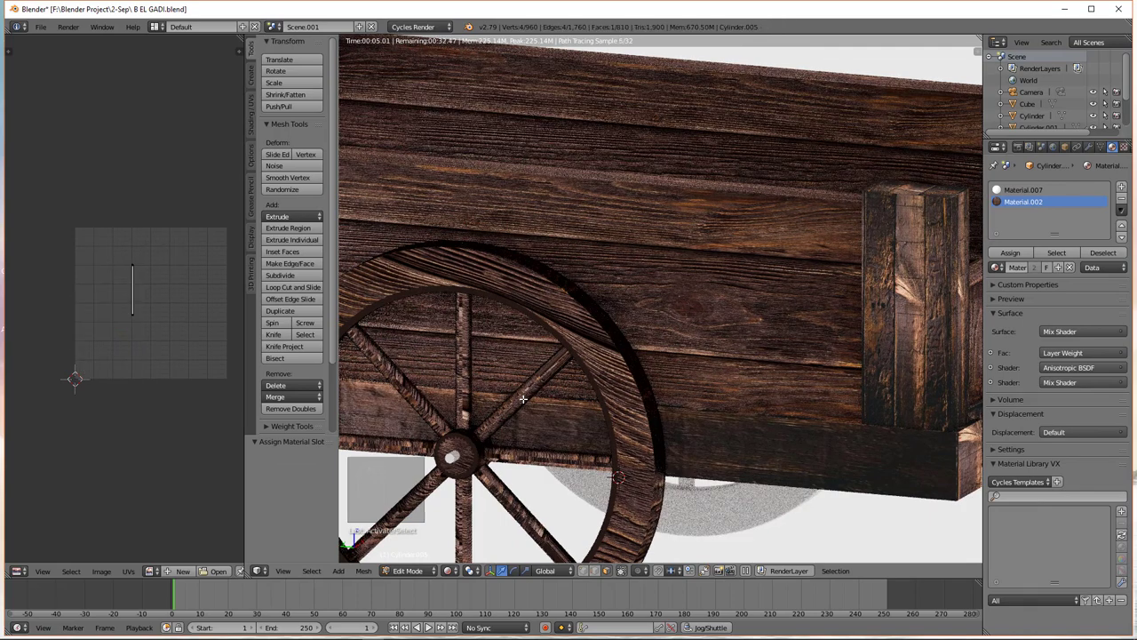
# Step: Select the spokes' linked UVs and rotate and enlarge them along the wood grain
pyautogui.press('ctrl+l')
pyautogui.press('a')
pyautogui.press('s')
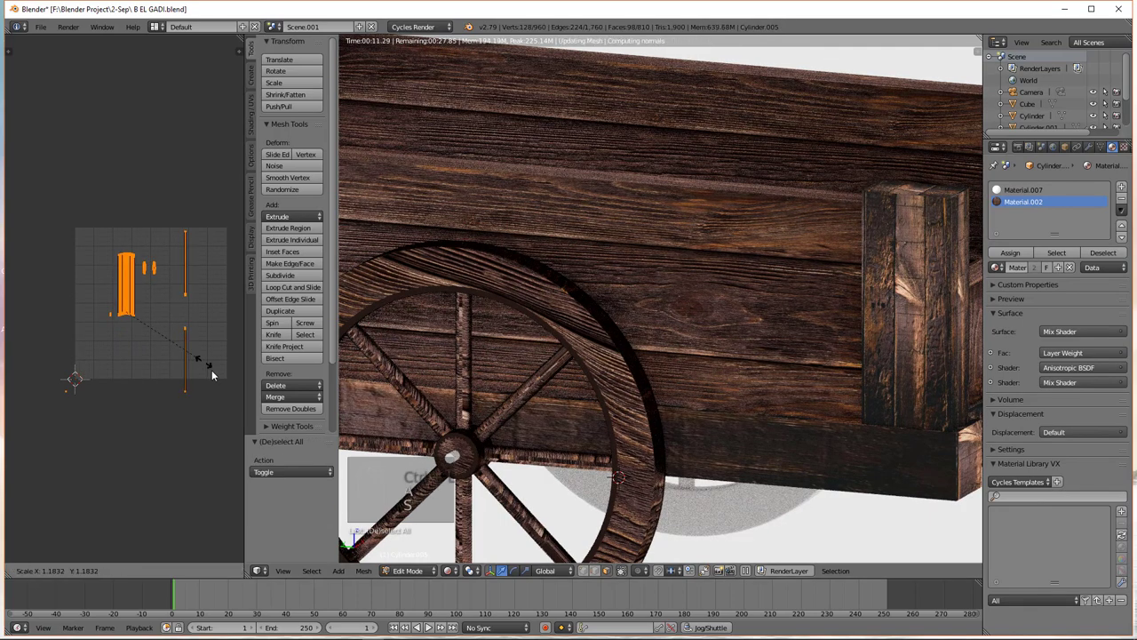
pyautogui.press('r')
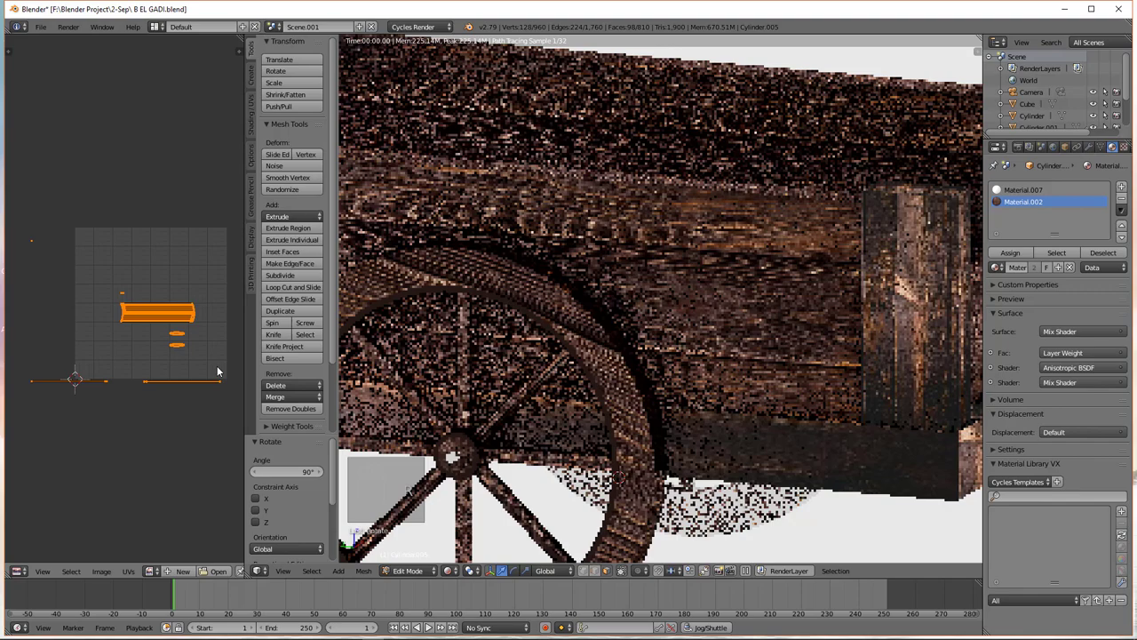
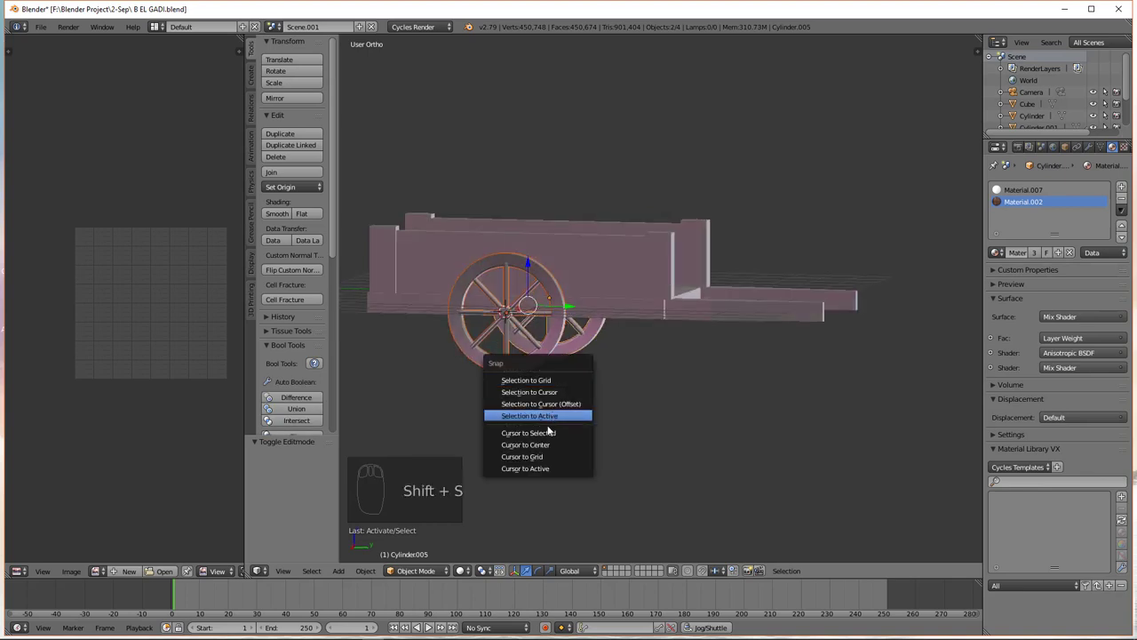
# Step: Snap the 3D cursor and relocate the wheel's origin to it via Set Origin, undoing and retrying the placement
pyautogui.click(279, 190)
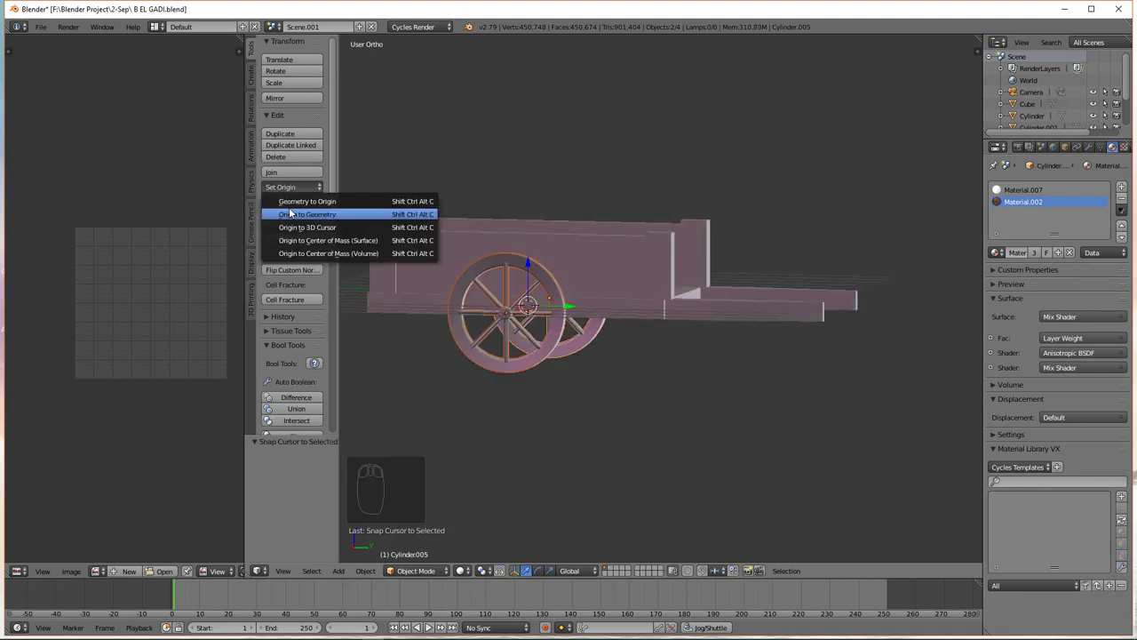
pyautogui.rightClick(603, 264)
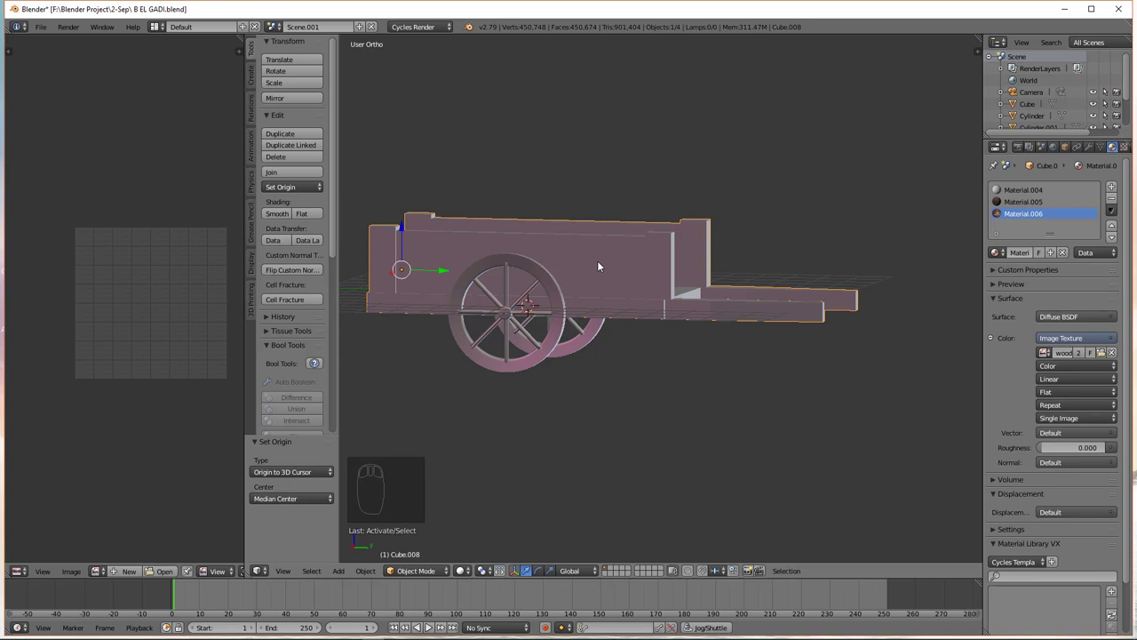
pyautogui.press('shift+s')
pyautogui.moveTo(548, 288); pyautogui.dragTo(293, 189)
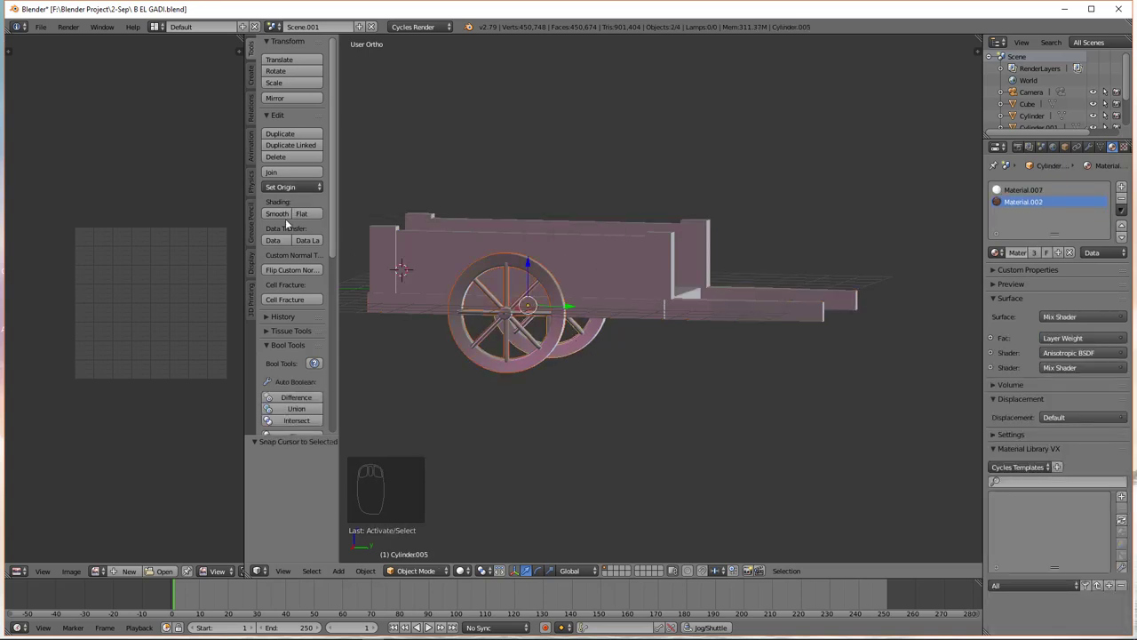
pyautogui.middleClick(506, 354)
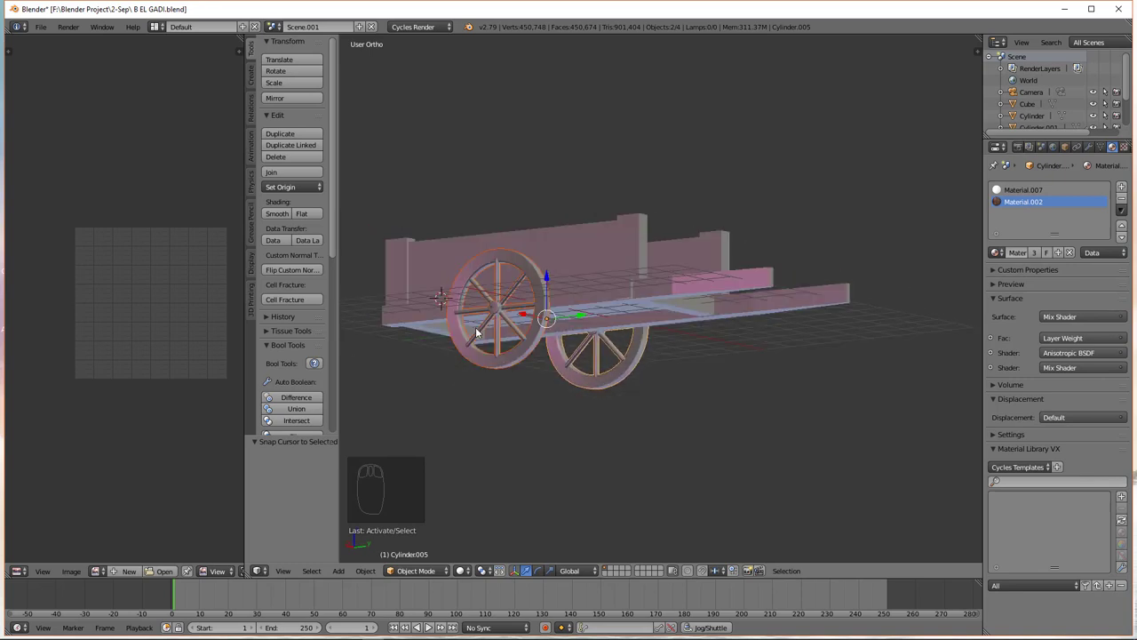
pyautogui.click(287, 195)
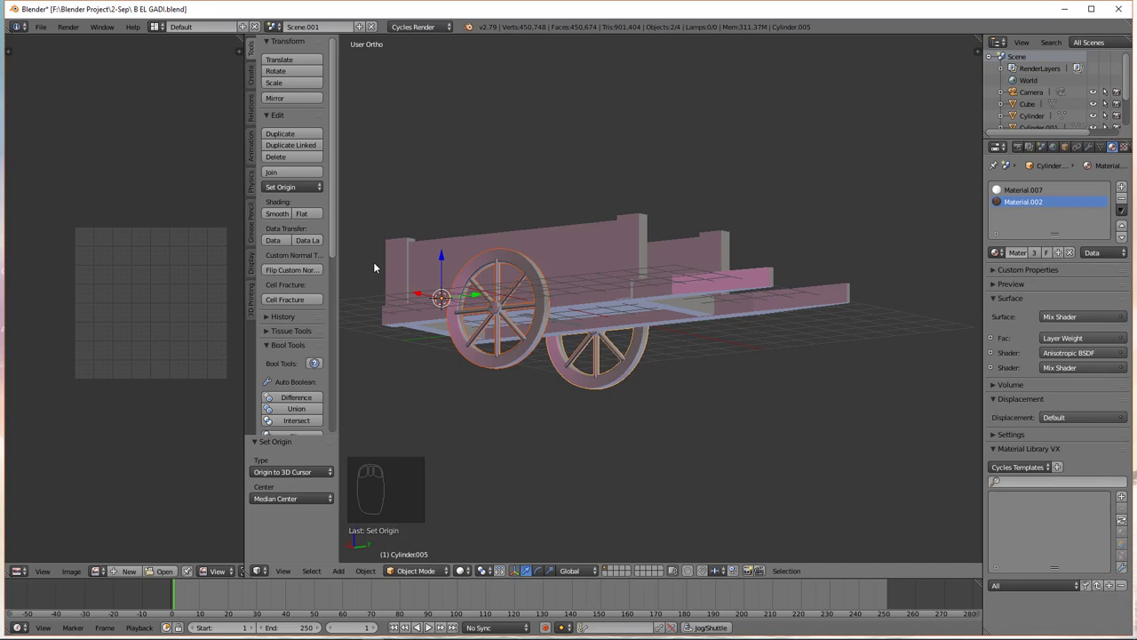
pyautogui.press('ctrl+z')
pyautogui.click(292, 193)
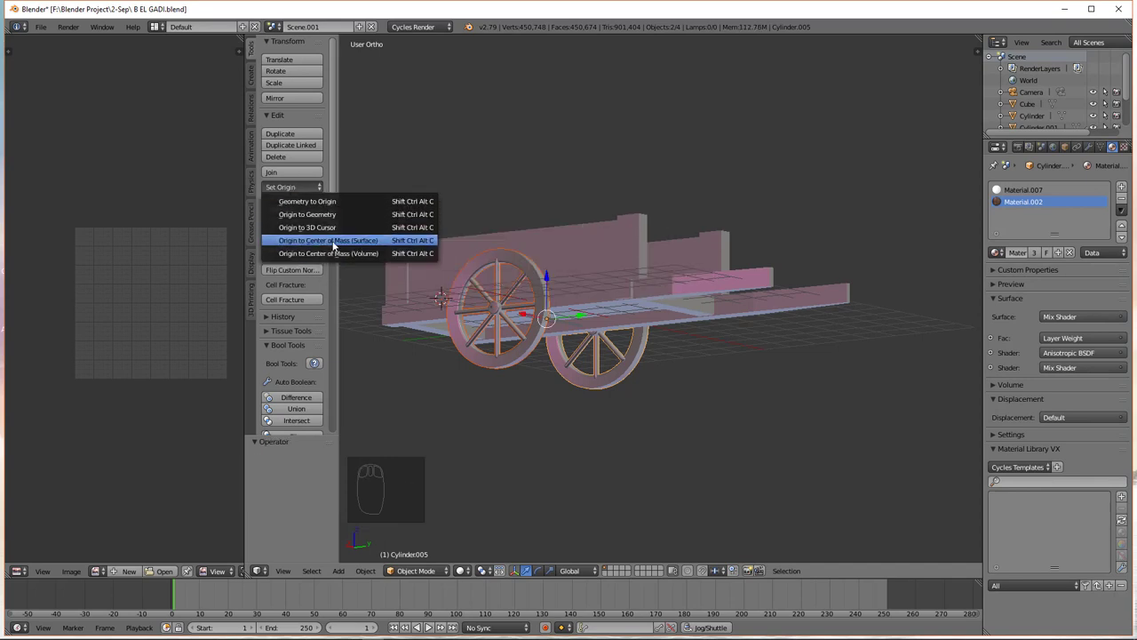